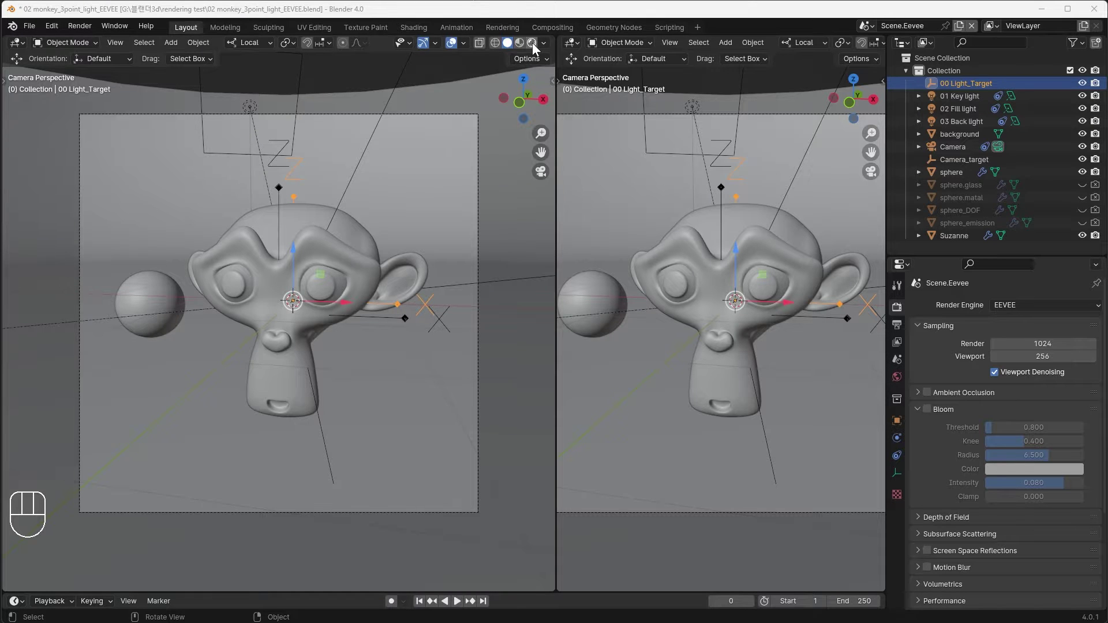
# Switch the left viewport to Rendered shading and hide its overlays for a clean colour preview of Suzanne.
pyautogui.click(536, 45)
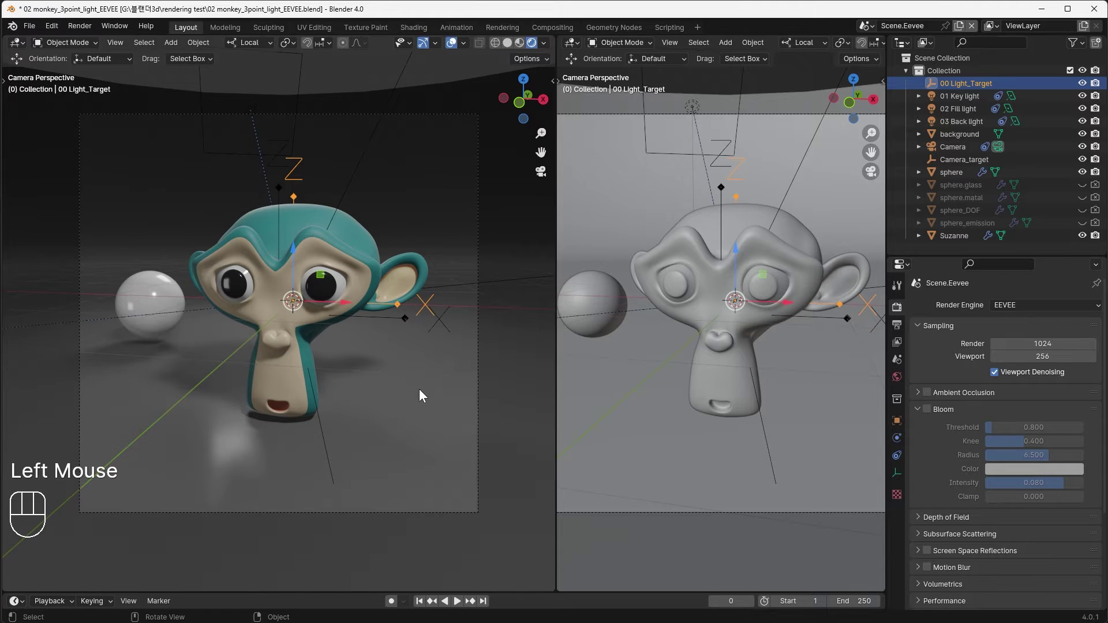
pyautogui.click(430, 49)
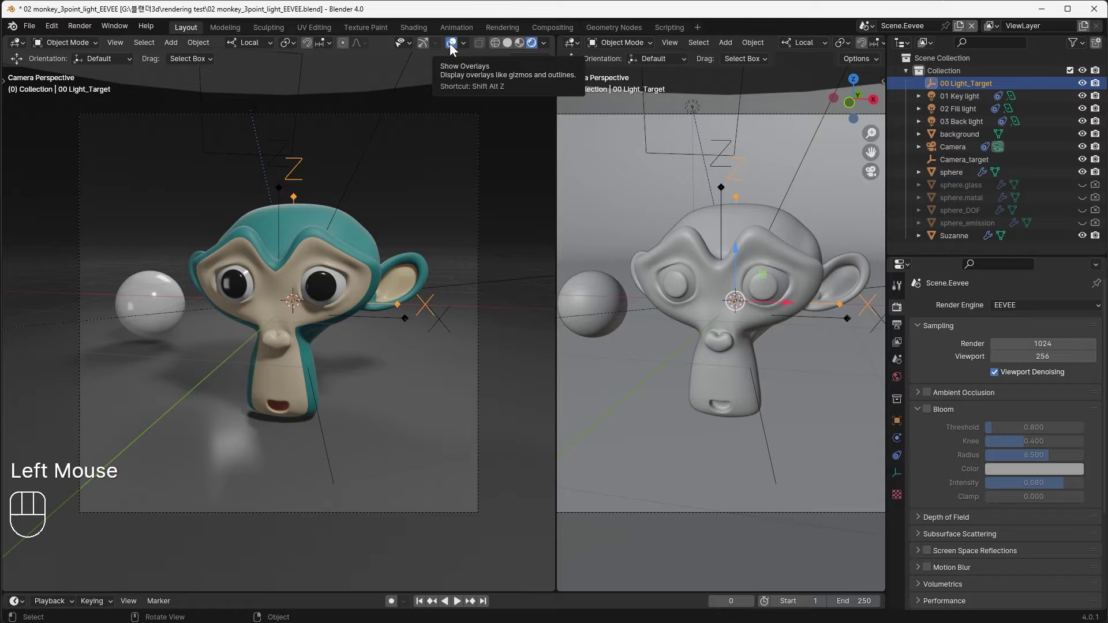
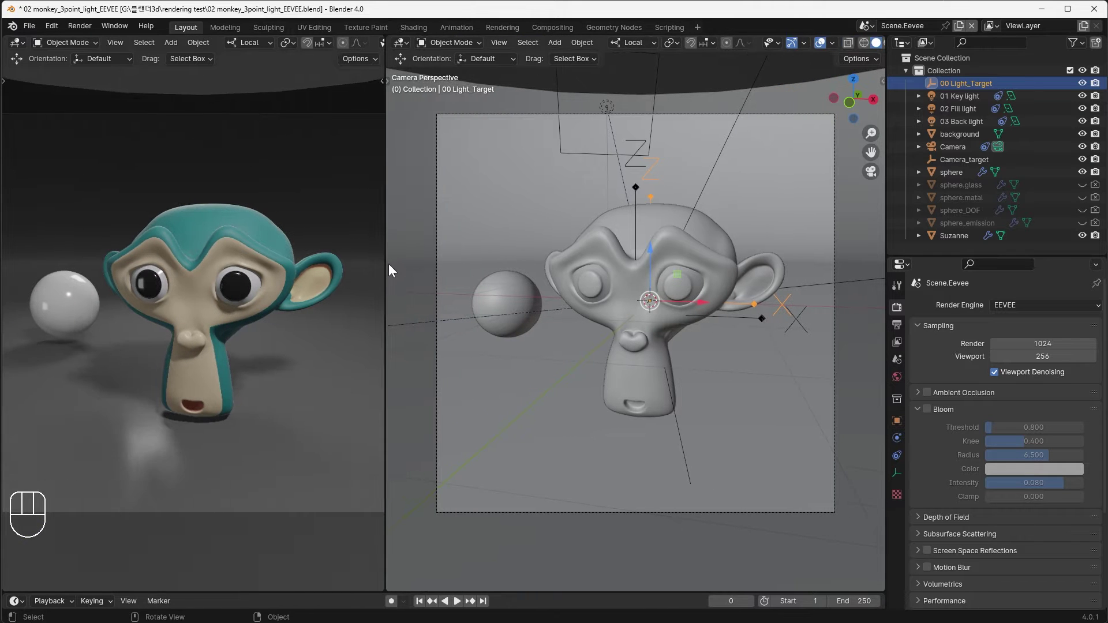
# Leave the camera view and test-move the light target twice, cancelling each move.
pyautogui.click(877, 173)
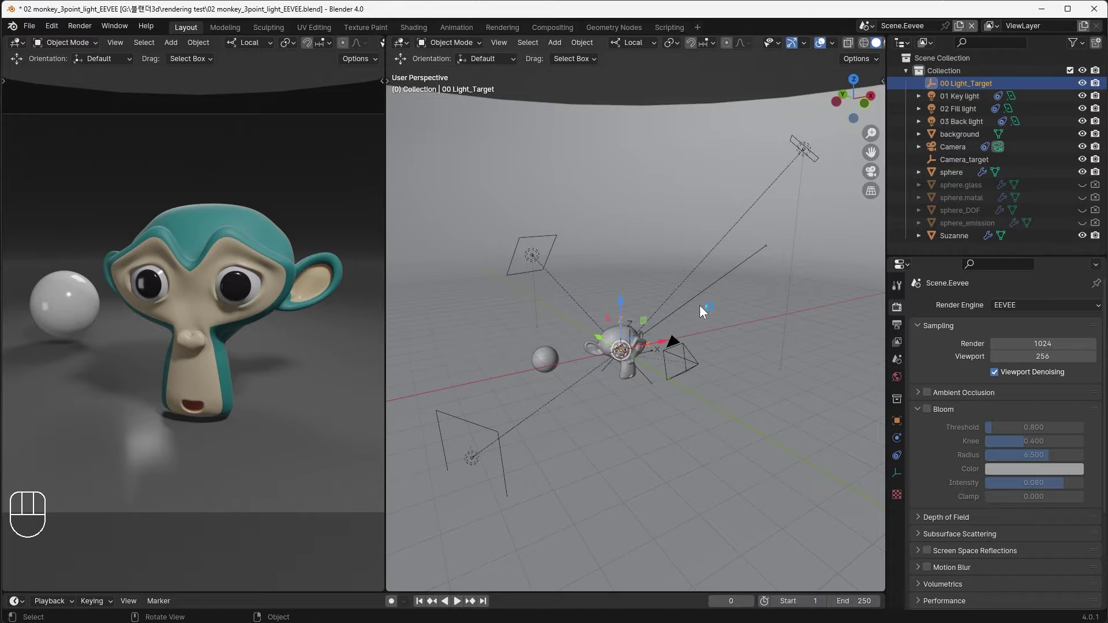
pyautogui.click(625, 307)
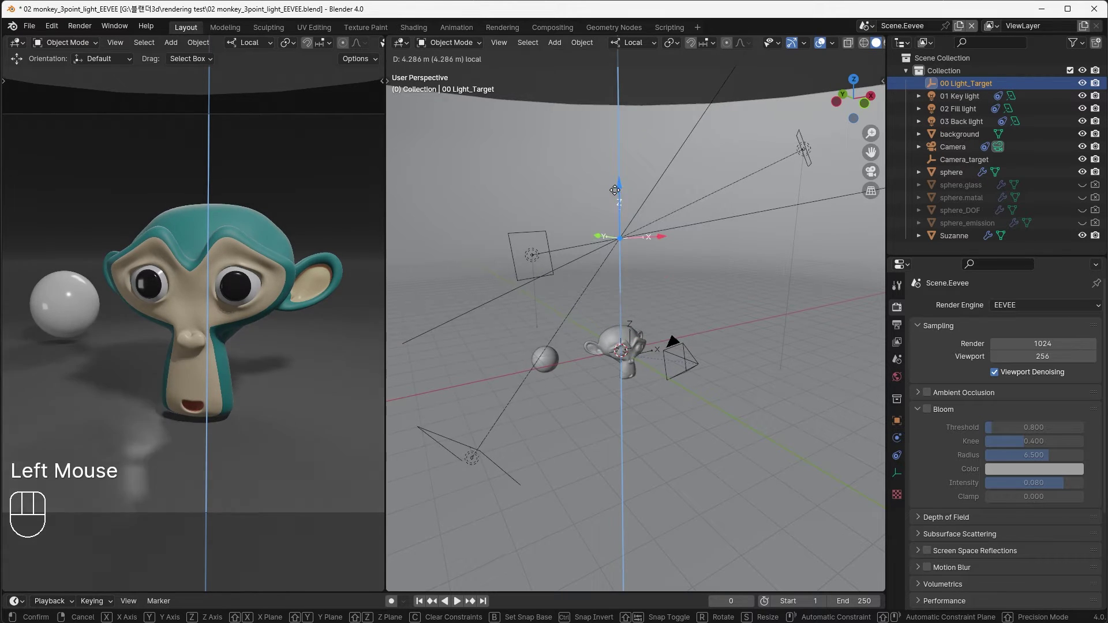
pyautogui.rightClick(654, 341)
pyautogui.click(608, 345)
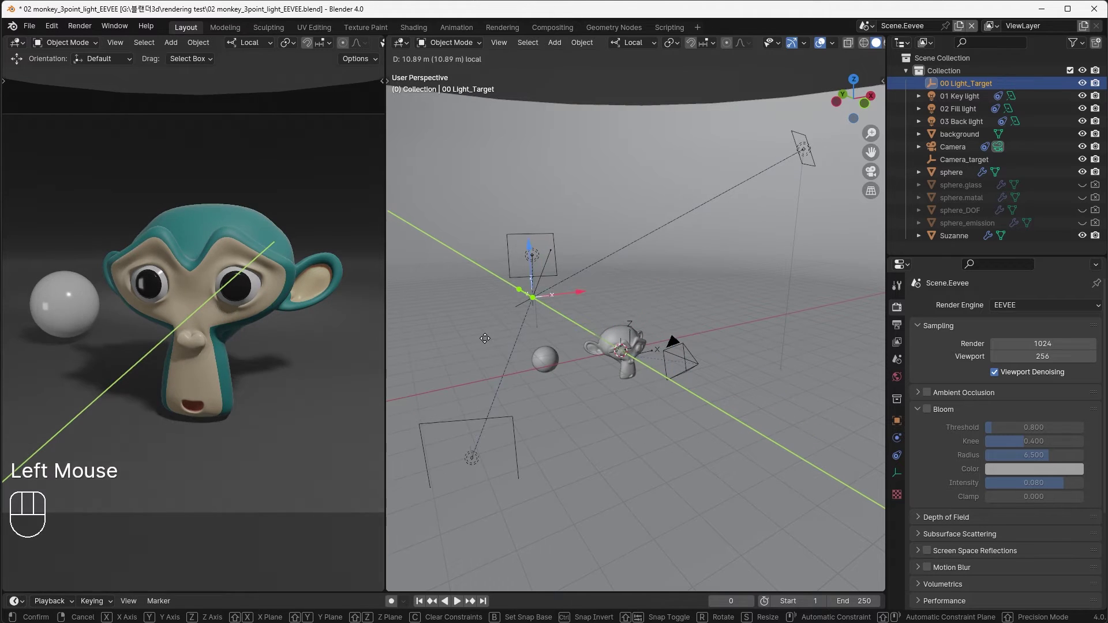
pyautogui.rightClick(633, 409)
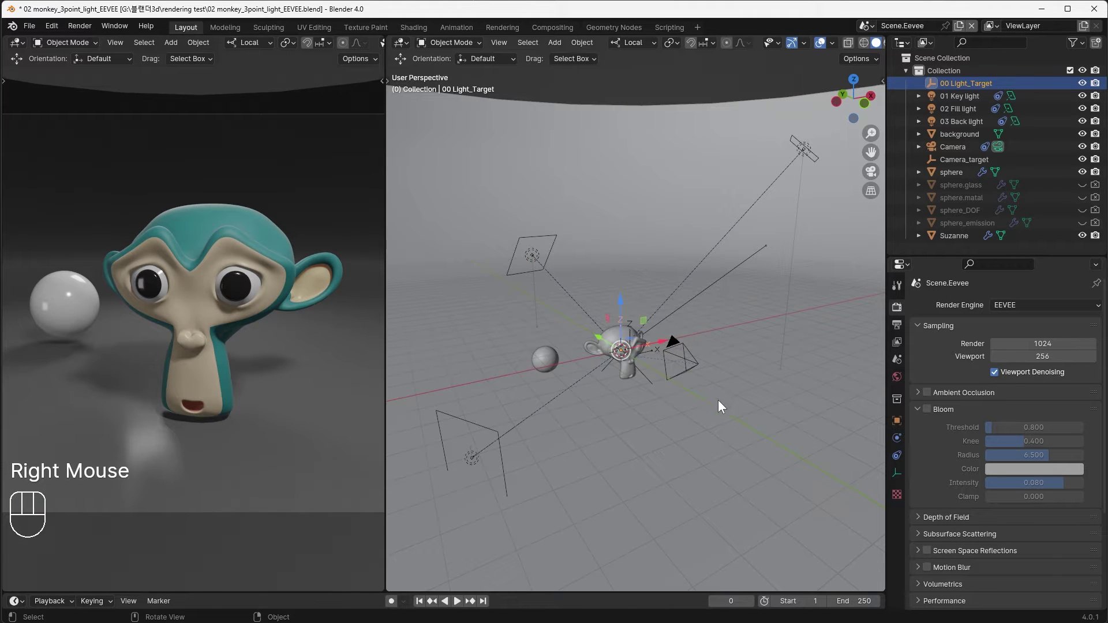
# Test-move the key, fill and back lights in turn, cancelling each so the rig stays unchanged.
pyautogui.click(962, 100)
pyautogui.press('g')
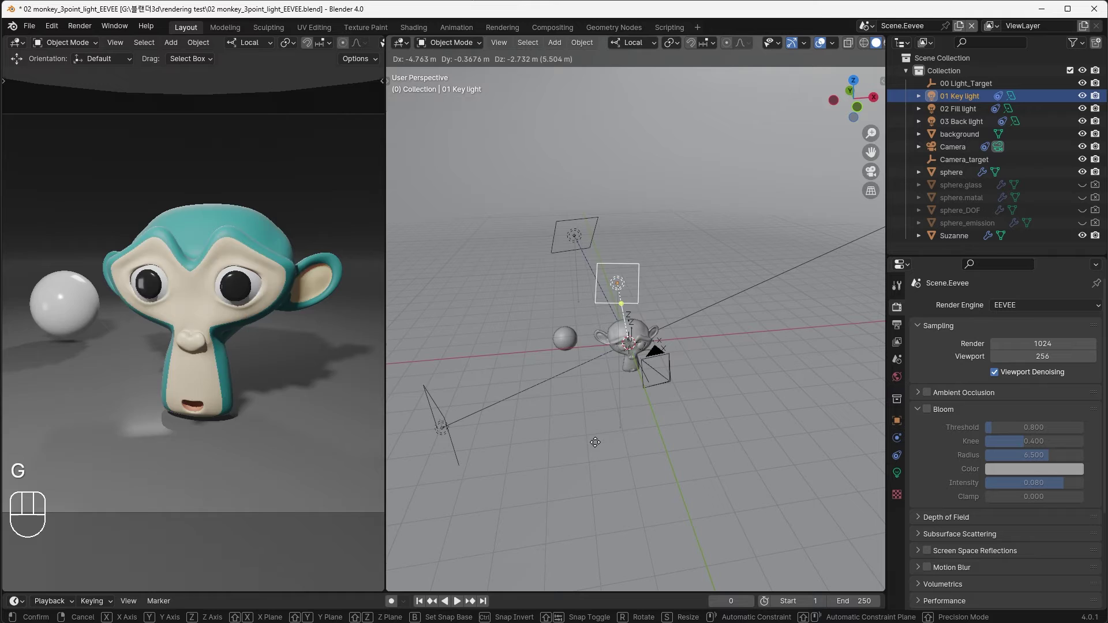
pyautogui.rightClick(706, 476)
pyautogui.click(973, 108)
pyautogui.press('g')
pyautogui.rightClick(577, 429)
pyautogui.click(578, 237)
pyautogui.press('g')
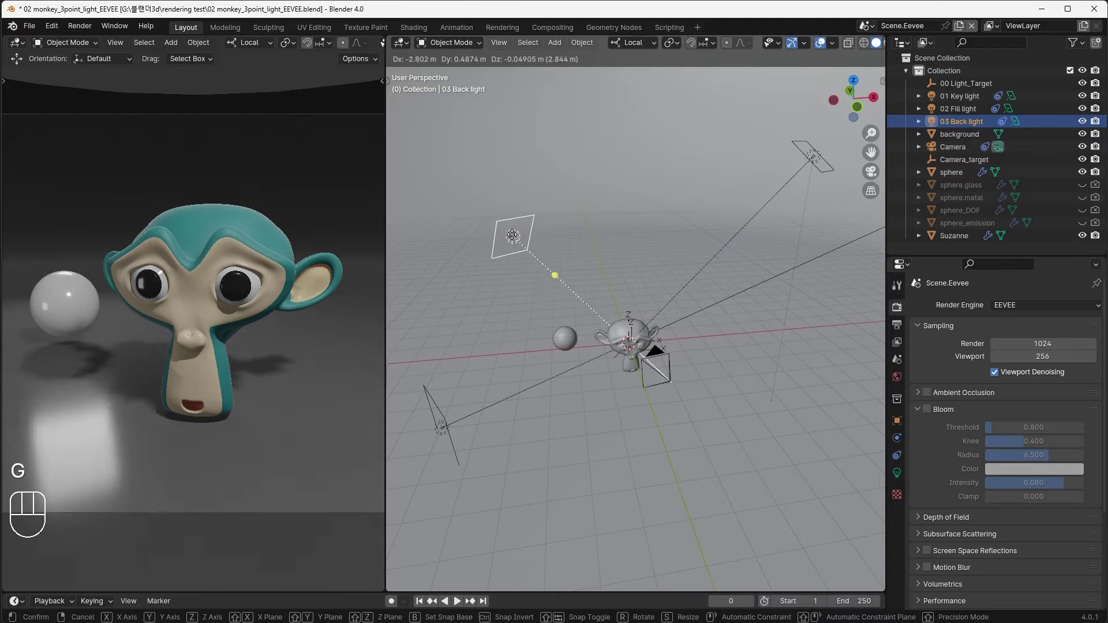
pyautogui.rightClick(511, 243)
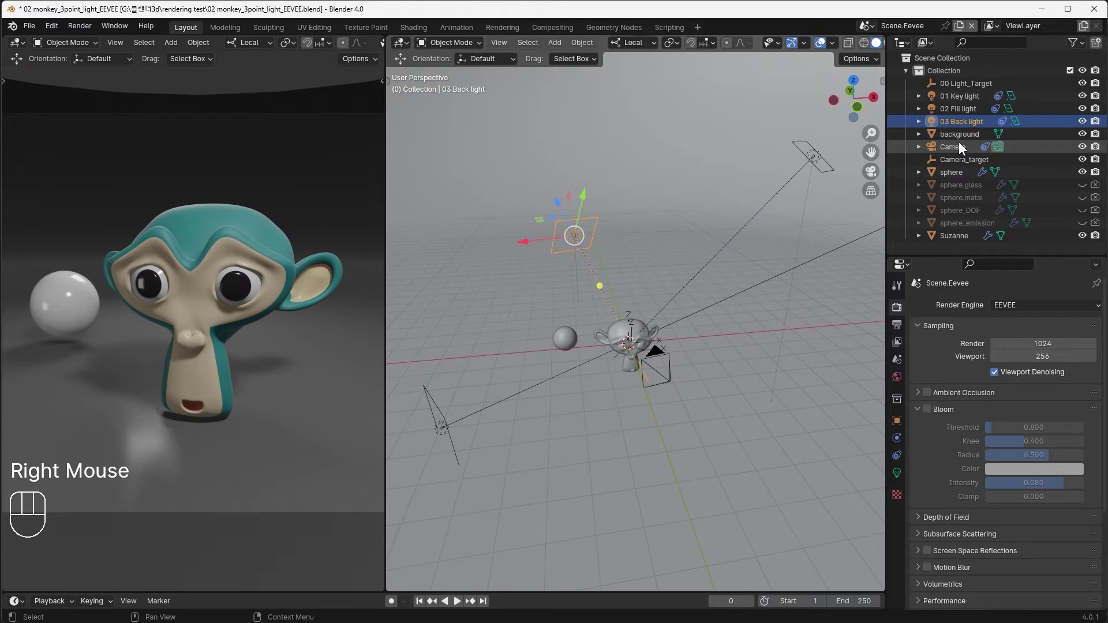
# Test-move the camera and its target to watch the rendered preview reframe live.
pyautogui.click(963, 155)
pyautogui.doubleClick(706, 377)
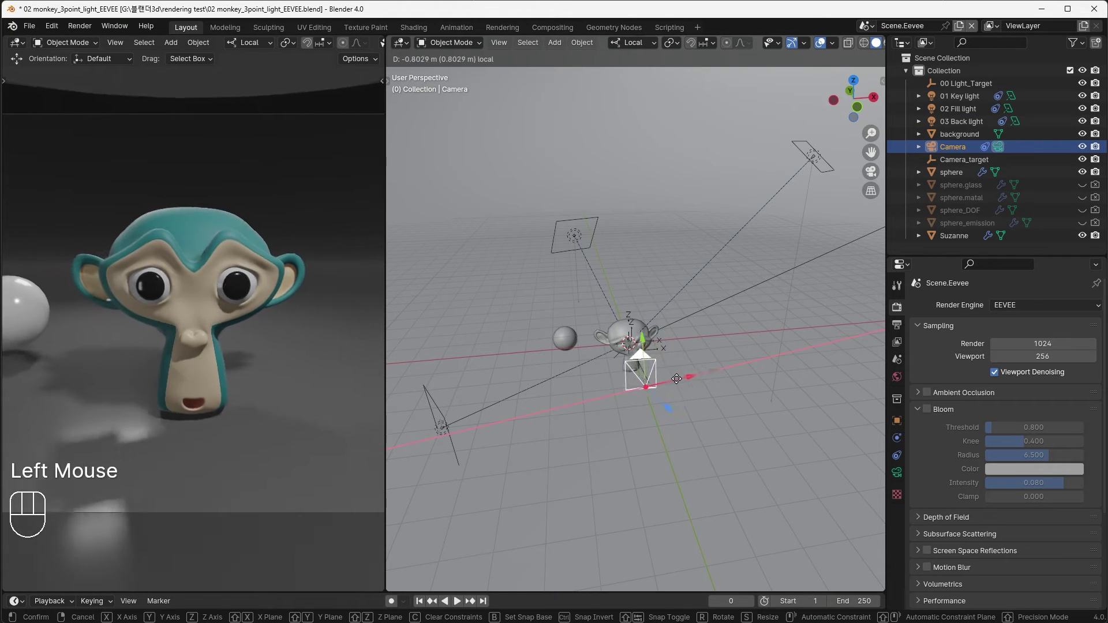
pyautogui.moveTo(679, 377); pyautogui.dragTo(973, 163)
pyautogui.click(974, 163)
pyautogui.scroll(3)
pyautogui.press('g')
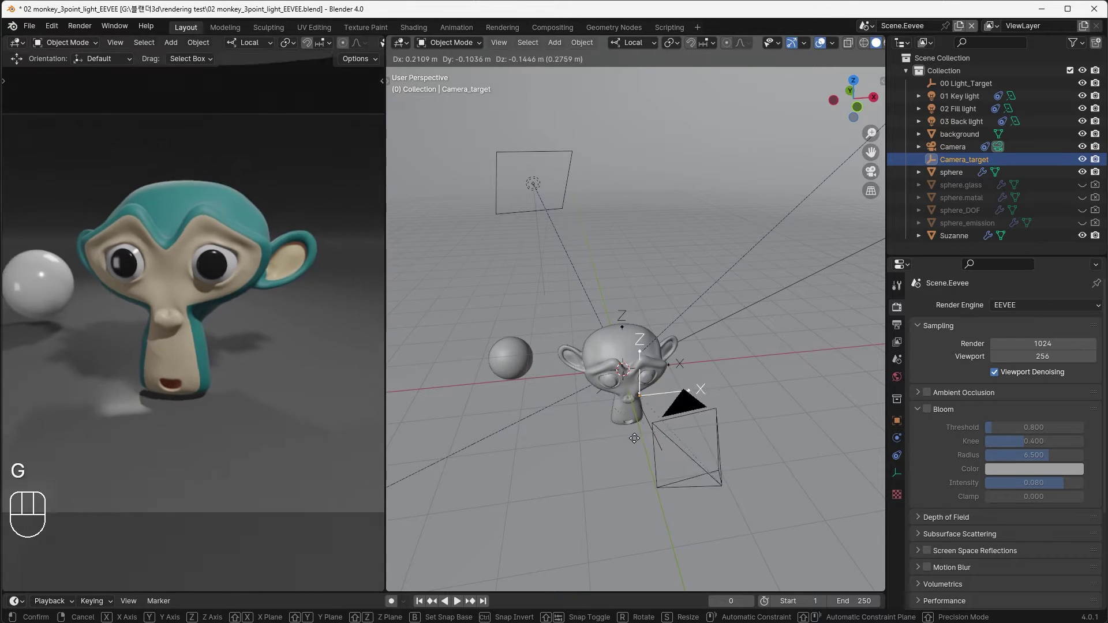
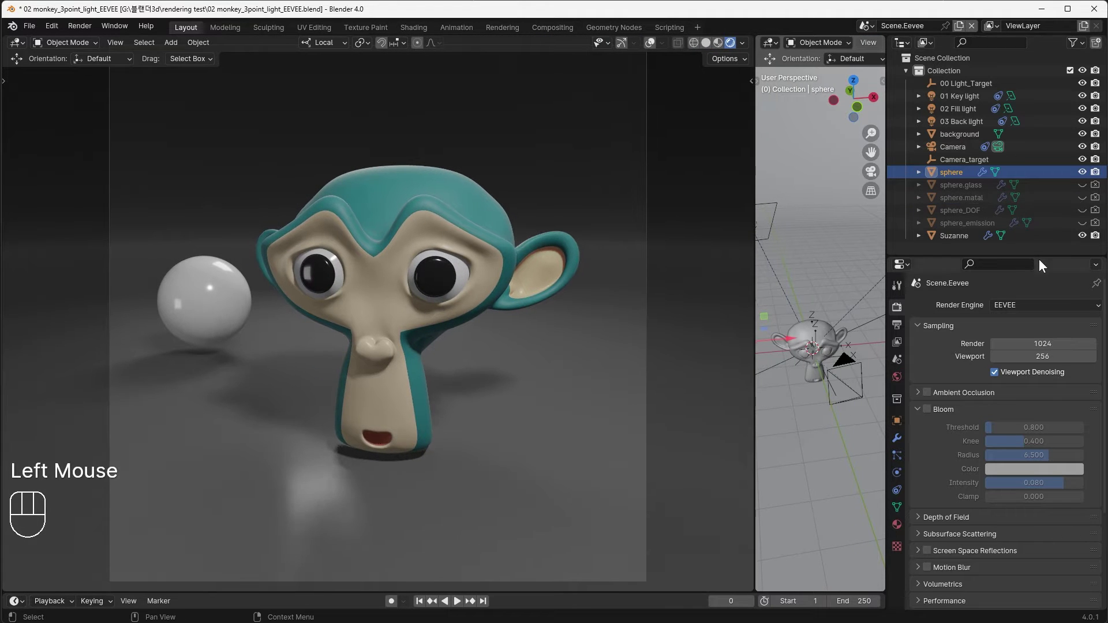
# Reveal the hidden glass, metal, depth-of-field and emission test spheres in the Outliner.
pyautogui.click(1099, 190)
pyautogui.doubleClick(1087, 204)
pyautogui.click(1098, 214)
pyautogui.click(1101, 226)
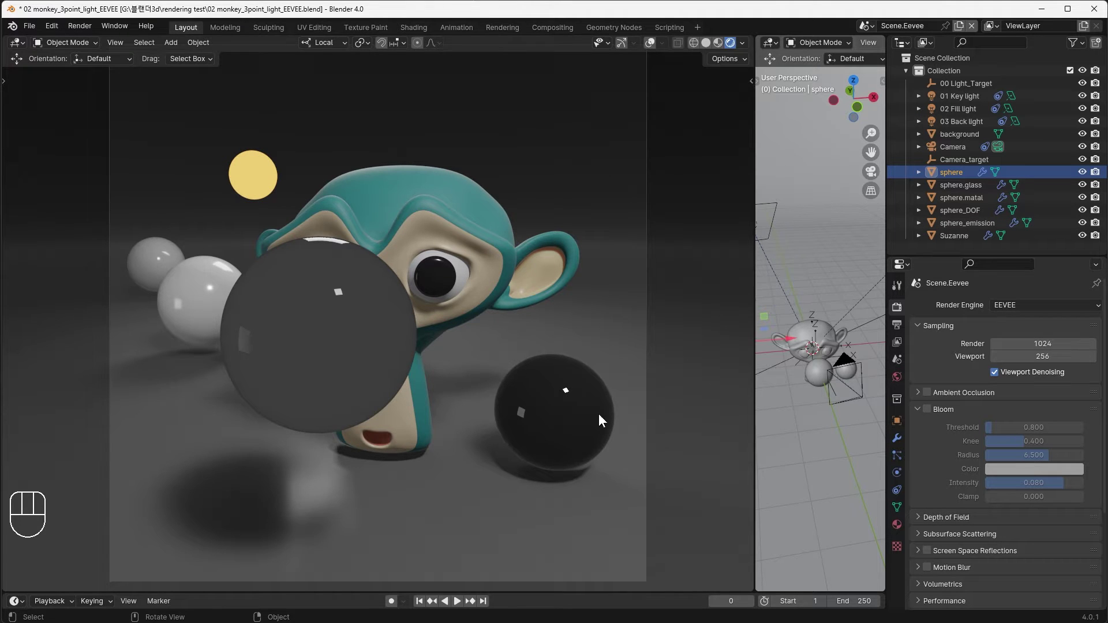
# Hide the four test spheres again so only Suzanne remains in the rendered view.
pyautogui.click(1087, 227)
pyautogui.click(1099, 228)
pyautogui.click(1097, 212)
pyautogui.click(1087, 203)
pyautogui.click(1100, 201)
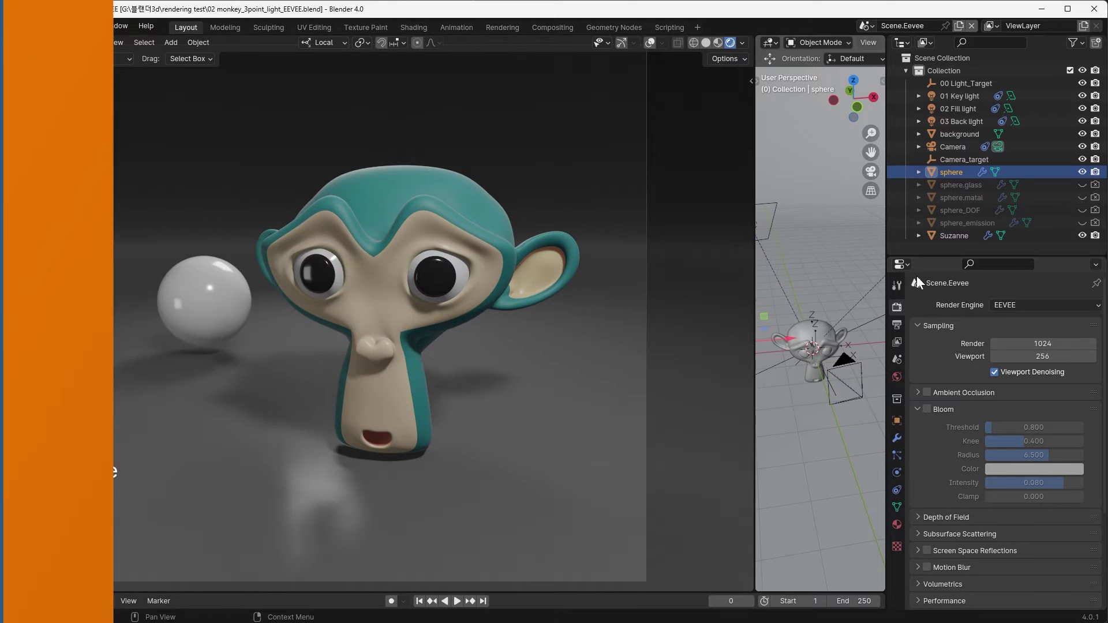
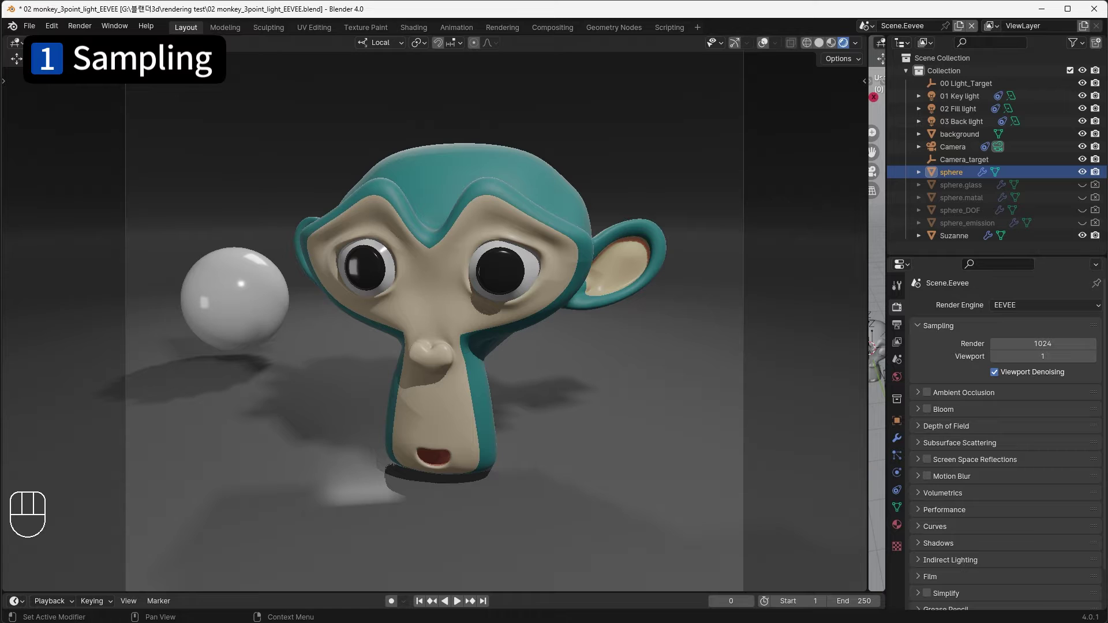
# Zoom and orbit around Suzanne's face and mouth to inspect viewport noise at low sample counts.
pyautogui.scroll(3)
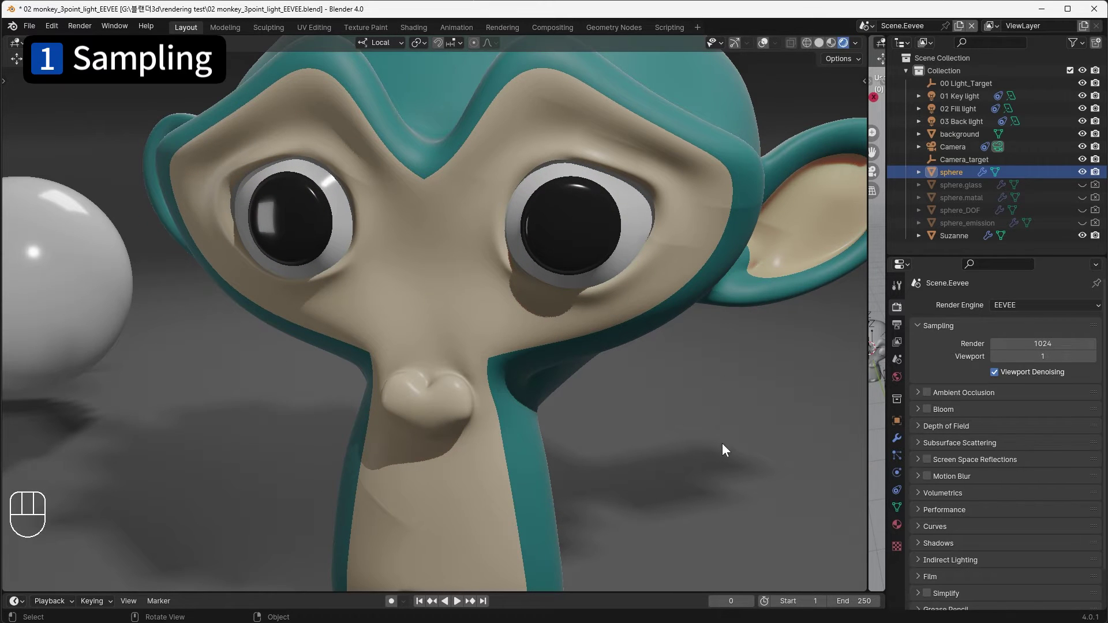
pyautogui.moveTo(724, 510); pyautogui.dragTo(736, 351)
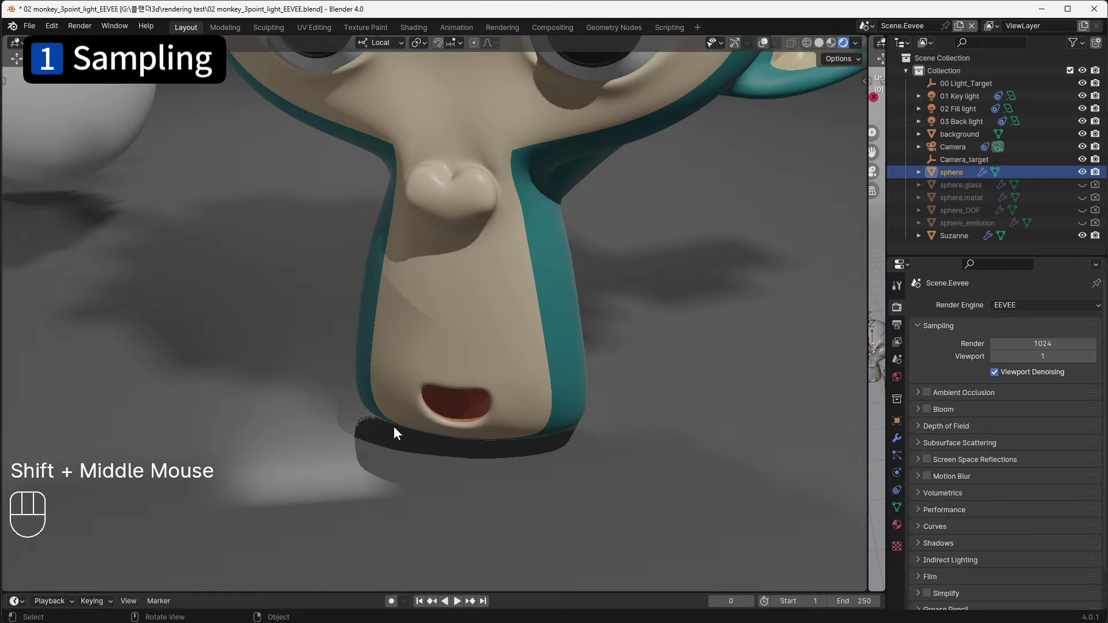
pyautogui.moveTo(727, 291); pyautogui.dragTo(644, 382)
pyautogui.scroll(-3)
pyautogui.press('KP_0')
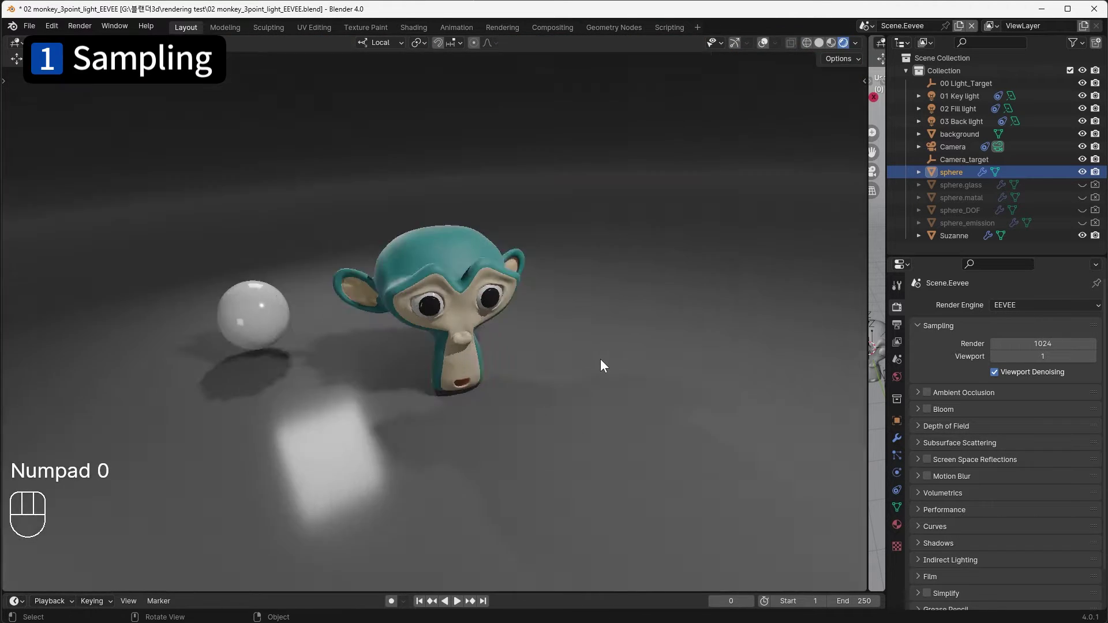
pyautogui.moveTo(595, 304); pyautogui.dragTo(648, 341)
pyautogui.scroll(3)
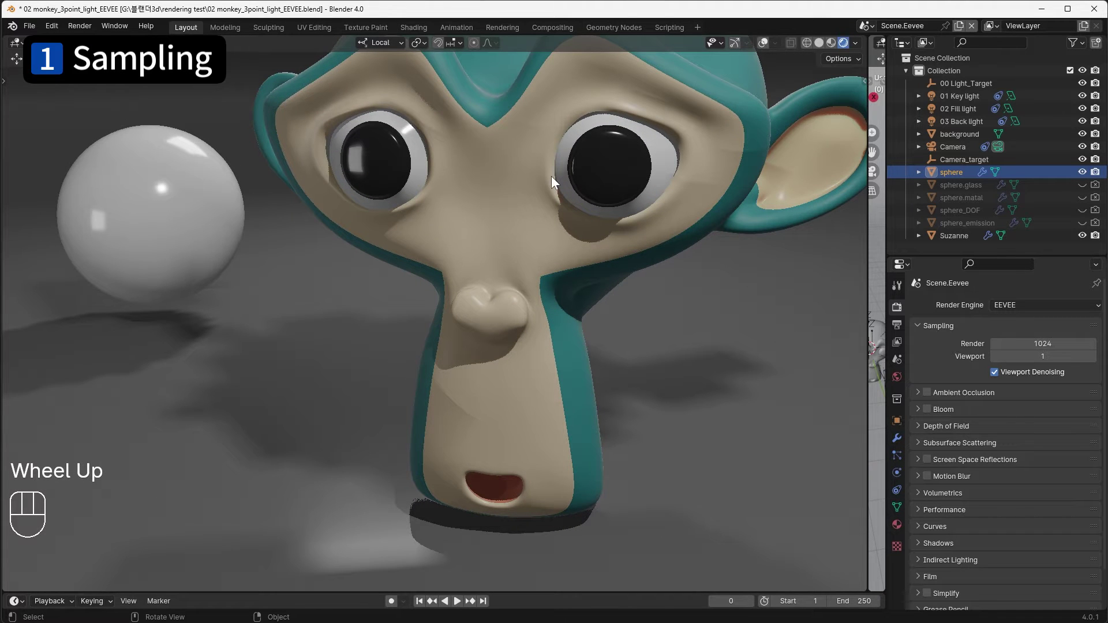
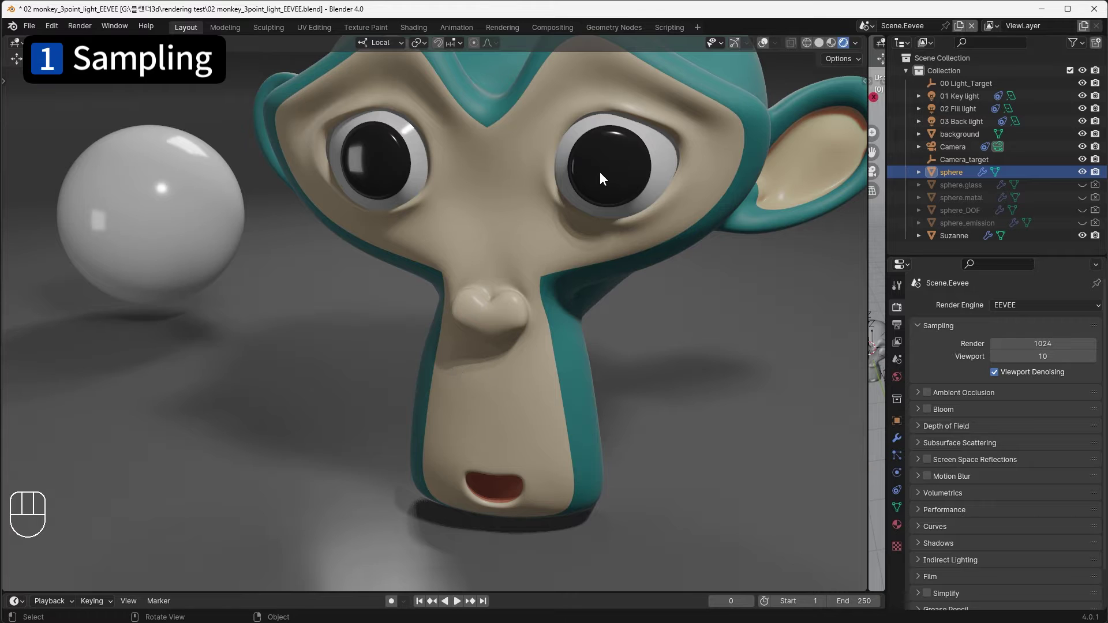
pyautogui.scroll(-3)
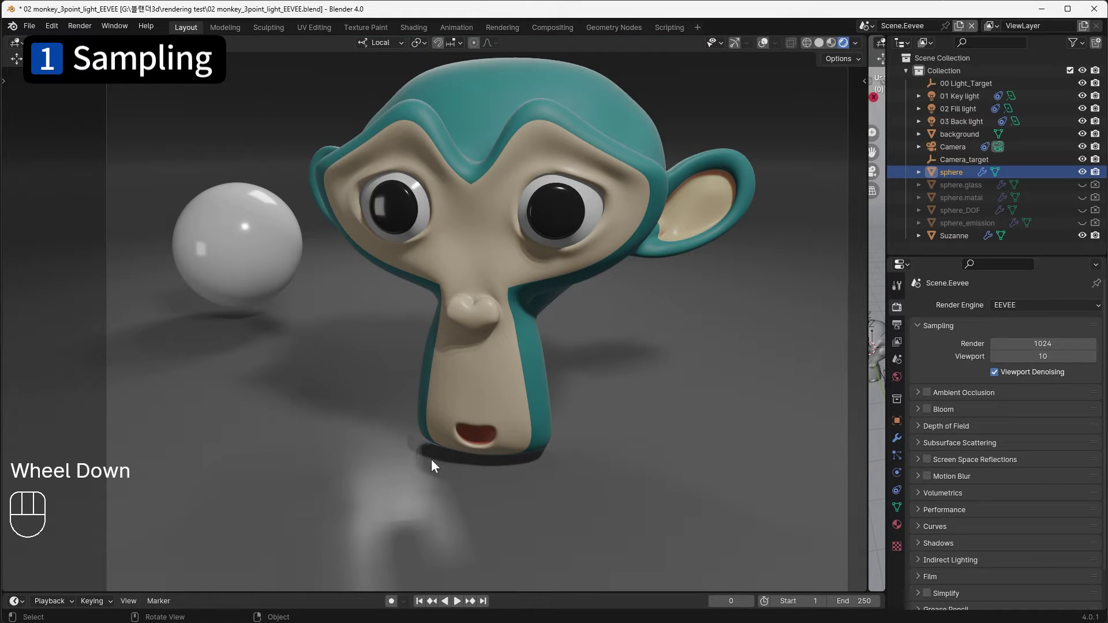
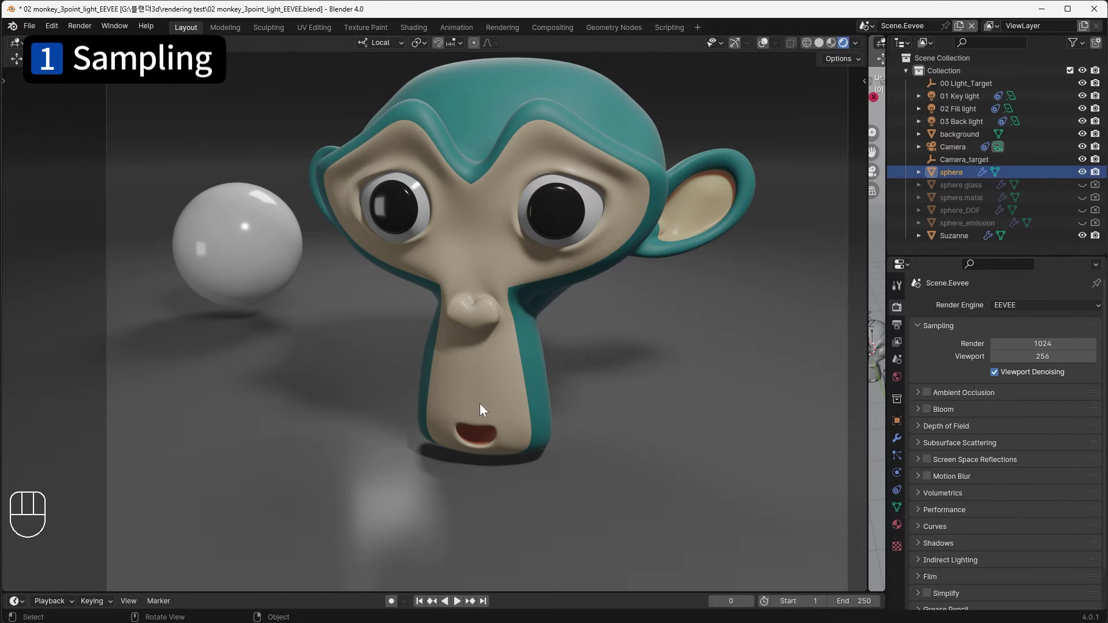
pyautogui.scroll(-3)
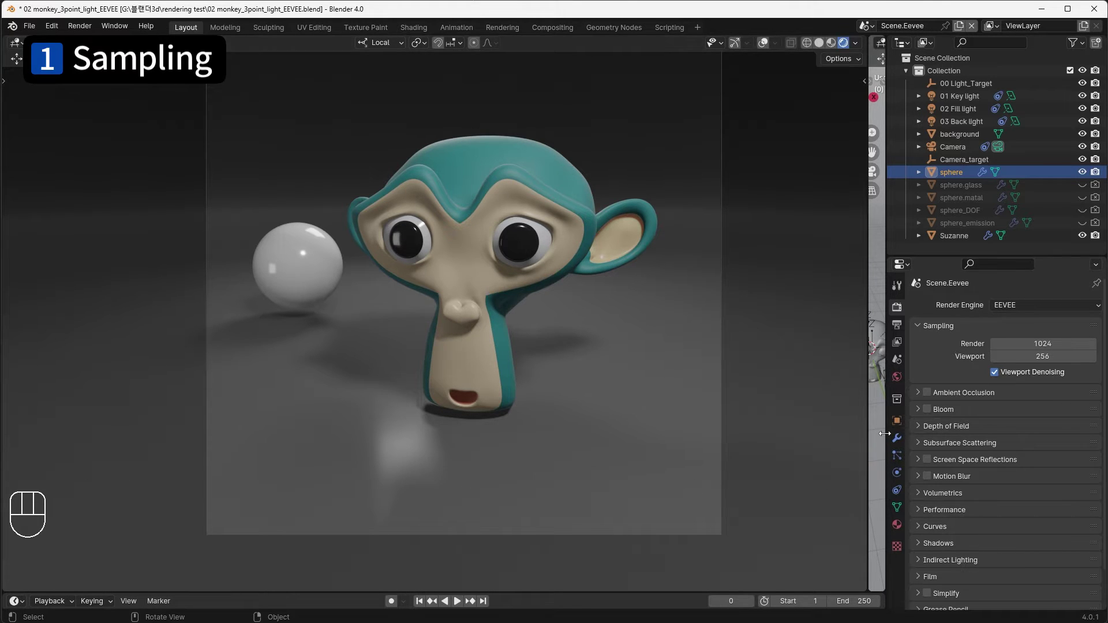
# Set EEVEE sampling to 2048 render and 512 viewport samples with viewport denoising on.
pyautogui.click(905, 326)
pyautogui.click(925, 310)
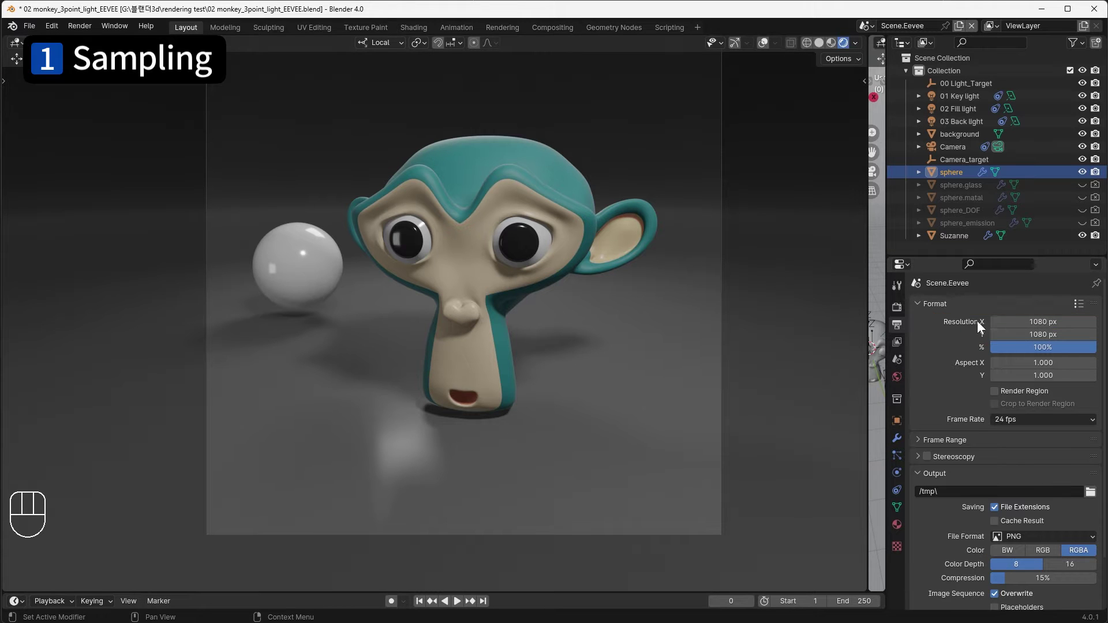
pyautogui.click(903, 308)
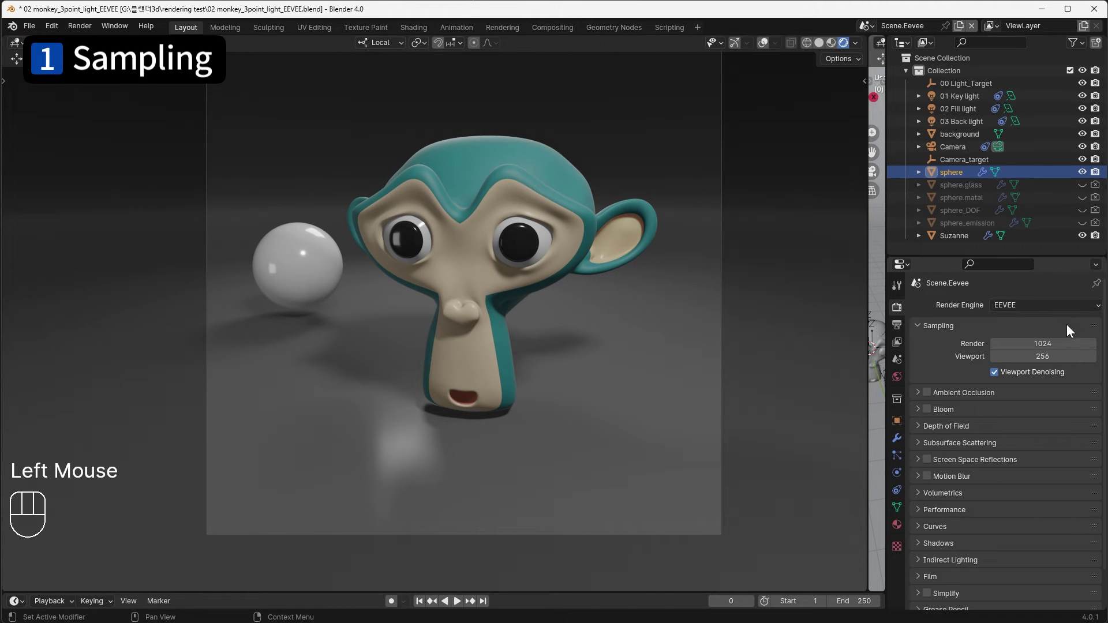
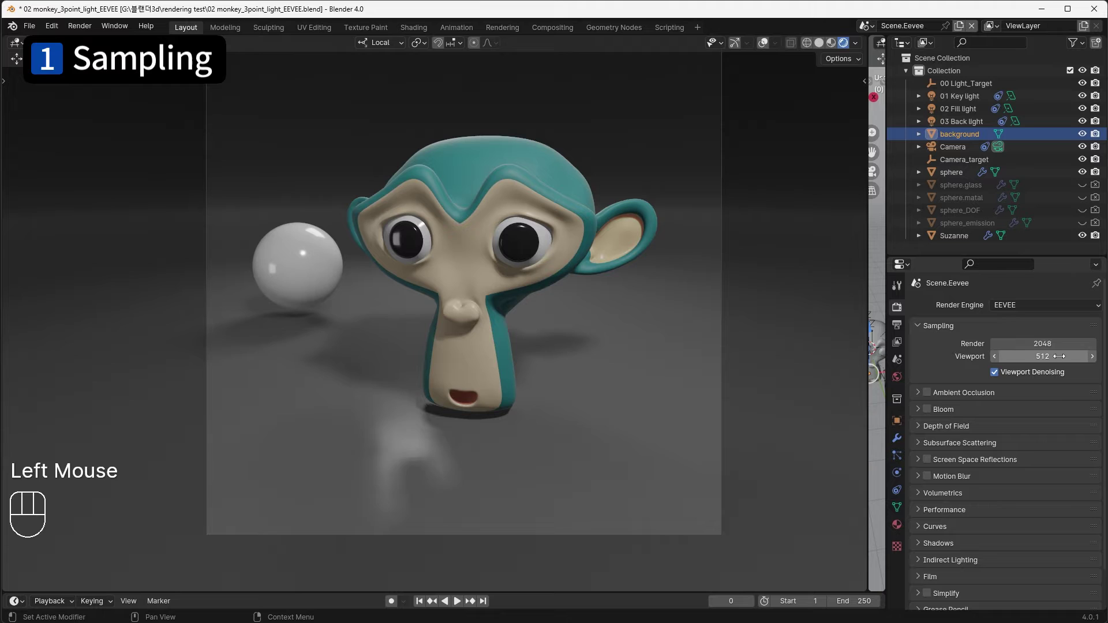
pyautogui.click(1002, 378)
pyautogui.click(1001, 379)
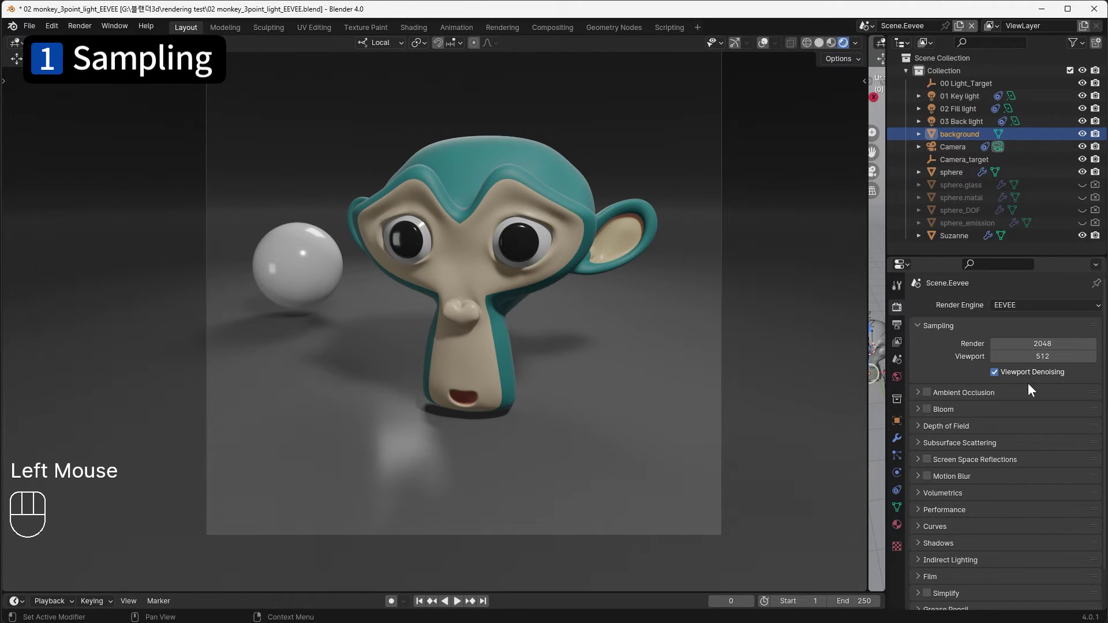
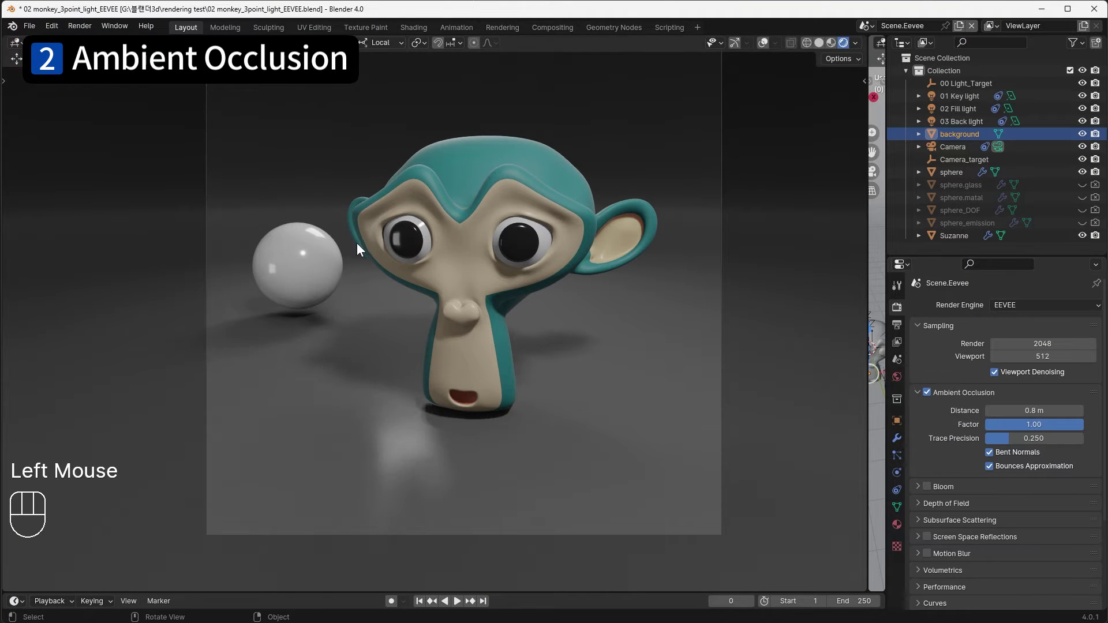
# Enable Ambient Occlusion in the EEVEE settings at 0.8 m distance and factor 1.00.
pyautogui.scroll(3)
pyautogui.click(931, 400)
pyautogui.click(931, 399)
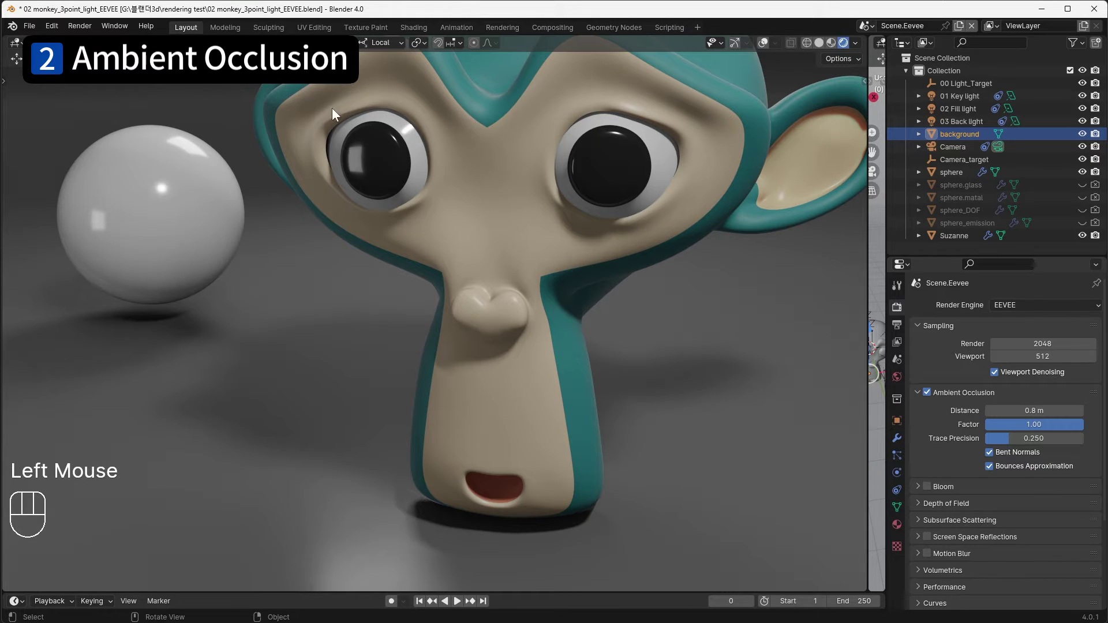
pyautogui.click(934, 397)
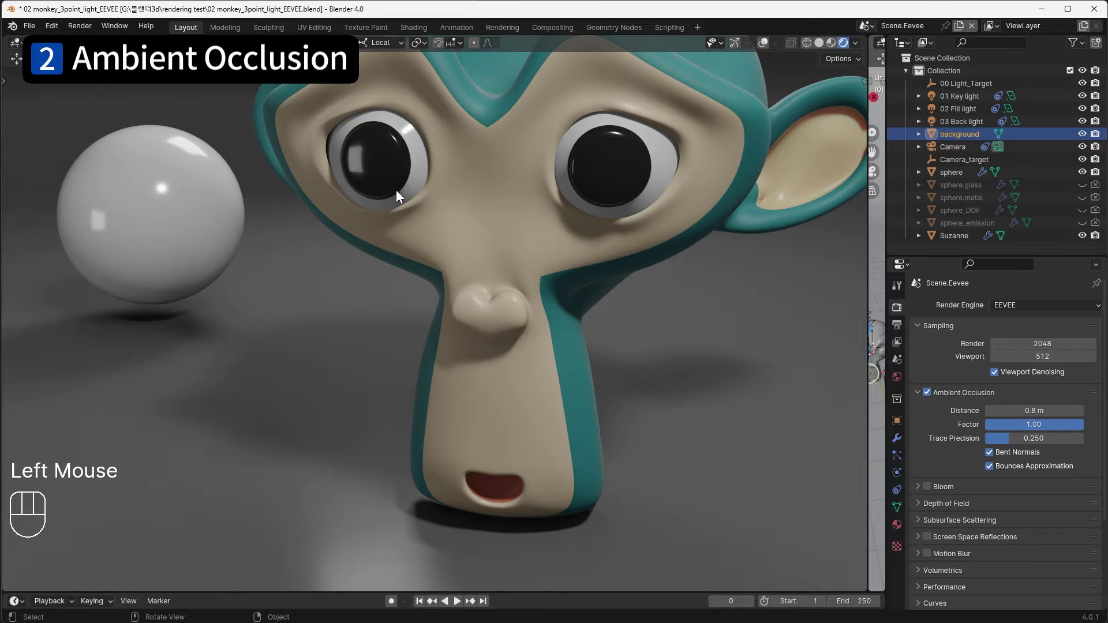
pyautogui.scroll(-3)
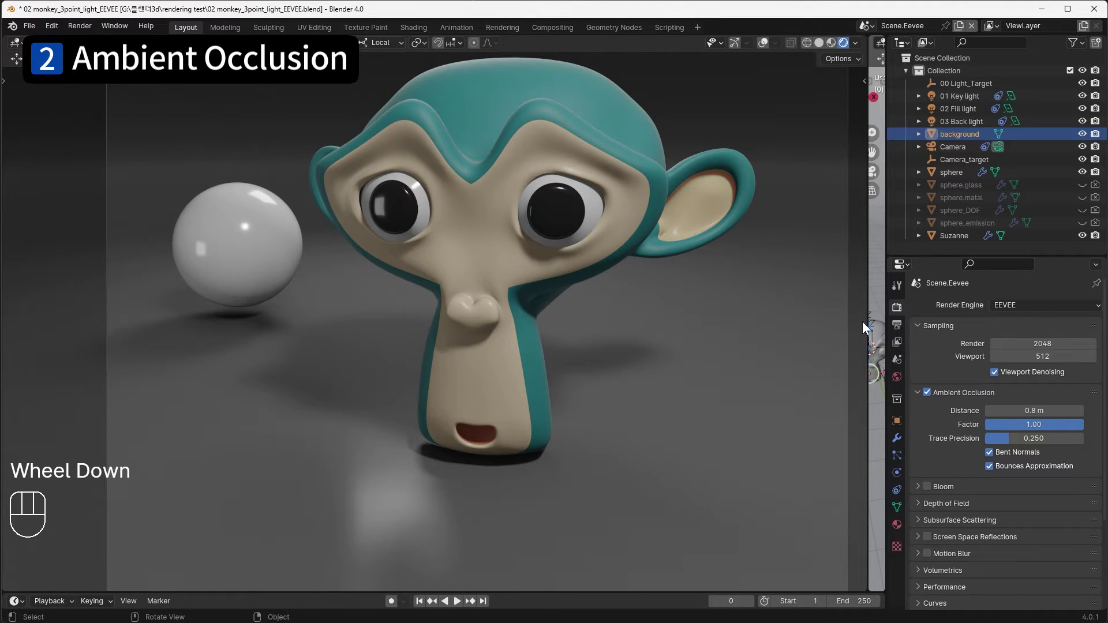
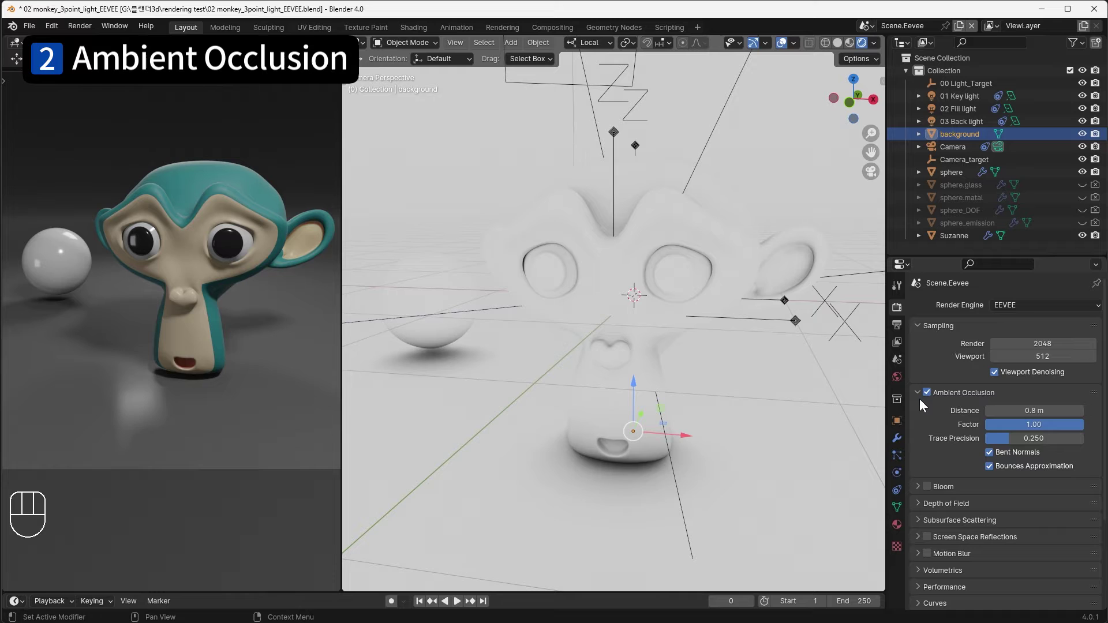
# Raise the occlusion distance to 10 m and hide the key, fill and back lights to isolate it.
pyautogui.click(932, 400)
pyautogui.click(933, 400)
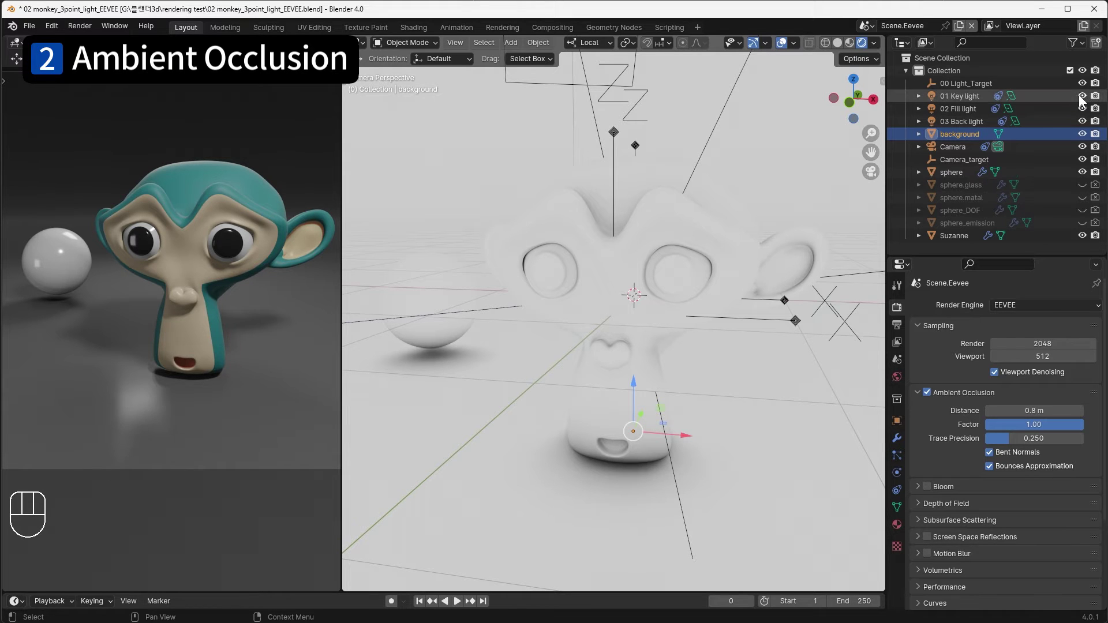
pyautogui.click(1087, 98)
pyautogui.click(1087, 113)
pyautogui.click(1088, 124)
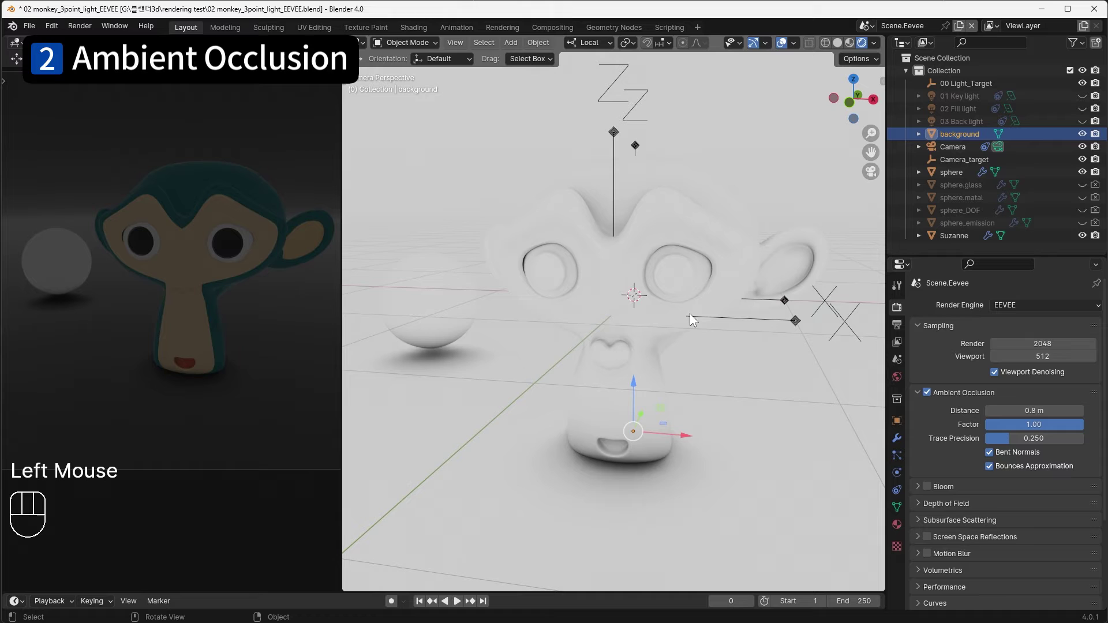
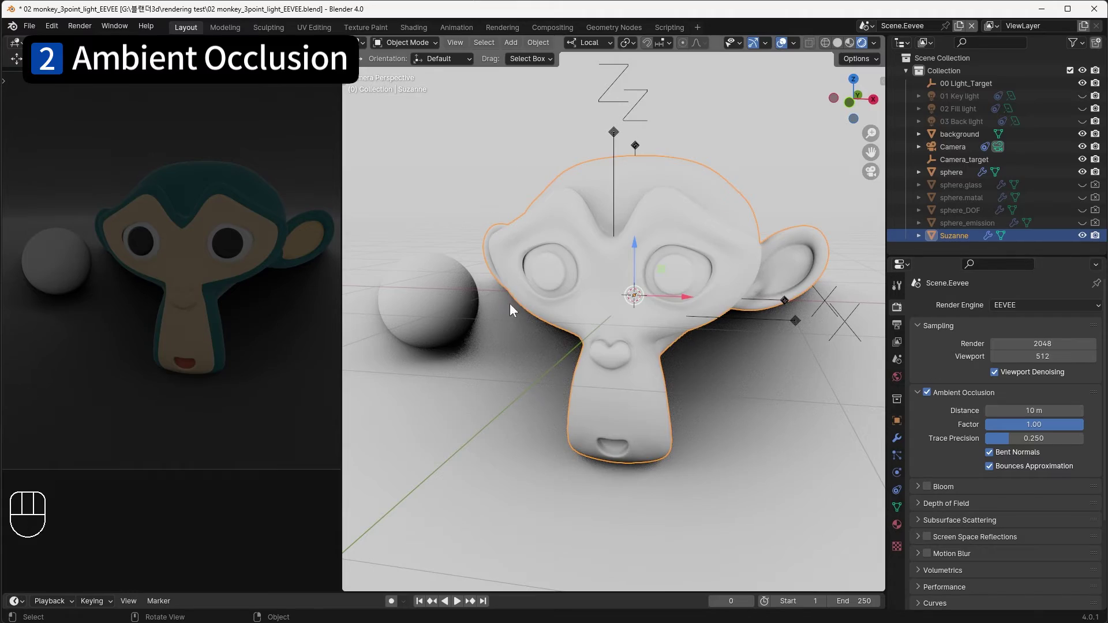
# Raise the occlusion factor to 2.00 and show the three lights again.
pyautogui.moveTo(660, 275); pyautogui.dragTo(684, 275)
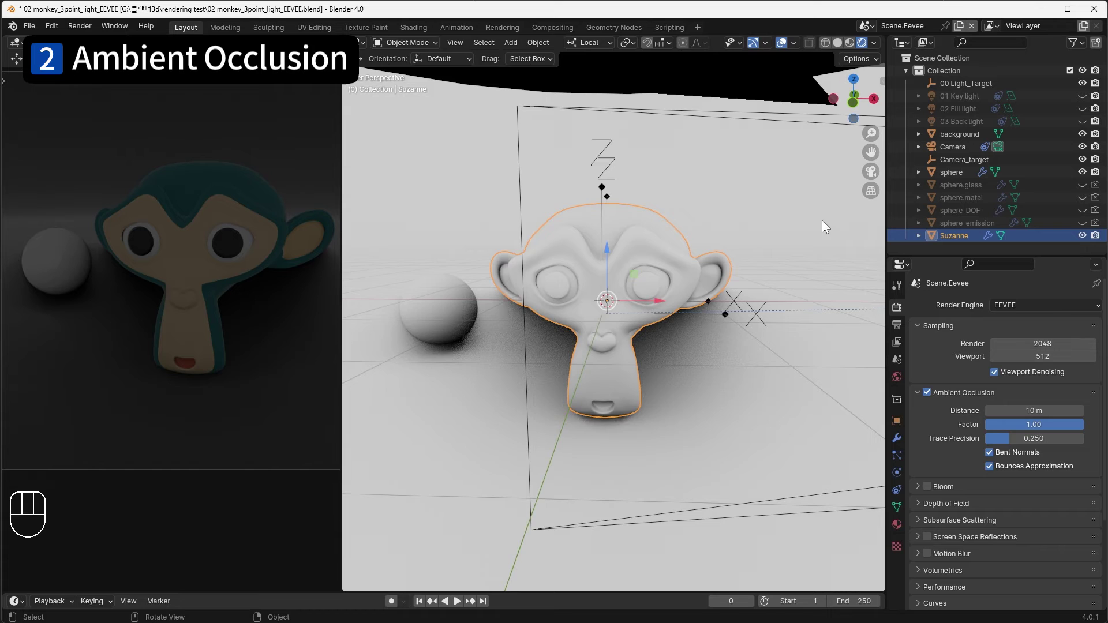
pyautogui.click(880, 177)
pyautogui.moveTo(1051, 428); pyautogui.dragTo(1050, 426)
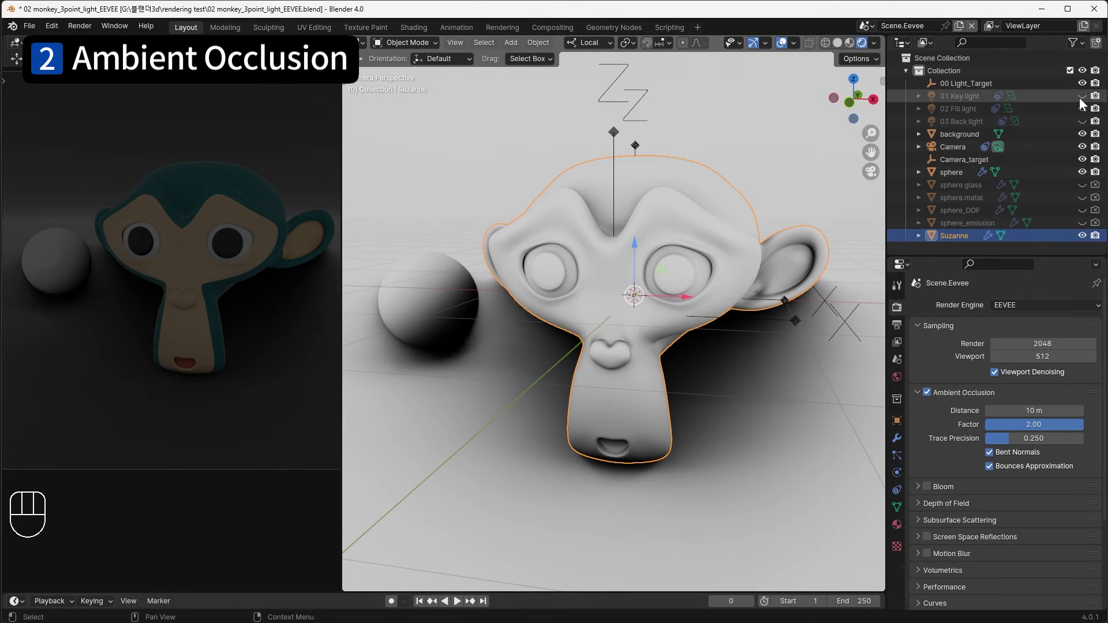
pyautogui.click(1085, 102)
pyautogui.click(1086, 116)
pyautogui.click(1087, 127)
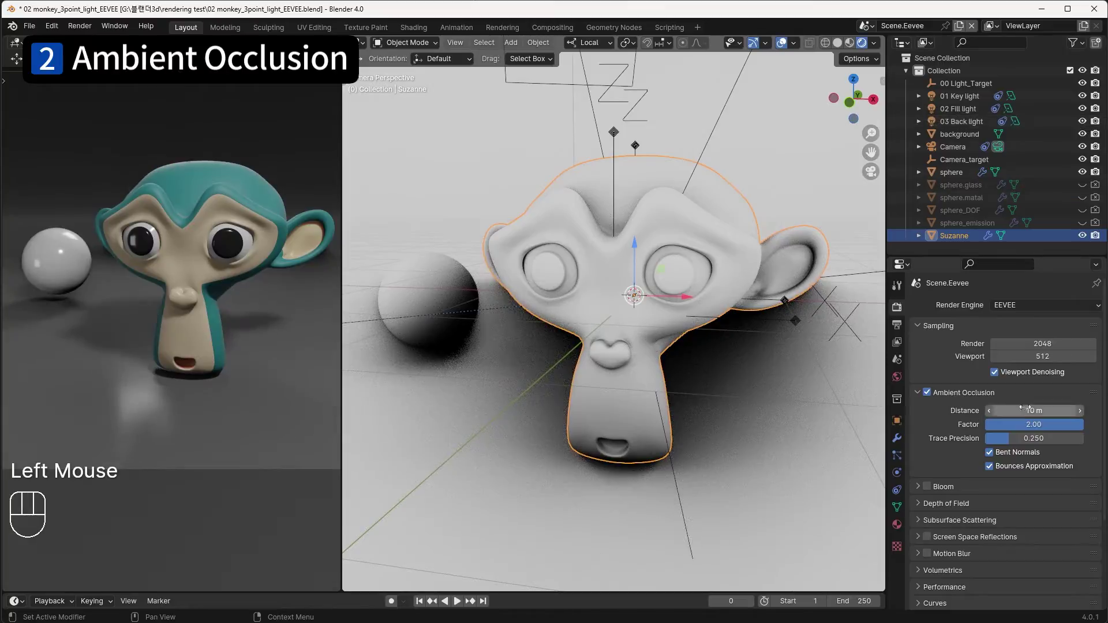
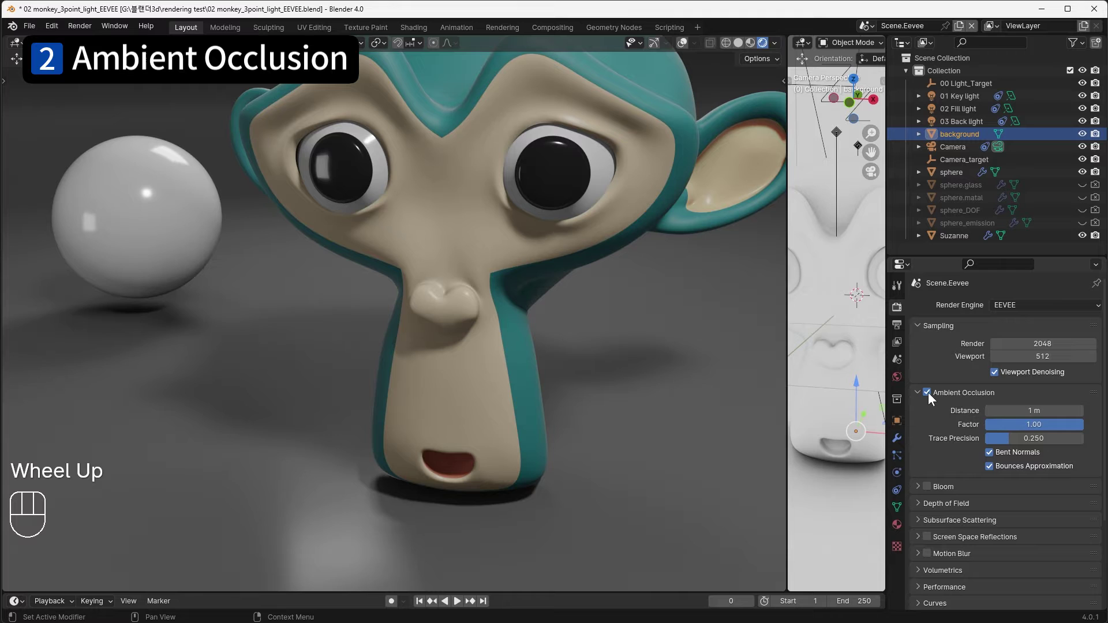
# With occlusion back at 1 m and factor 1.00, toggle it off and on again to compare.
pyautogui.click(932, 395)
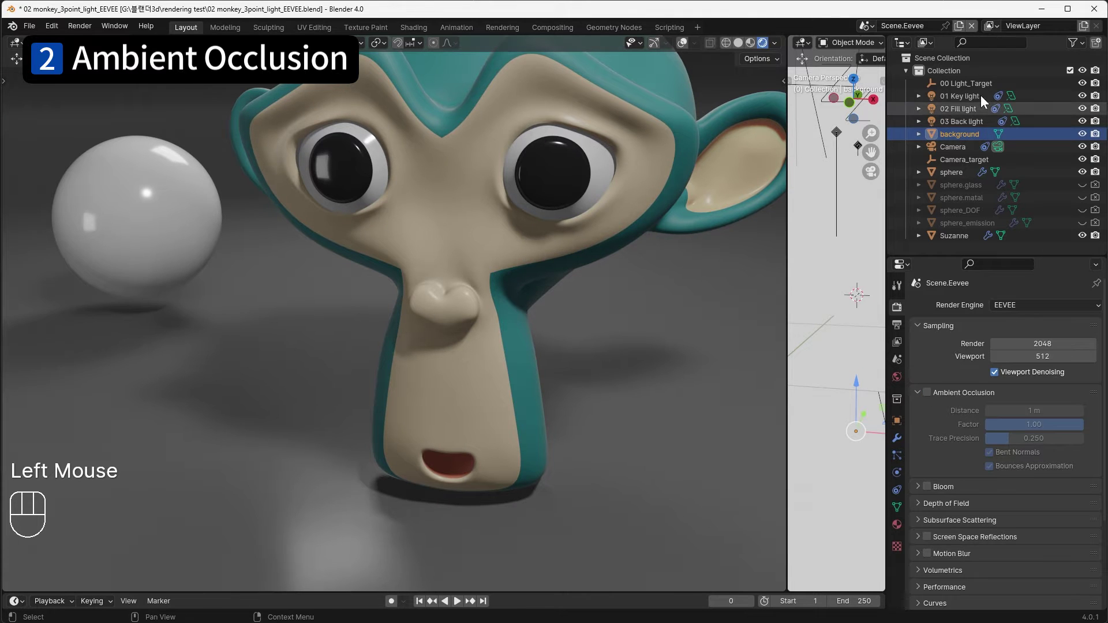
pyautogui.click(955, 99)
pyautogui.click(958, 111)
pyautogui.click(949, 131)
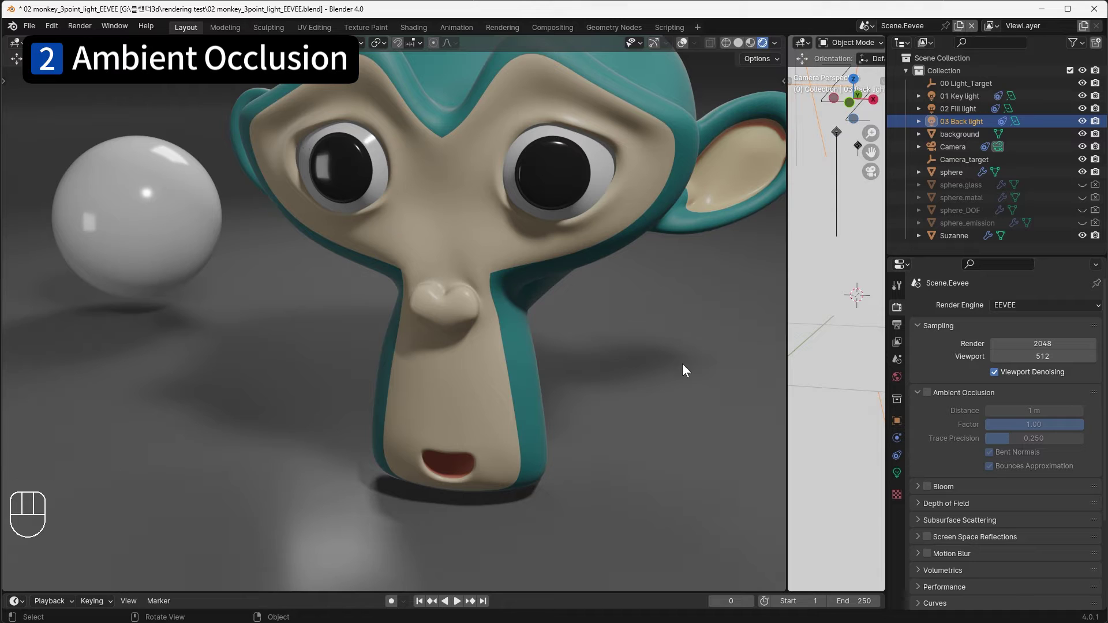
pyautogui.click(935, 398)
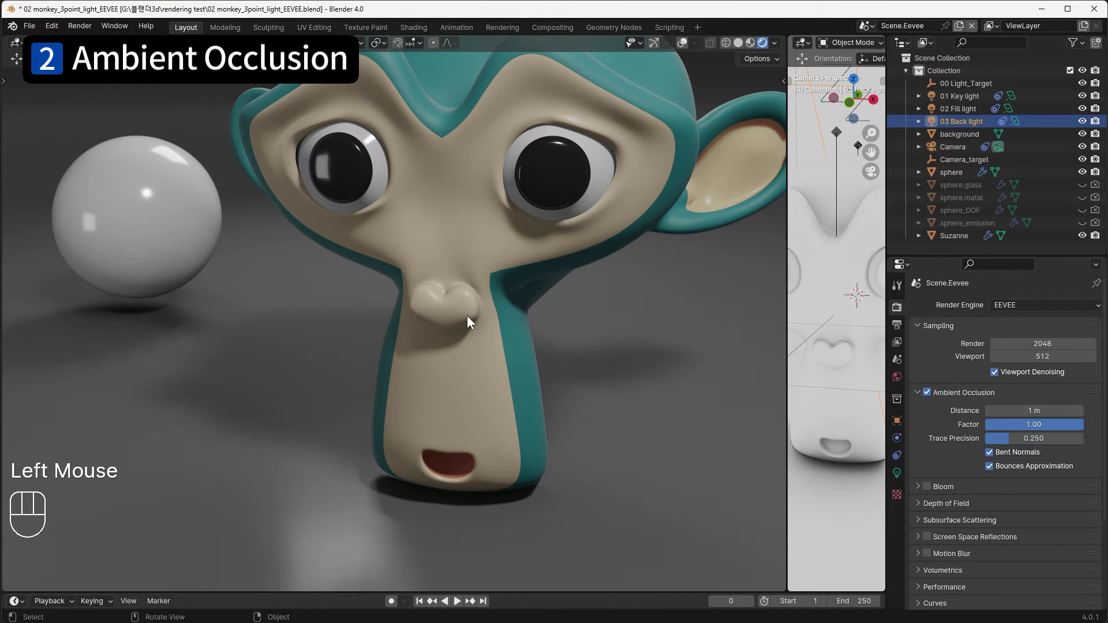
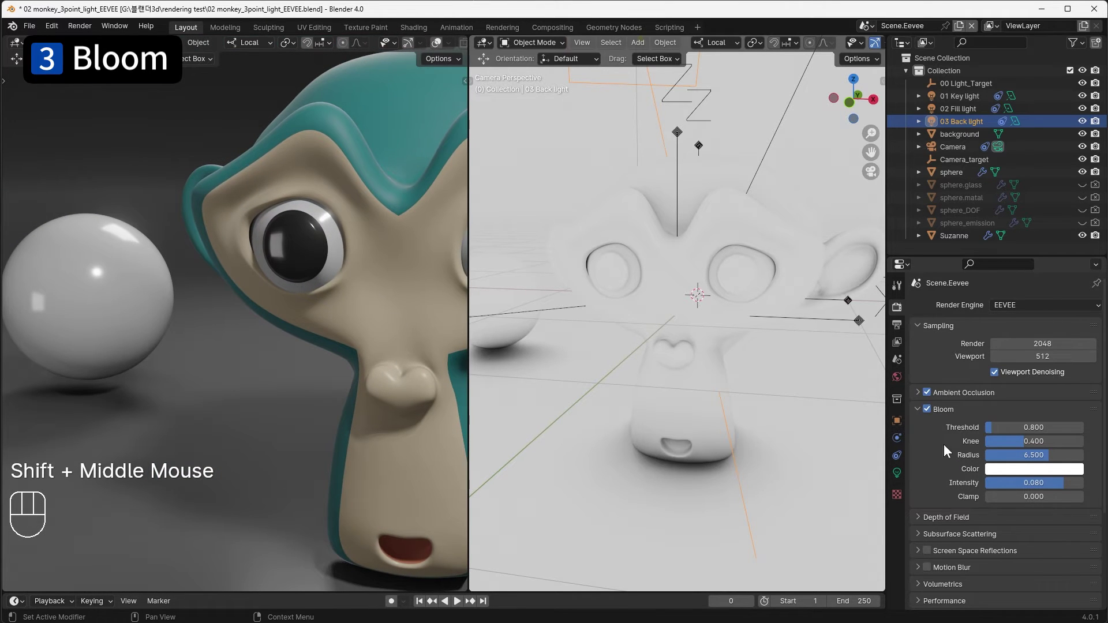
# Enable Bloom and raise its intensity to 0.300, keeping threshold 0.800 and radius 6.500.
pyautogui.click(931, 413)
pyautogui.click(931, 413)
pyautogui.click(931, 413)
pyautogui.click(931, 413)
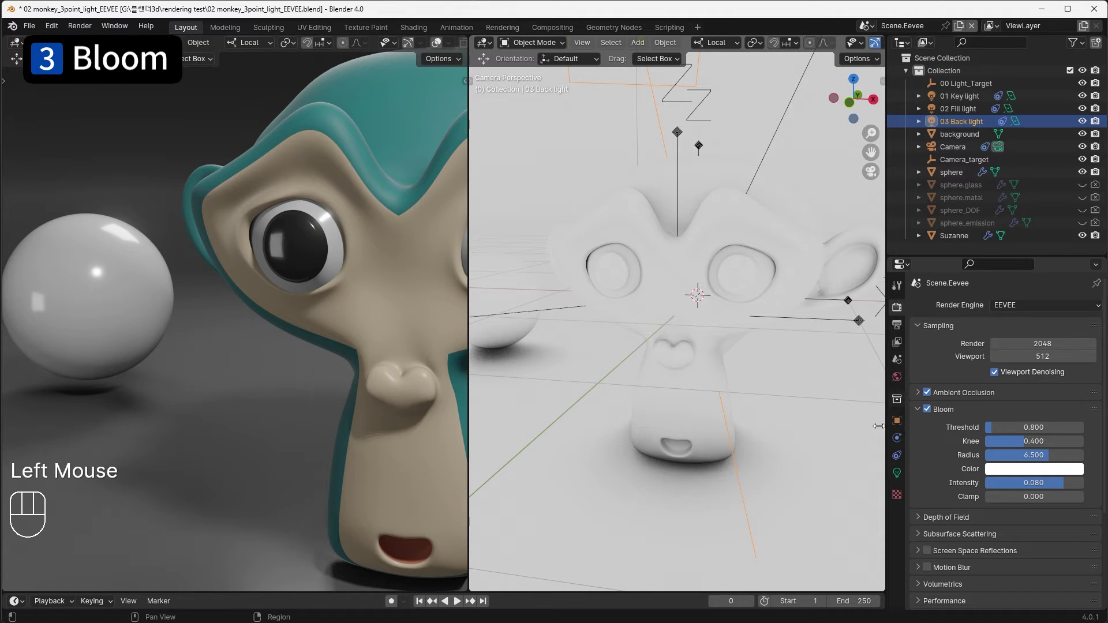
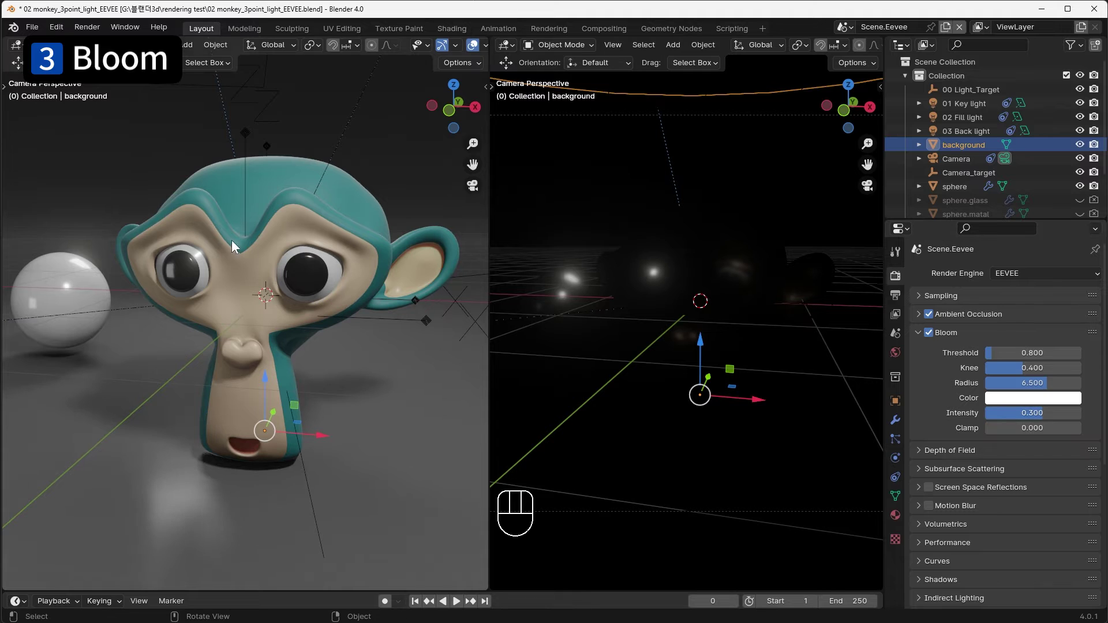
# Return bloom intensity to 0.080 and widen the Outliner to reach the emission sphere.
pyautogui.click(932, 337)
pyautogui.click(932, 337)
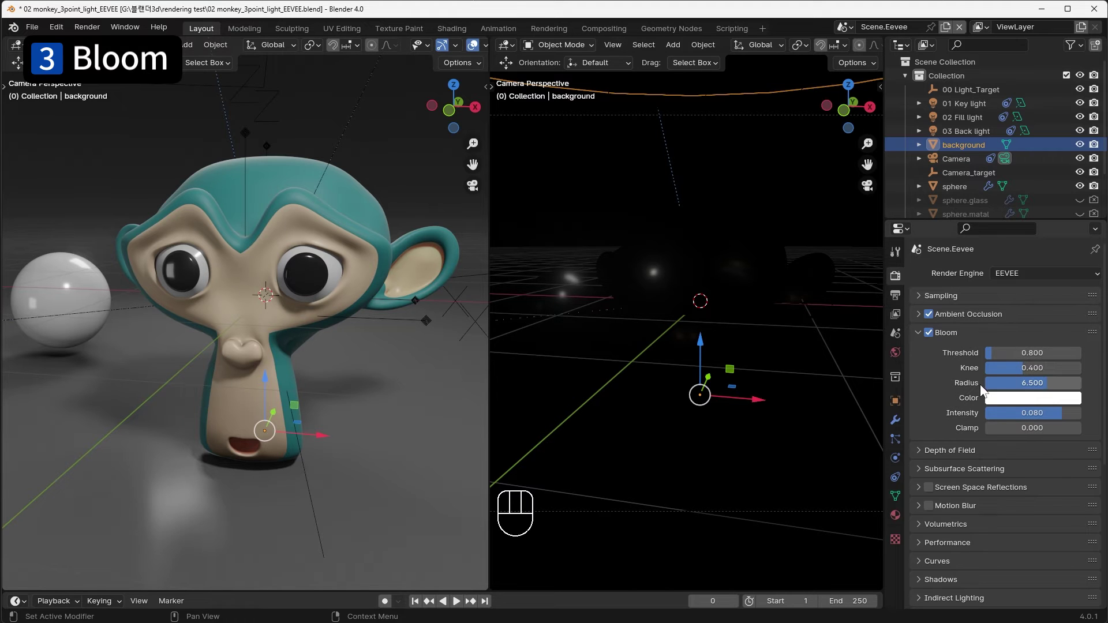
pyautogui.click(936, 337)
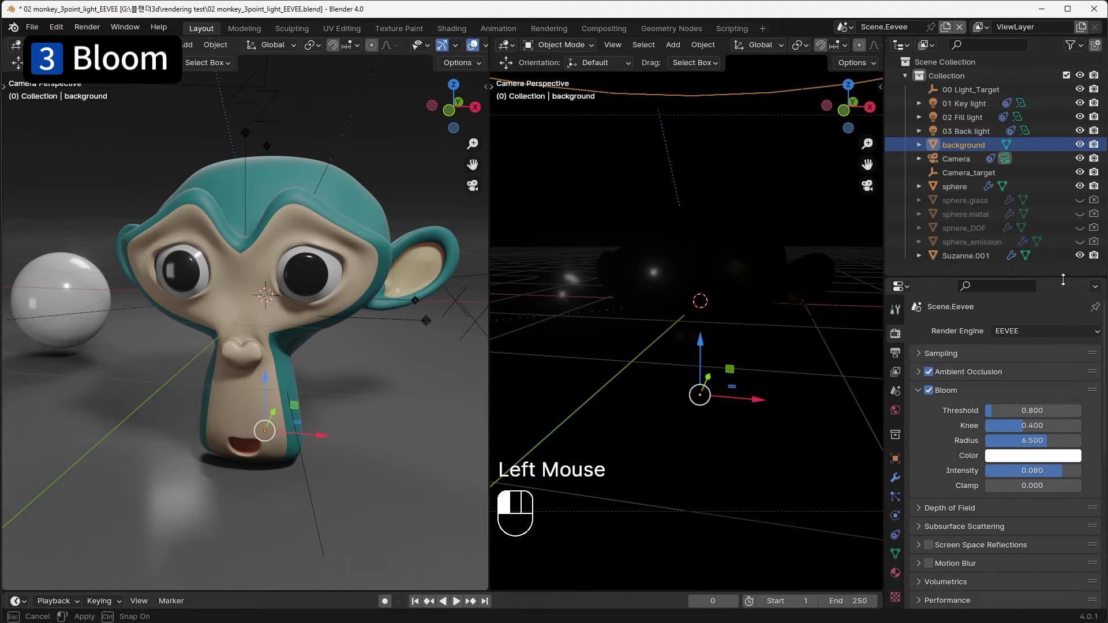
pyautogui.moveTo(1084, 247); pyautogui.dragTo(167, 208)
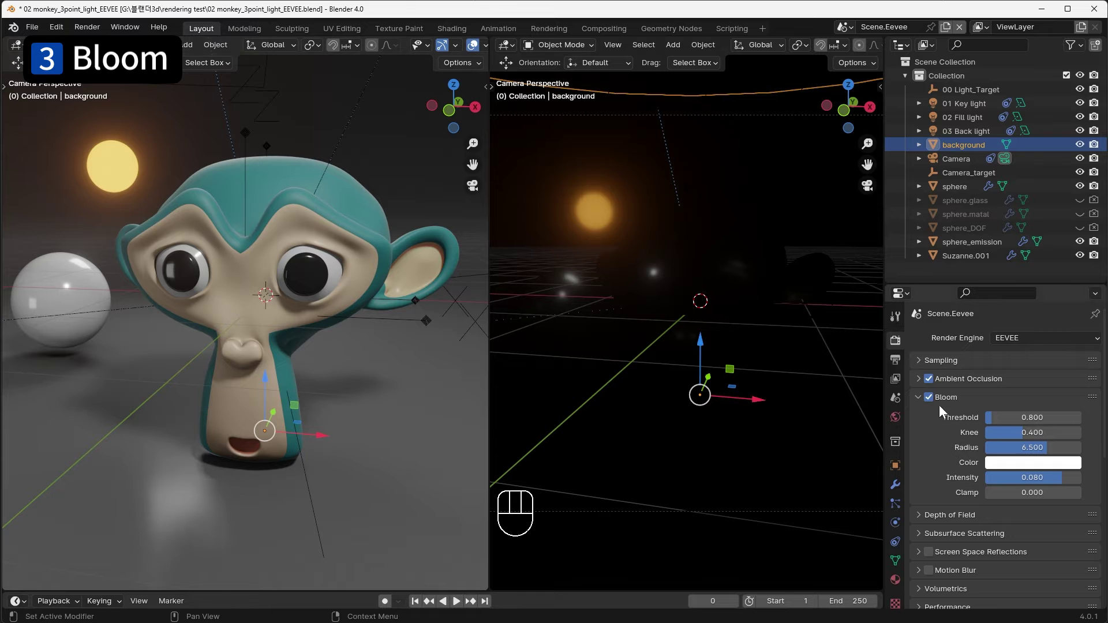
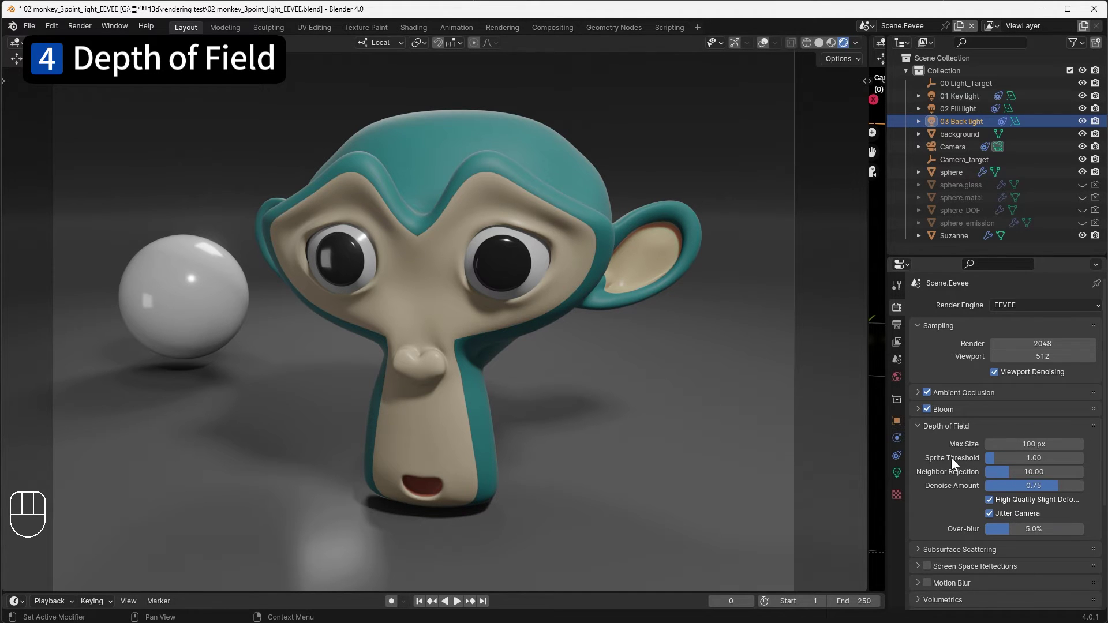
# Select the camera and reveal its Depth of Field settings in Object Data Properties.
pyautogui.click(966, 150)
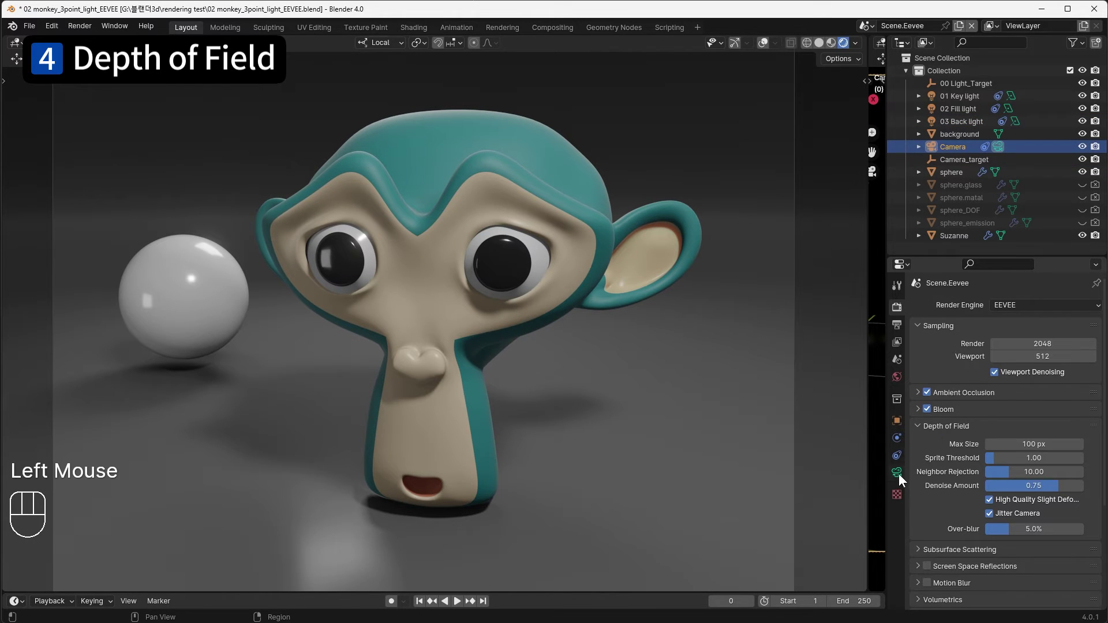
pyautogui.click(902, 477)
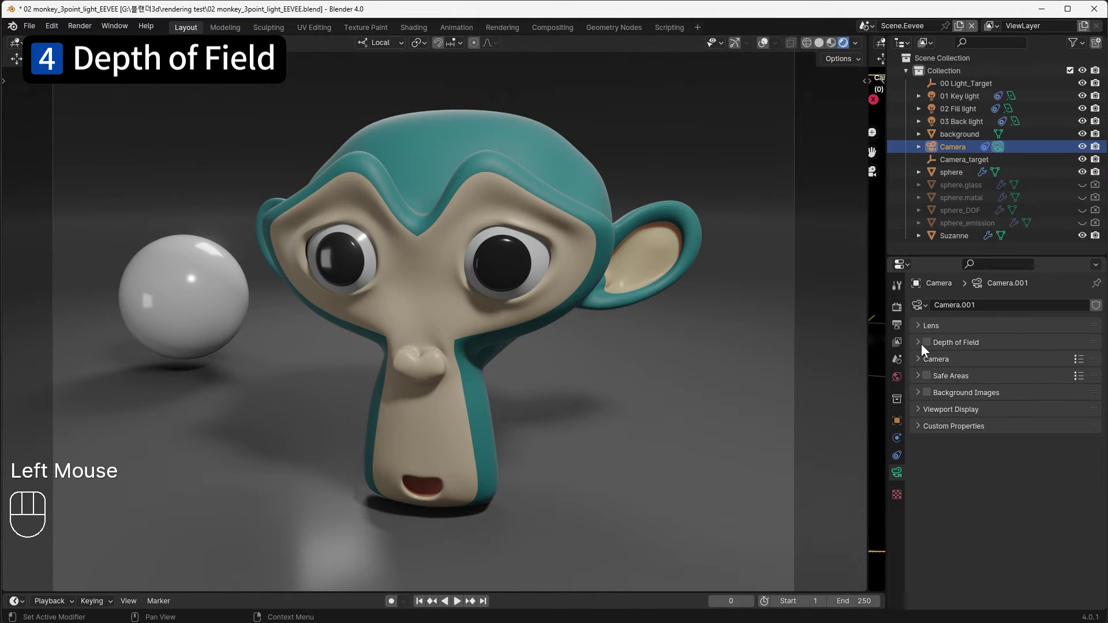
pyautogui.click(923, 344)
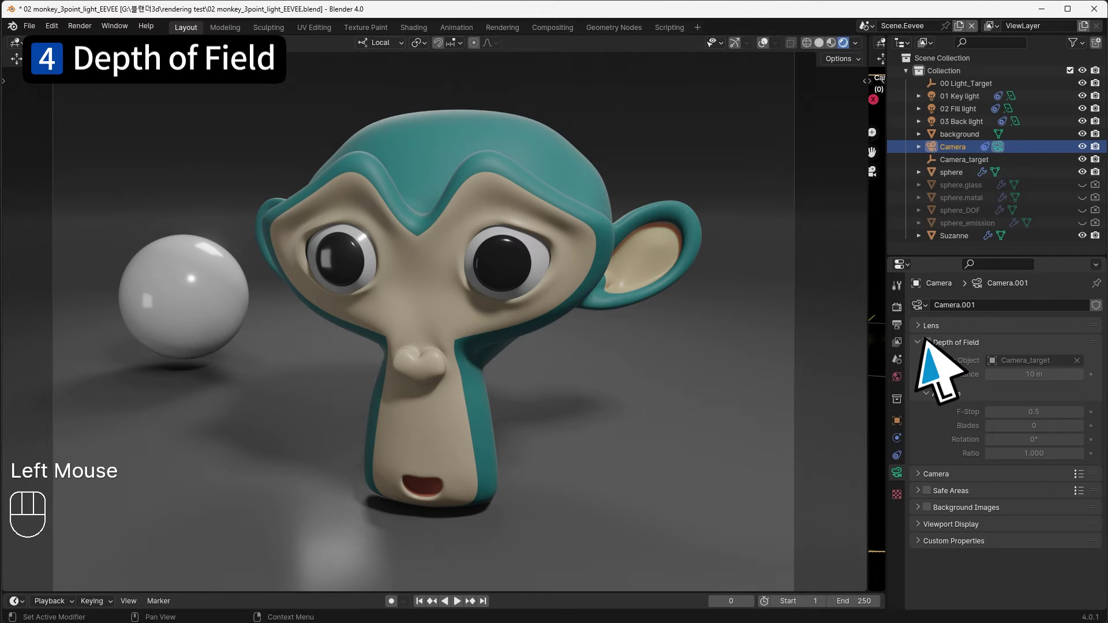
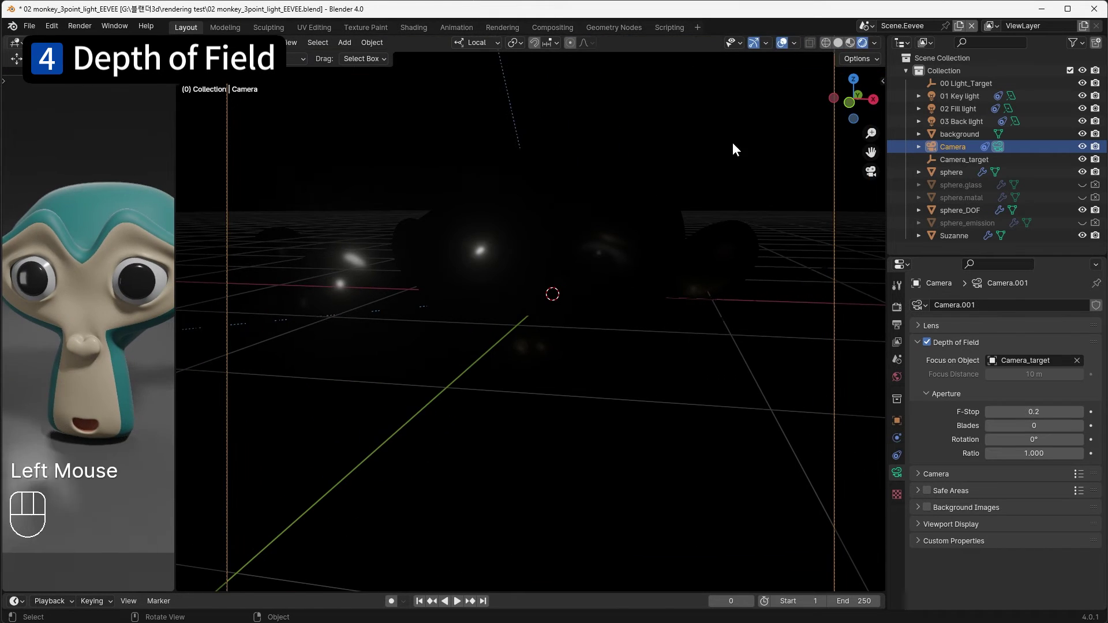
# Split the viewport into a rendered camera view beside a side view framed on Camera_target.
pyautogui.moveTo(880, 46); pyautogui.dragTo(670, 402)
pyautogui.moveTo(670, 403); pyautogui.dragTo(575, 399)
pyautogui.scroll(-3)
pyautogui.moveTo(599, 398); pyautogui.dragTo(588, 422)
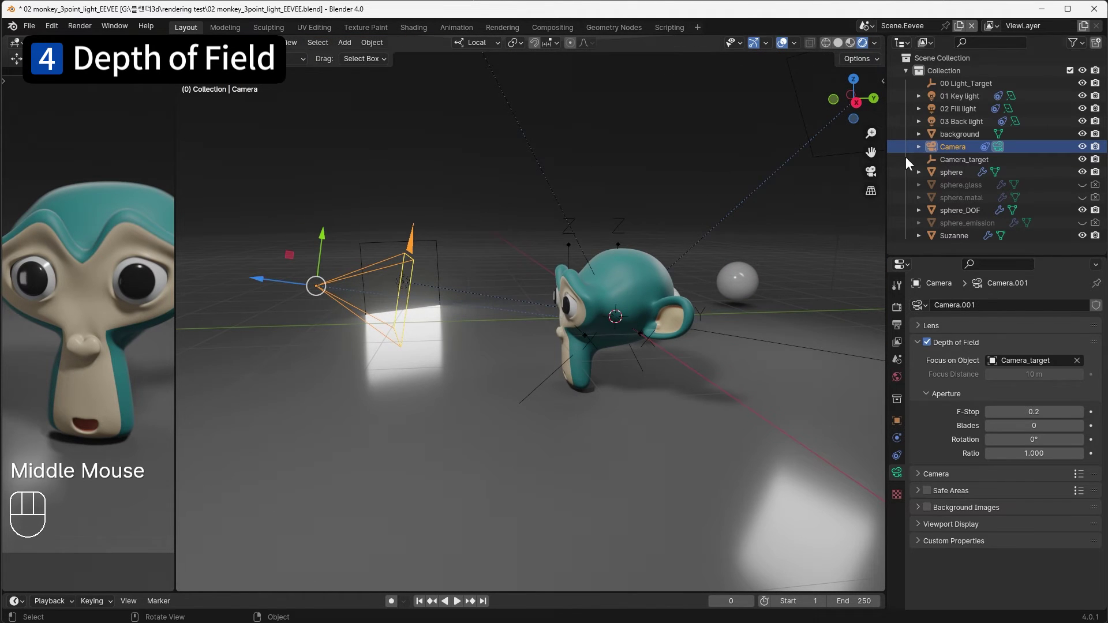
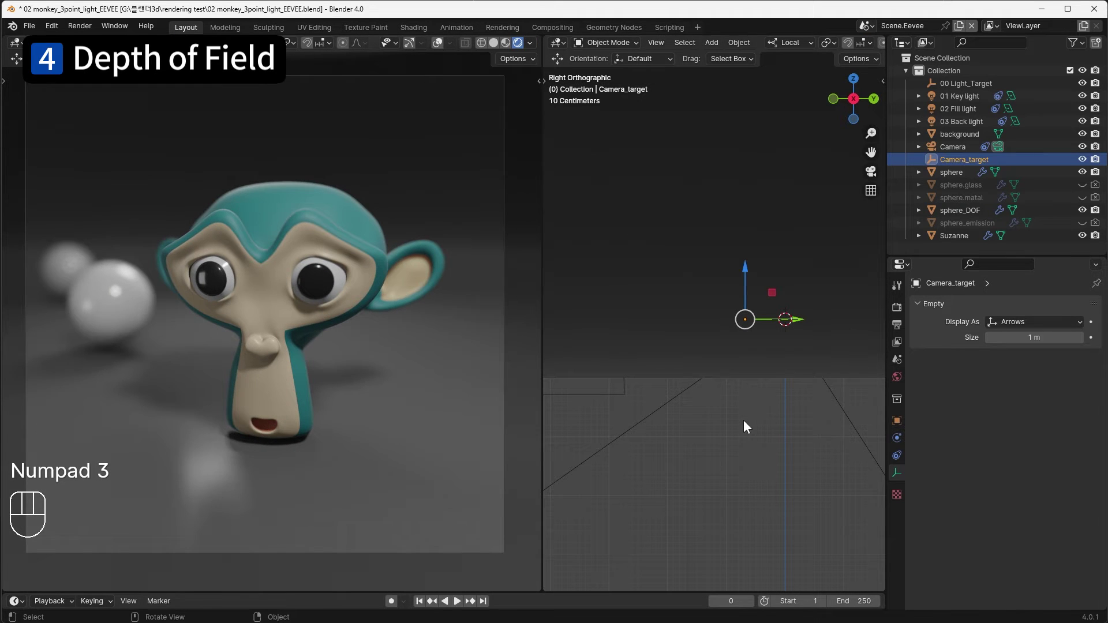
pyautogui.press('z')
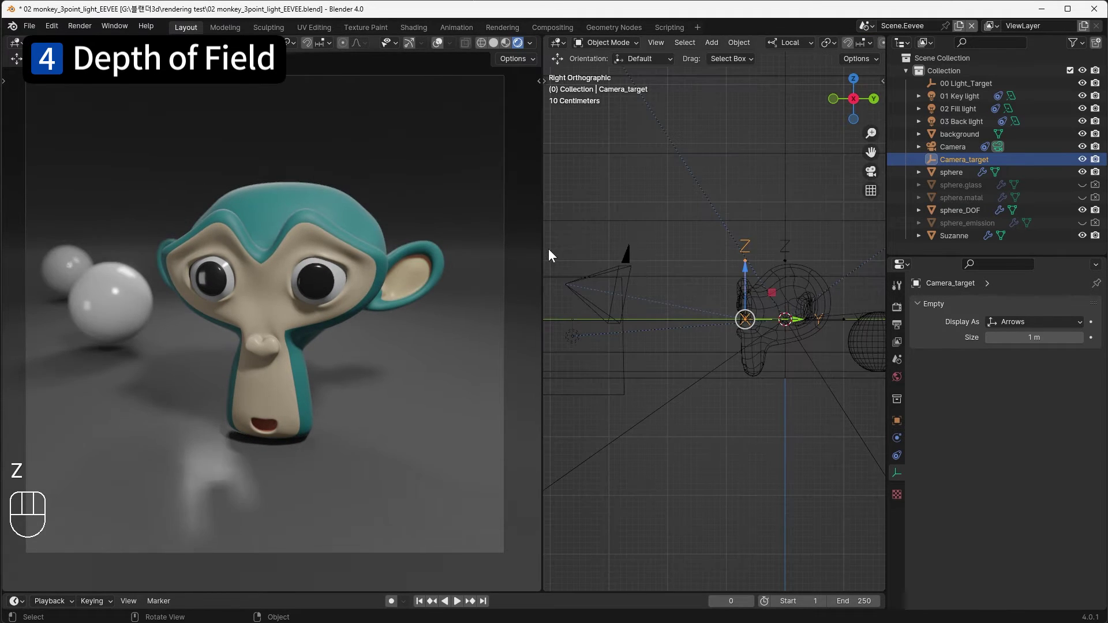
pyautogui.scroll(3)
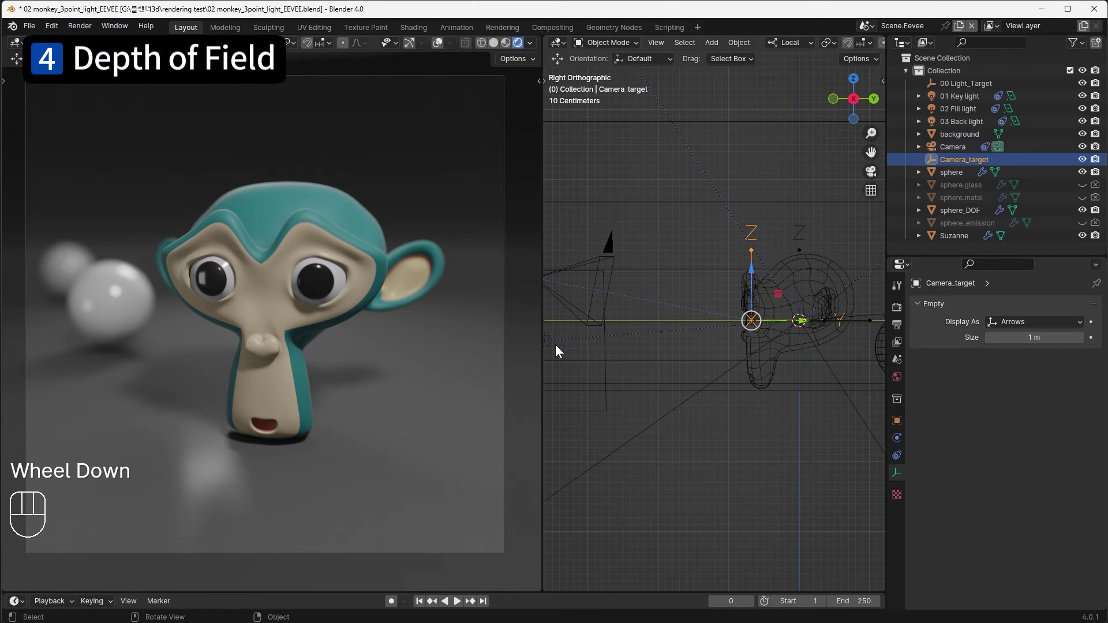
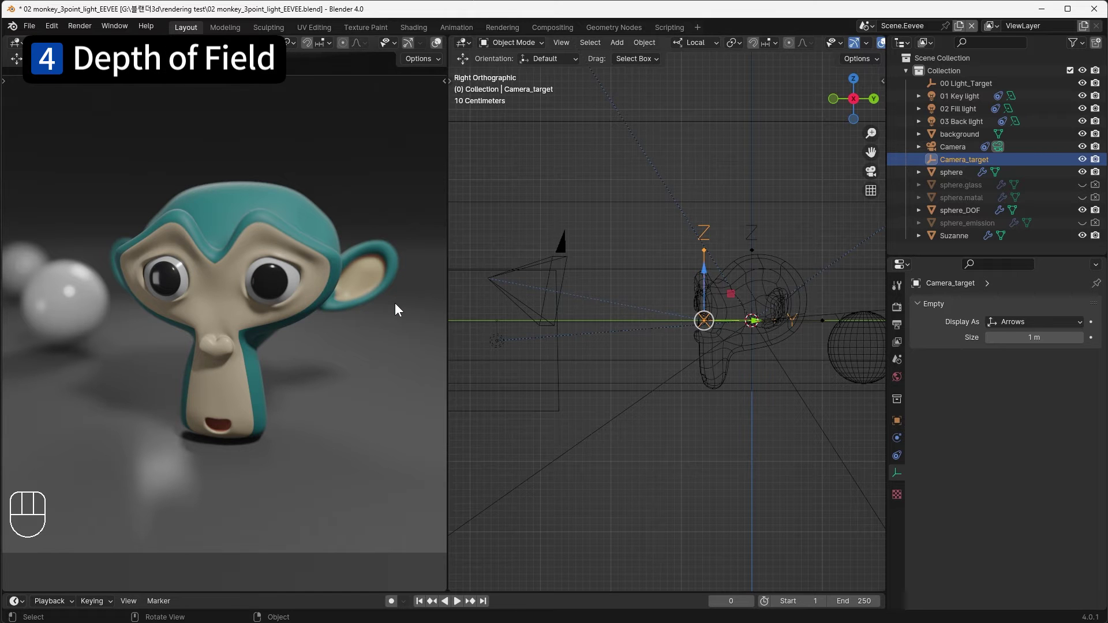
# Try sphere_DOF, sphere and then Suzanne as the camera's focus object.
pyautogui.moveTo(273, 362); pyautogui.dragTo(619, 405)
pyautogui.click(962, 149)
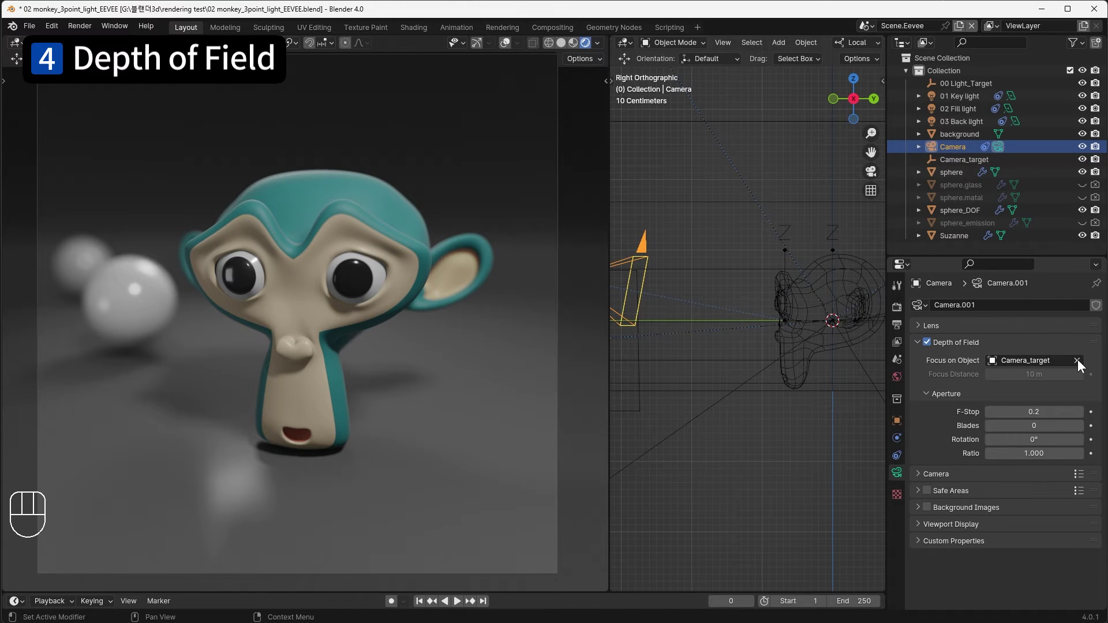
pyautogui.click(1083, 364)
pyautogui.click(1083, 365)
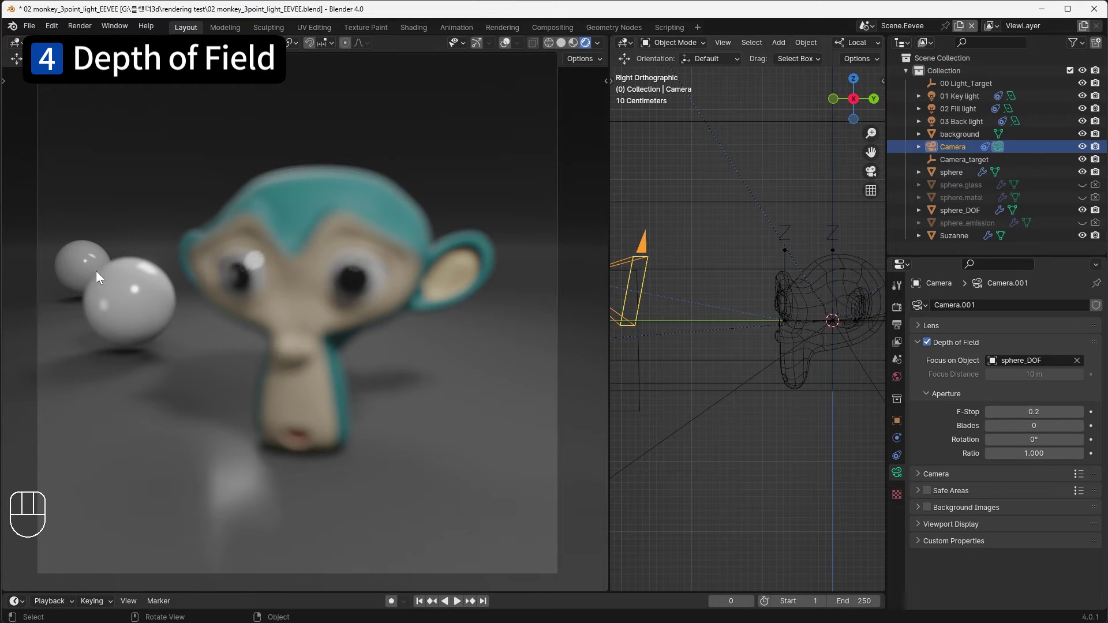
pyautogui.click(1082, 365)
pyautogui.click(1083, 365)
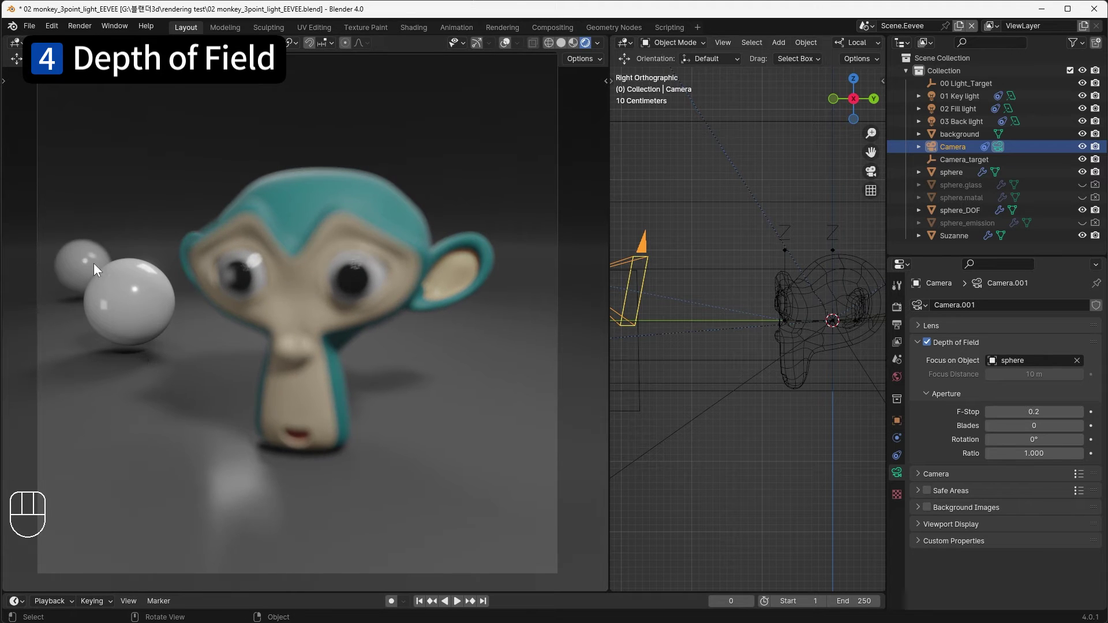
pyautogui.click(1083, 364)
pyautogui.click(1079, 365)
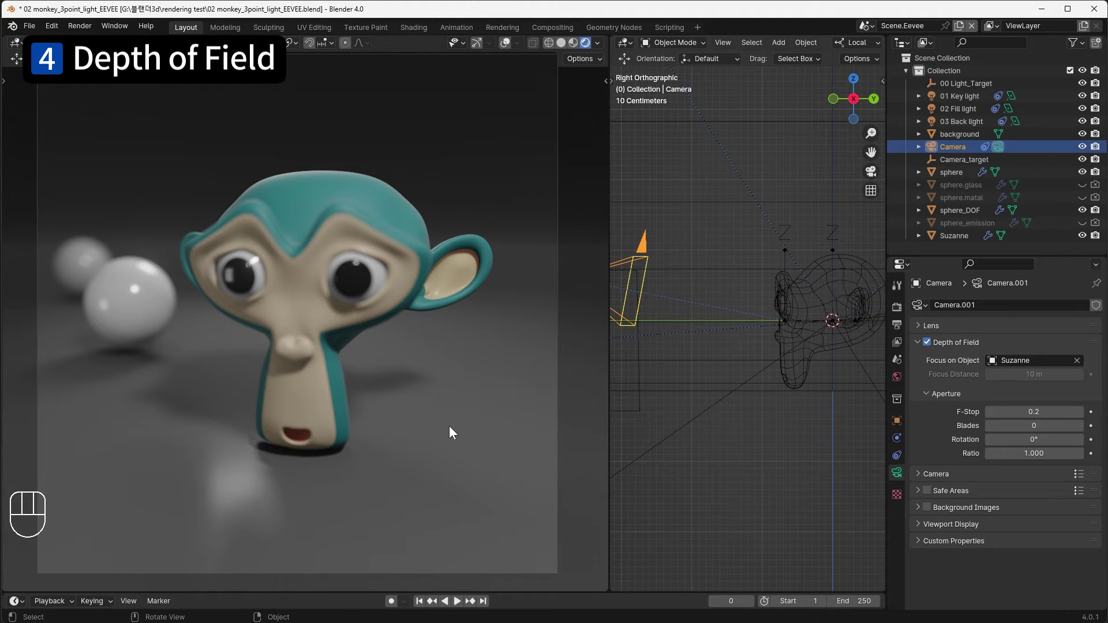
# Clear the camera's focus object and start eyedropping Camera_target from the scene.
pyautogui.click(868, 295)
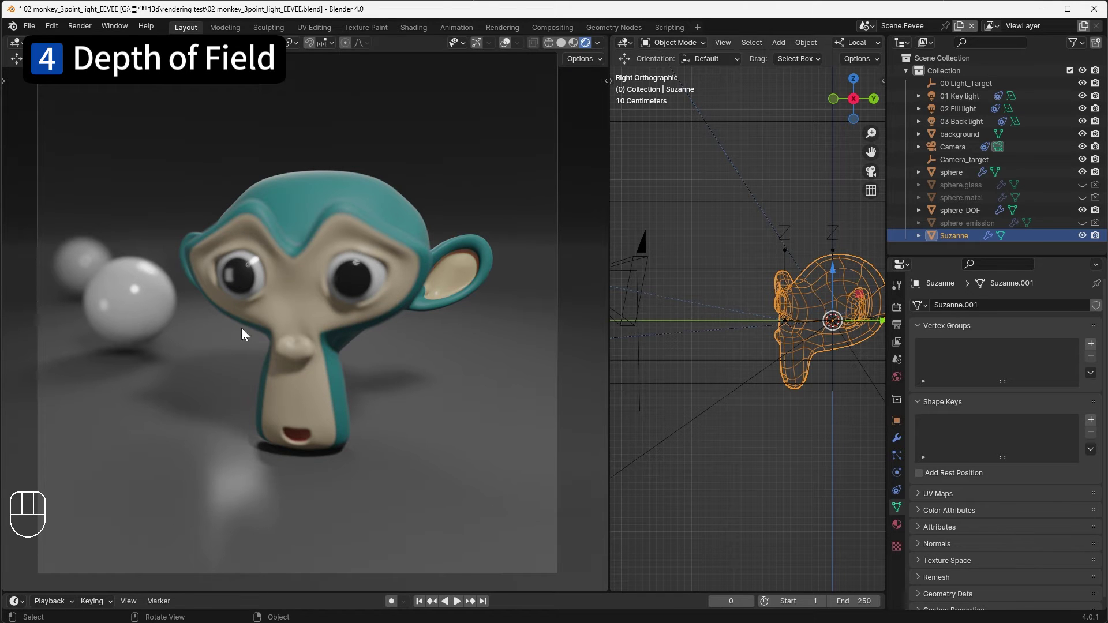
pyautogui.click(967, 165)
pyautogui.click(962, 151)
pyautogui.click(1082, 367)
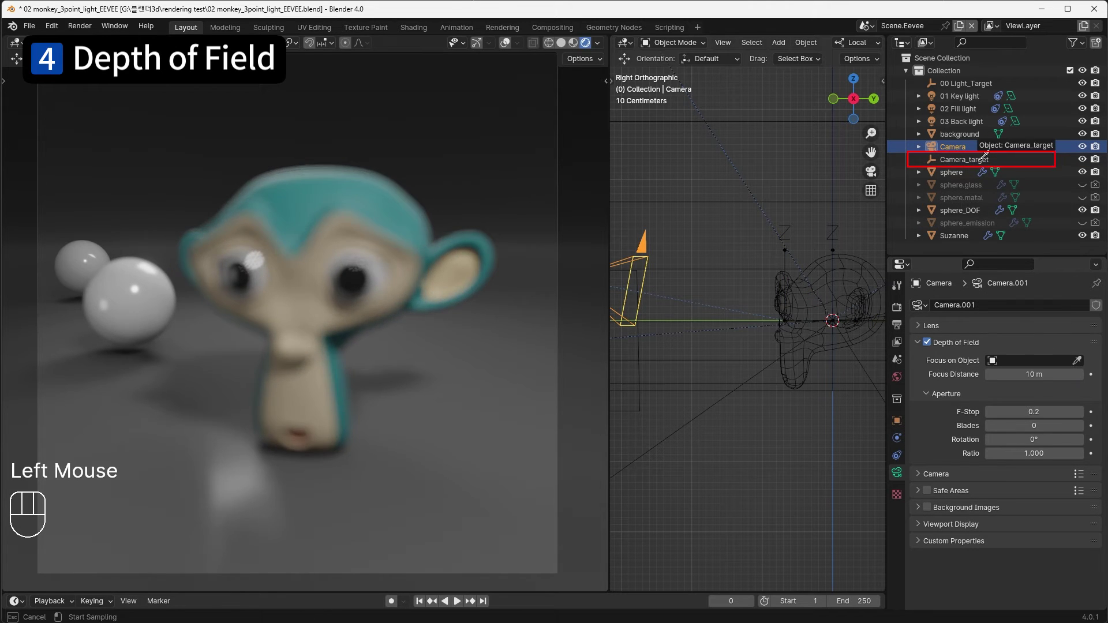
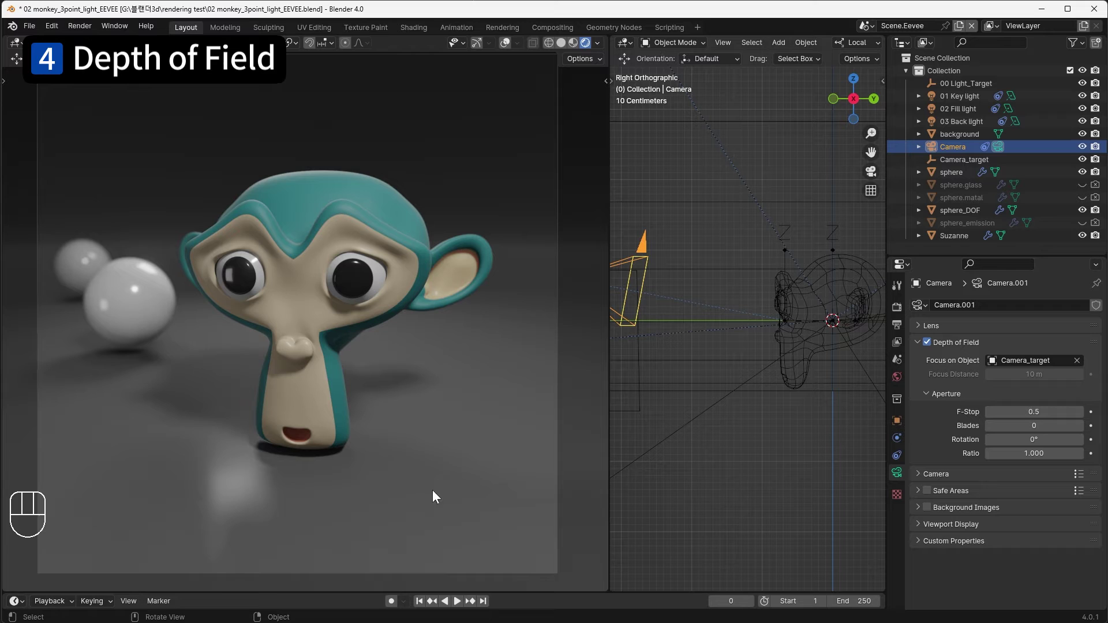
# Switch the Properties editor to the scene's Render settings.
pyautogui.click(901, 313)
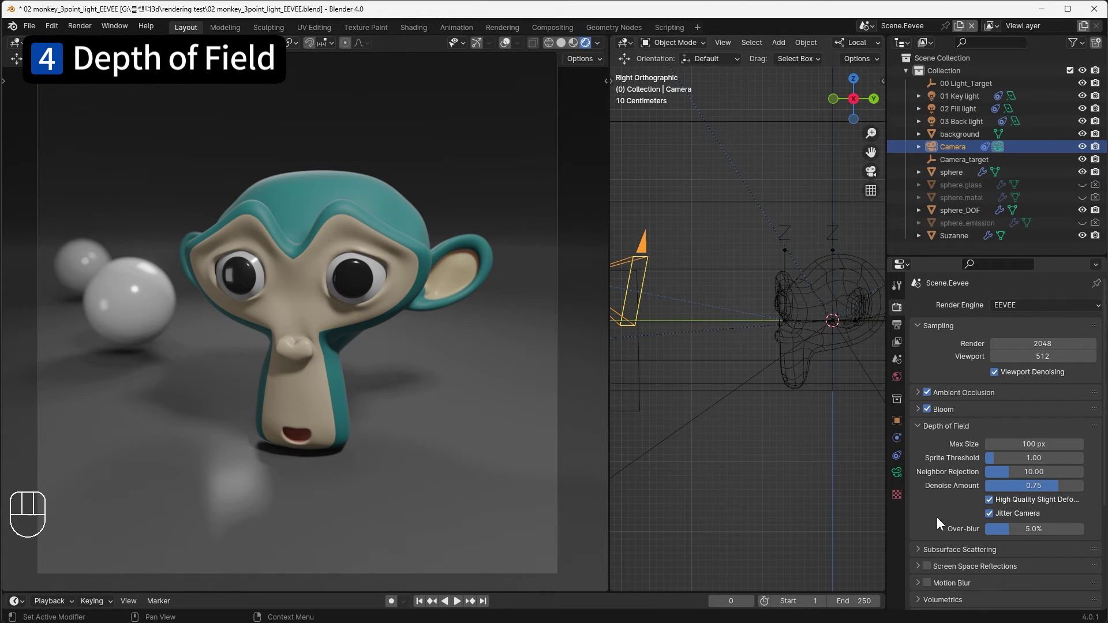
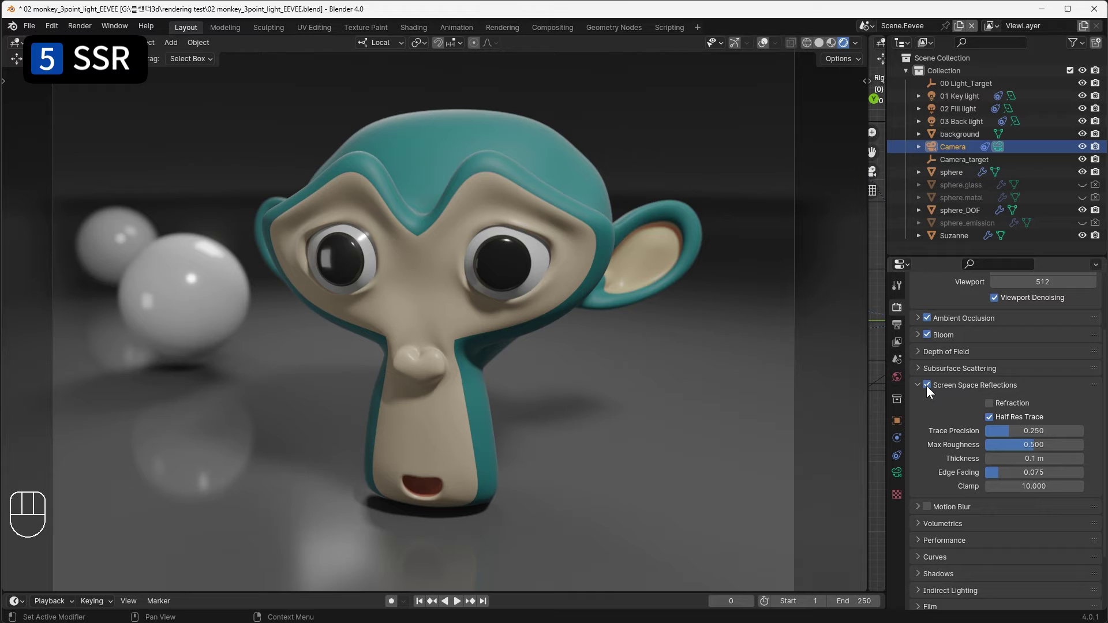
# Show sphere.matal in viewport and renders, toggling Screen Space Reflections to compare.
pyautogui.click(930, 391)
pyautogui.click(932, 391)
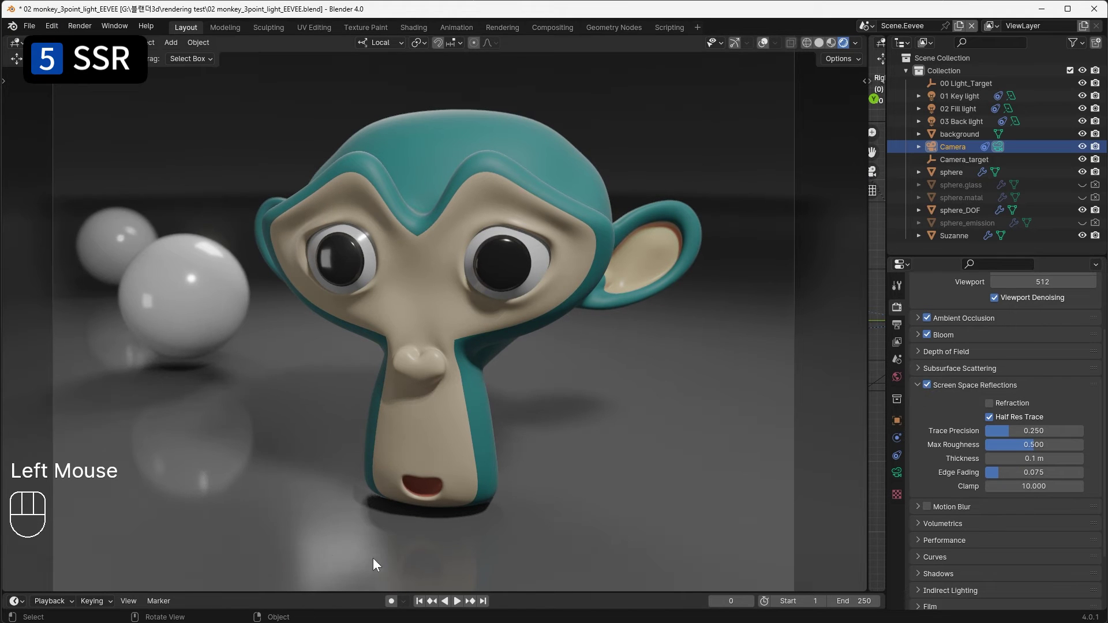
pyautogui.click(1086, 200)
pyautogui.click(1100, 202)
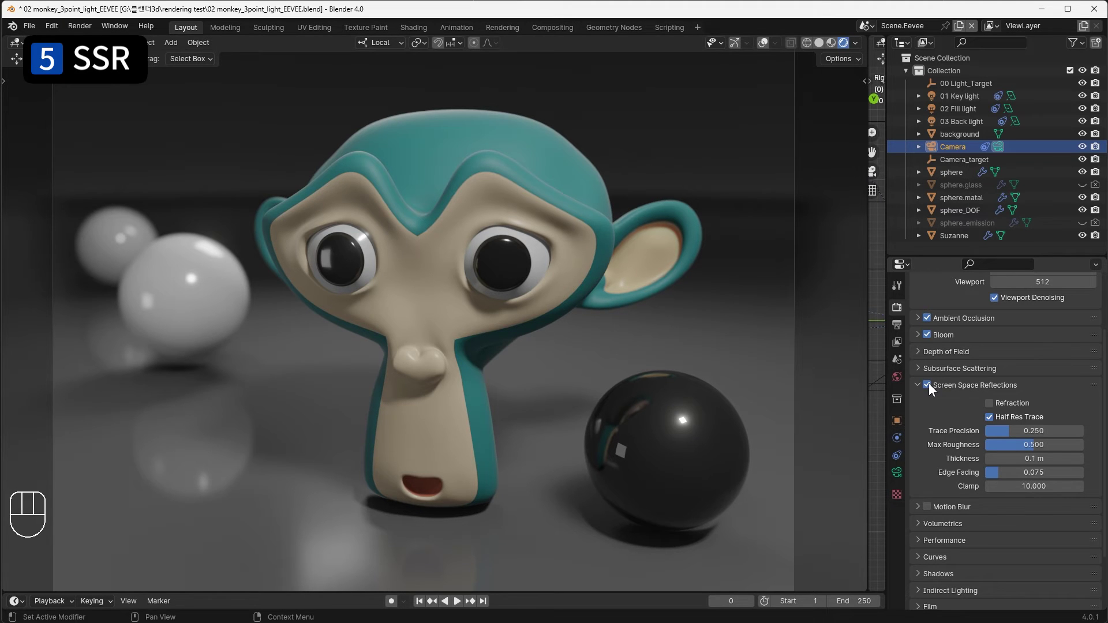
pyautogui.click(934, 388)
pyautogui.click(934, 388)
pyautogui.click(934, 388)
pyautogui.click(934, 388)
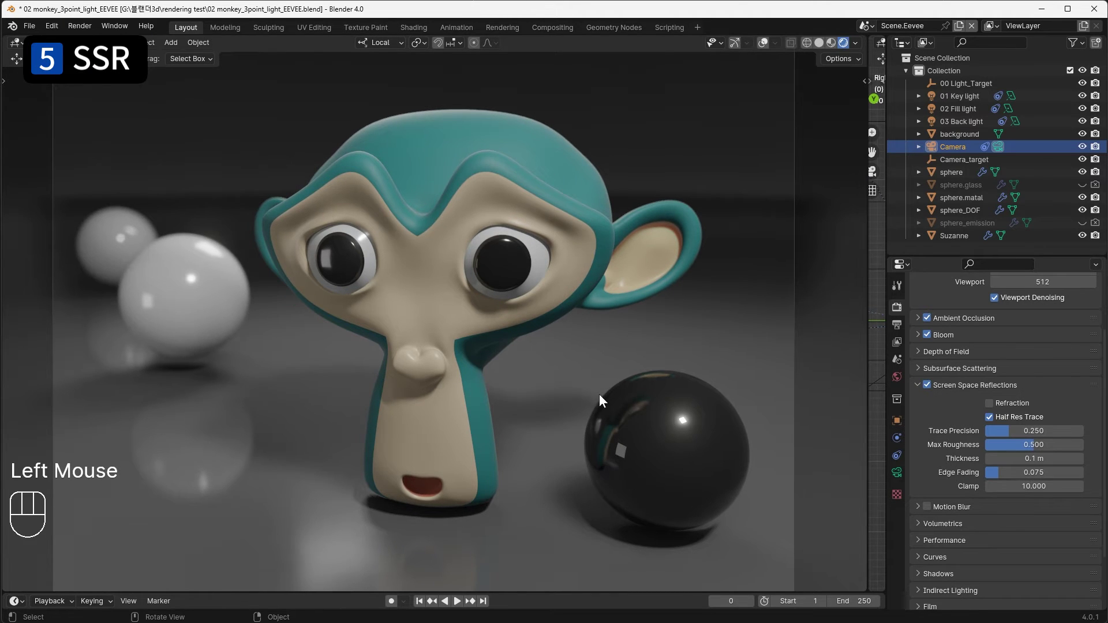
# Select the metal sphere, enable Refraction under Screen Space Reflections and return to camera view.
pyautogui.click(689, 458)
pyautogui.moveTo(679, 456); pyautogui.dragTo(825, 503)
pyautogui.click(931, 390)
pyautogui.click(931, 391)
pyautogui.press('KP_0')
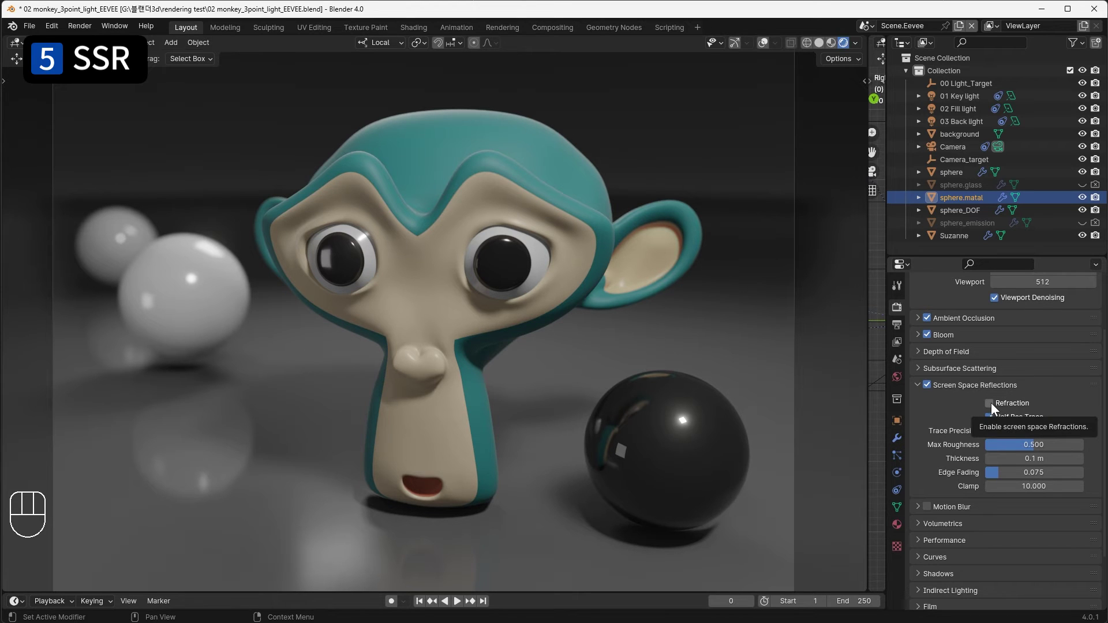
# Show sphere.glass in viewport and renders and enable Screen Space Refraction on its material.
pyautogui.moveTo(993, 405); pyautogui.dragTo(994, 405)
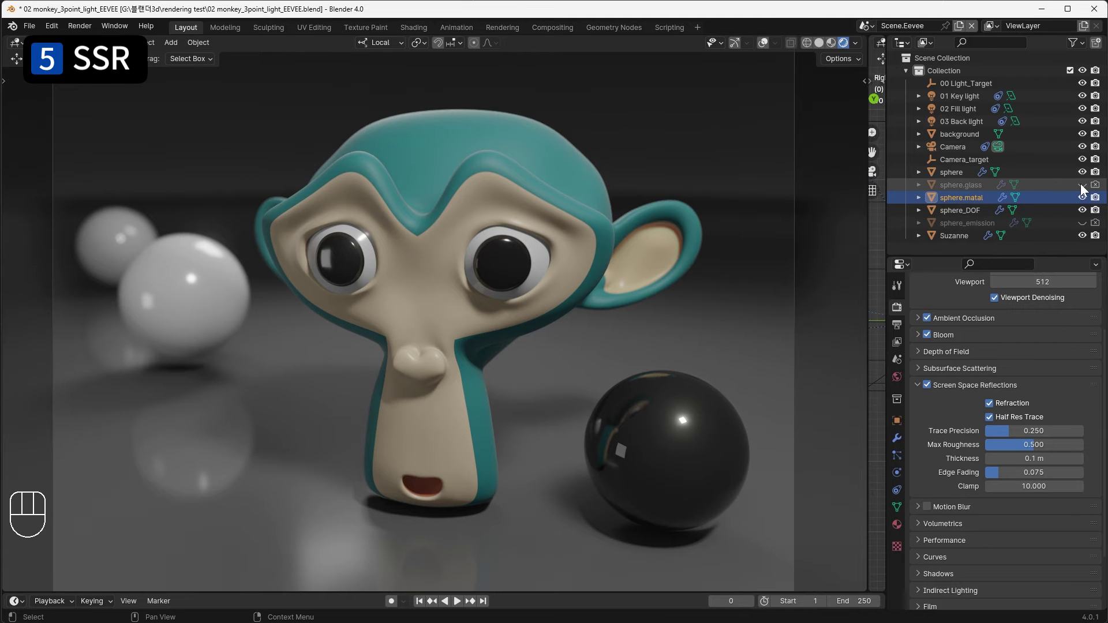
pyautogui.click(1094, 191)
pyautogui.click(1100, 190)
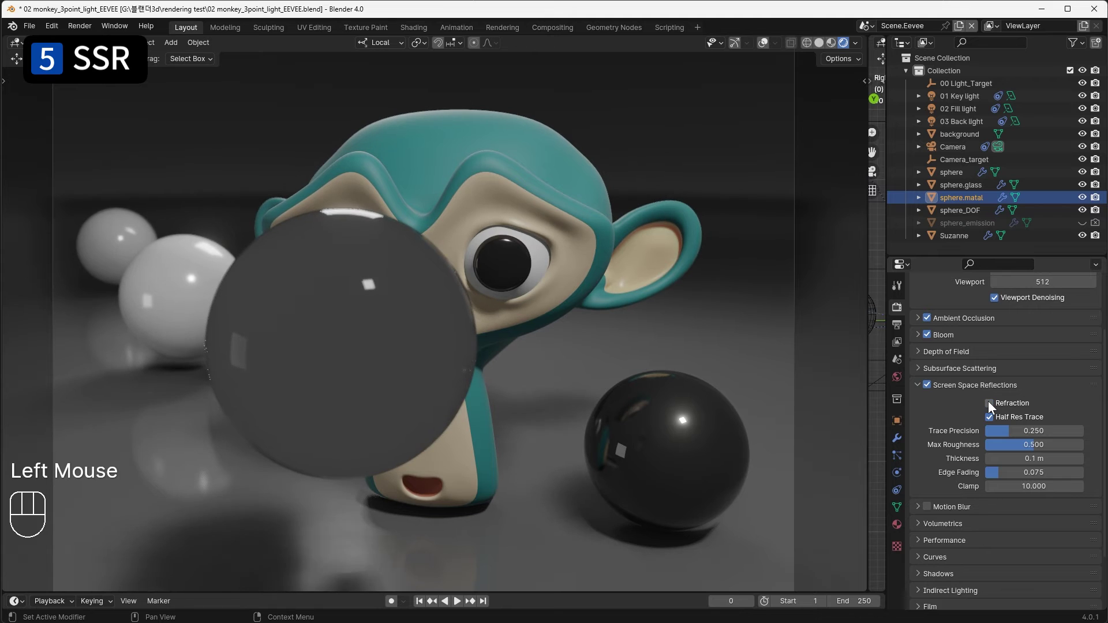
pyautogui.click(415, 324)
pyautogui.moveTo(902, 526); pyautogui.dragTo(989, 475)
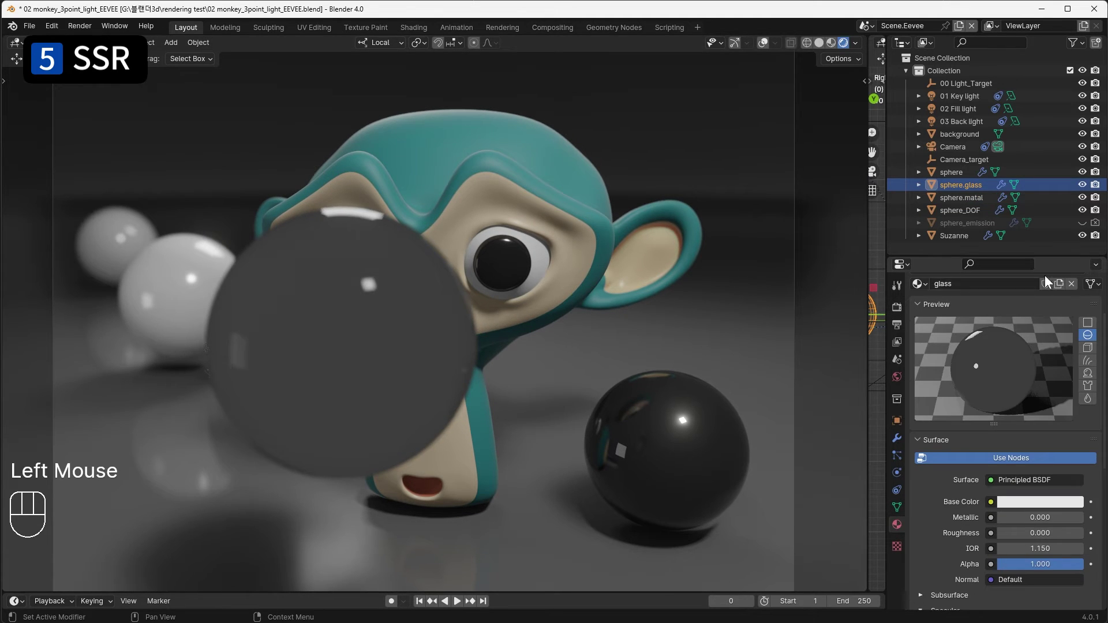
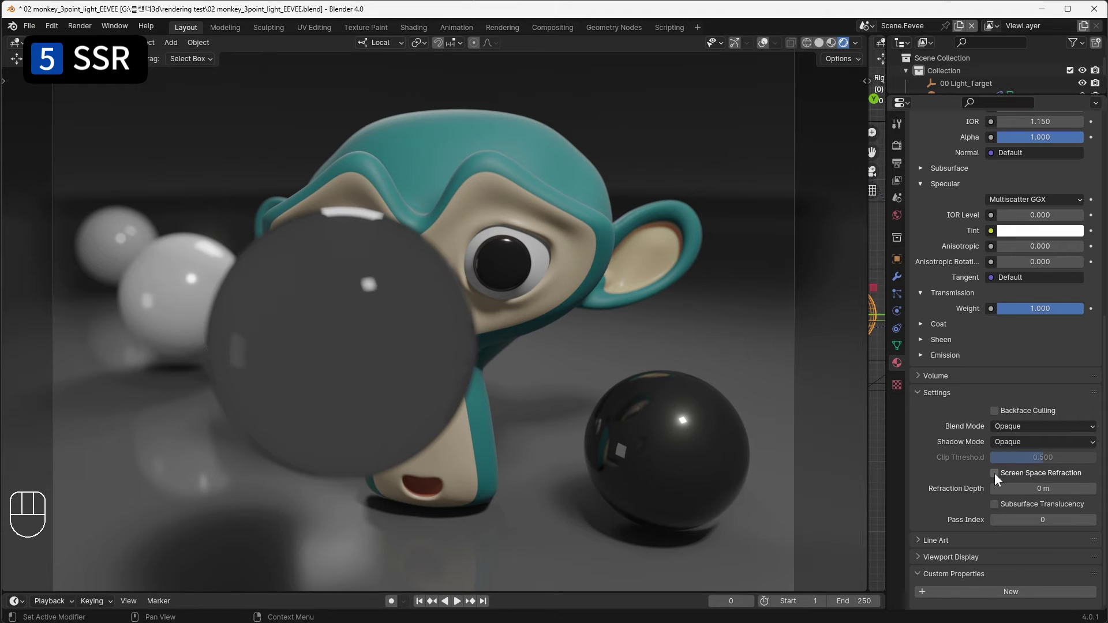
pyautogui.click(999, 478)
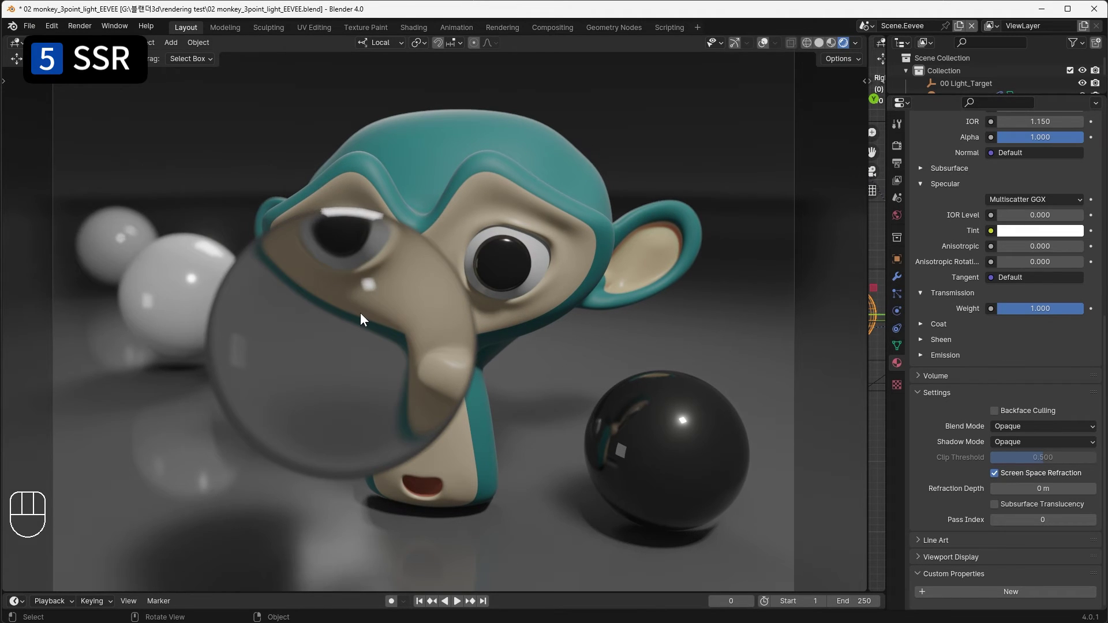
# Move the glass sphere in front of Suzanne to check the refraction.
pyautogui.click(366, 318)
pyautogui.press('g')
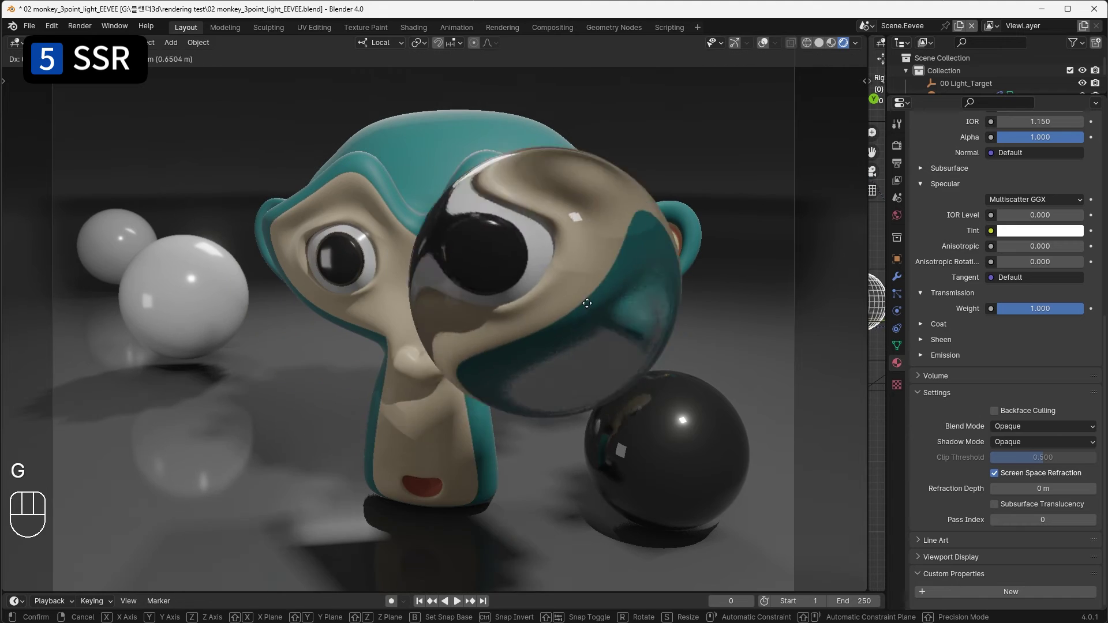
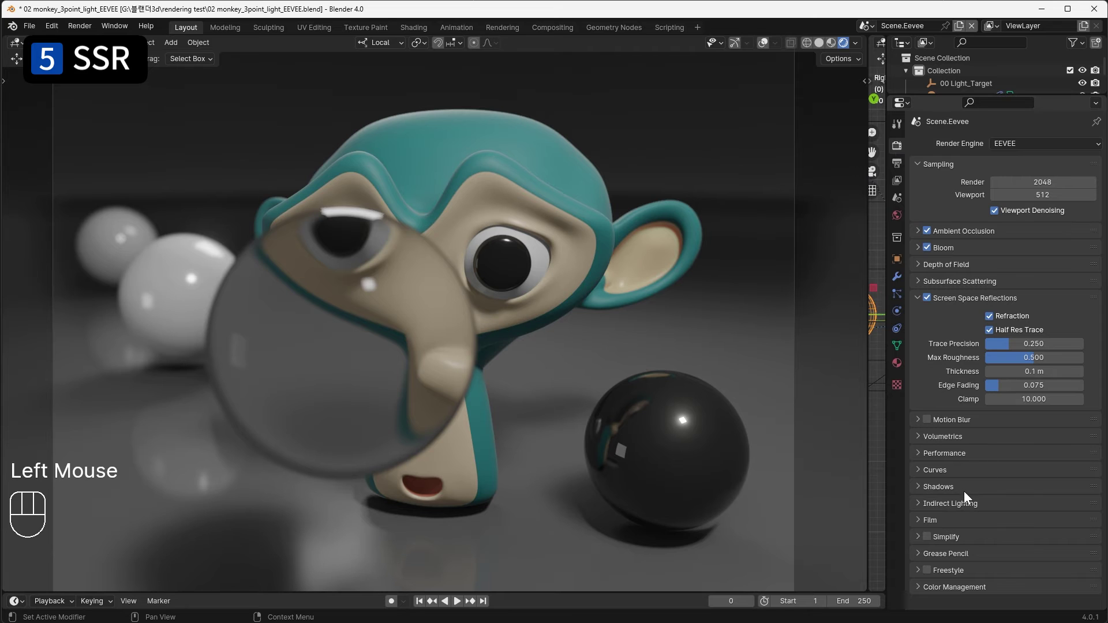
pyautogui.click(998, 322)
# Expand EEVEE Performance and leave High Quality Normals enabled after a brief toggle.
pyautogui.click(998, 322)
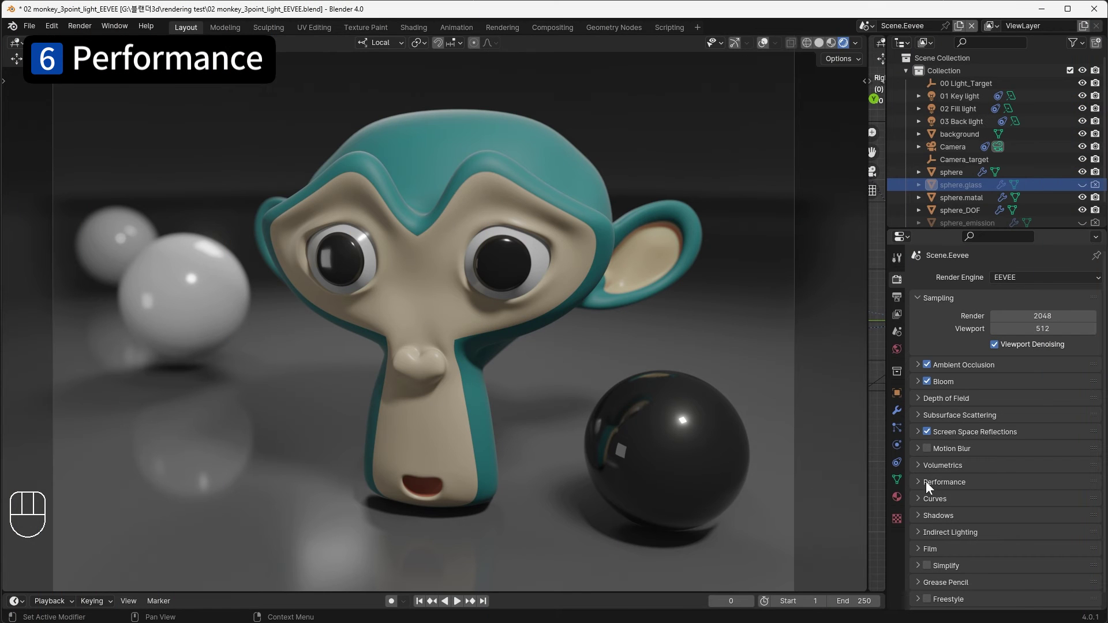
pyautogui.moveTo(924, 486); pyautogui.dragTo(986, 451)
pyautogui.scroll(-3)
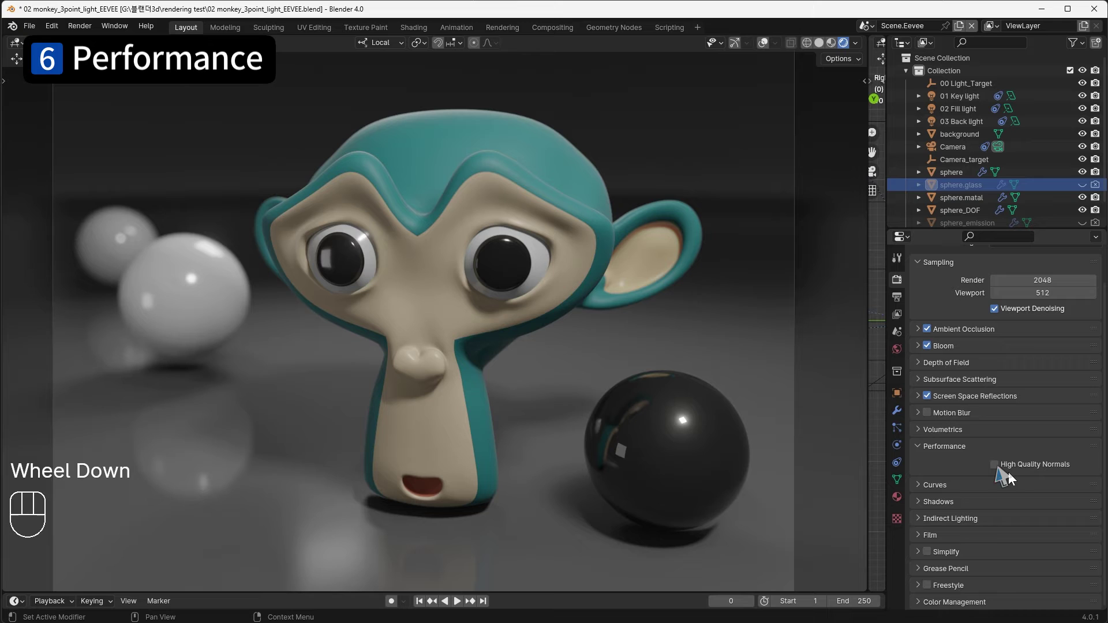
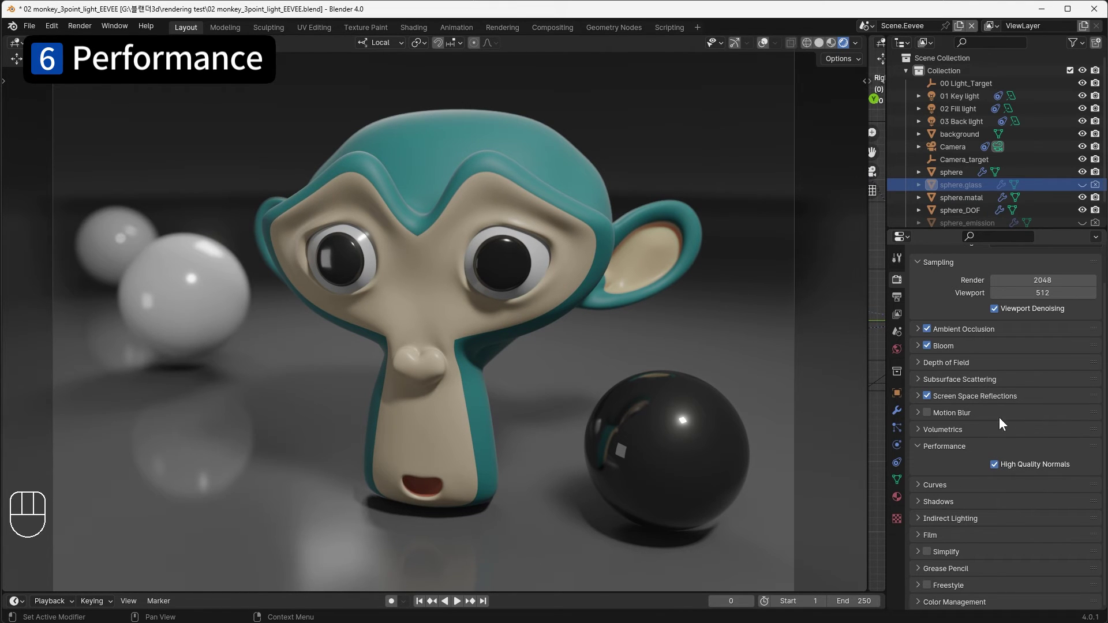
pyautogui.click(999, 467)
pyautogui.click(999, 467)
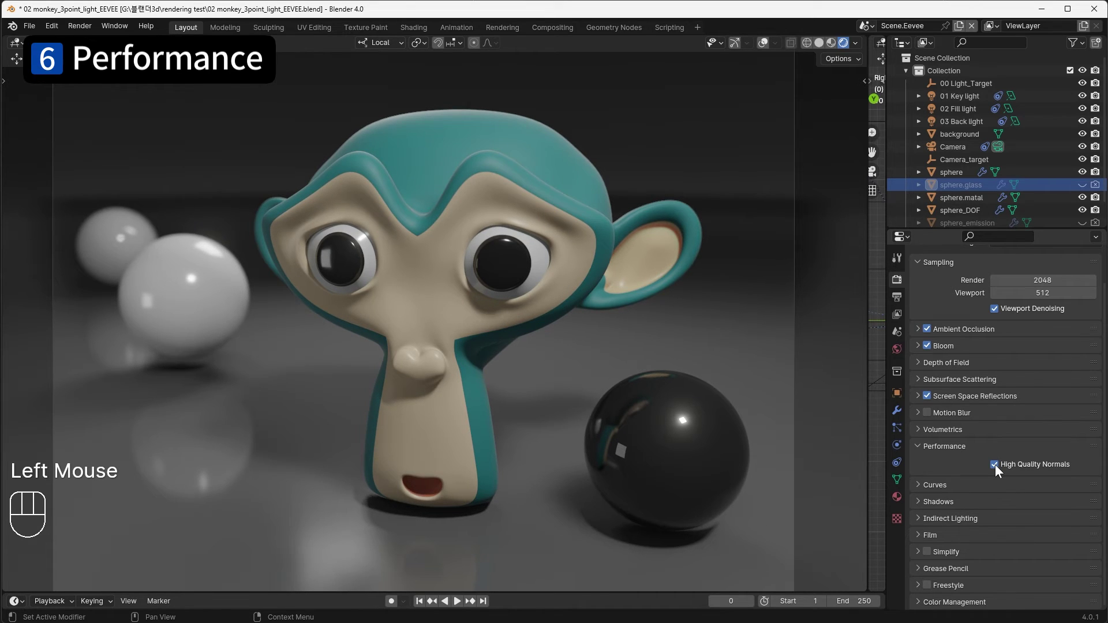
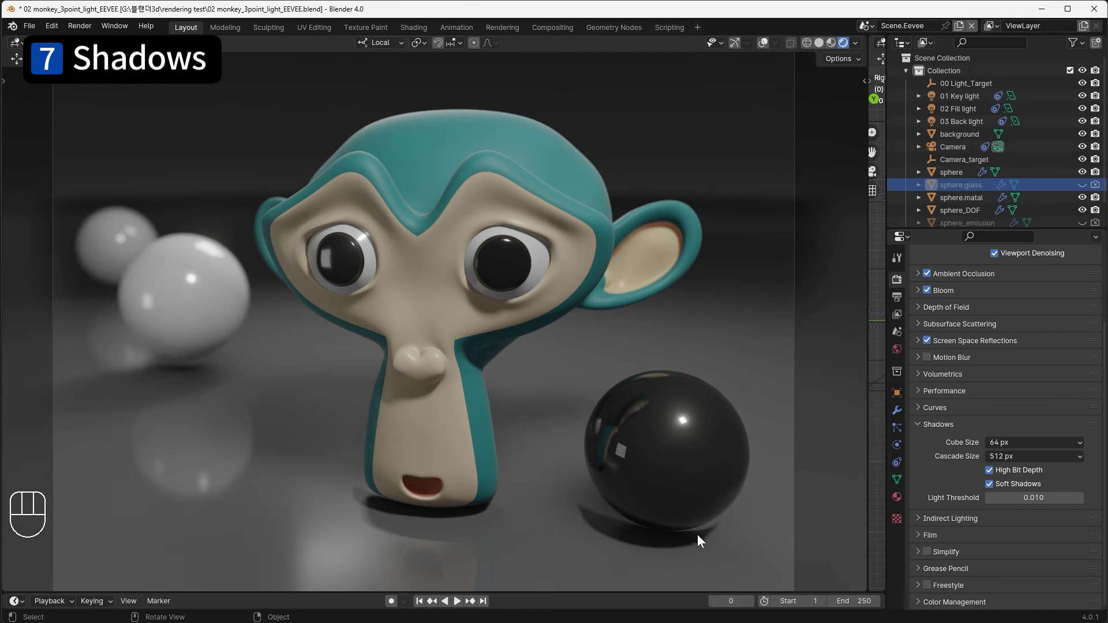
# Set shadow Cube Size and Cascade Size to 2048 px and keep Soft Shadows on.
pyautogui.moveTo(1008, 450); pyautogui.dragTo(998, 532)
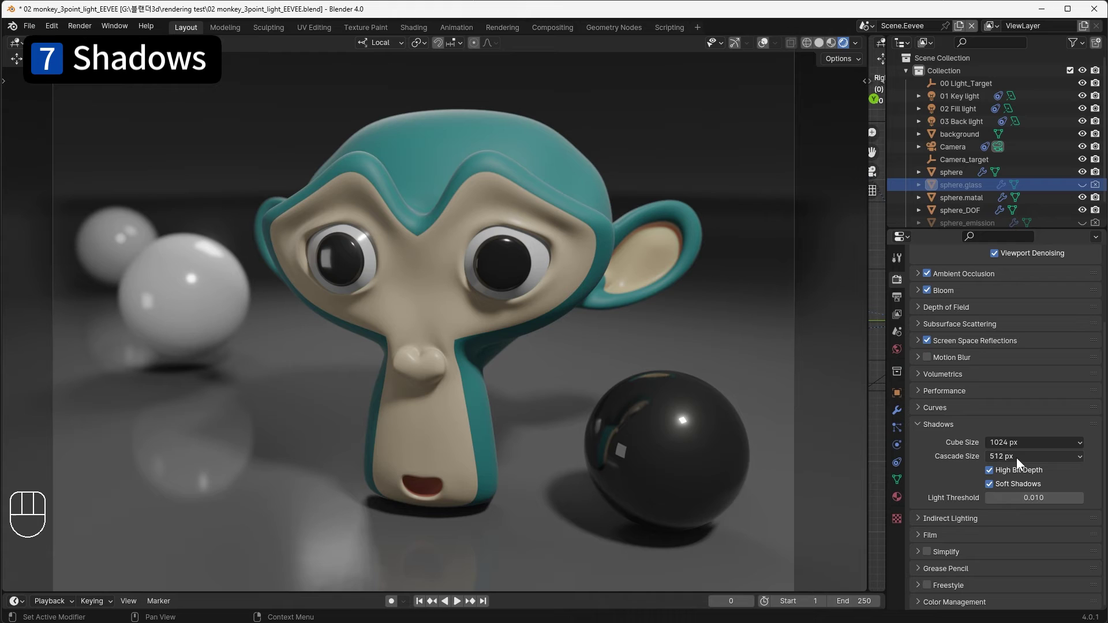
pyautogui.moveTo(1024, 461); pyautogui.dragTo(1009, 513)
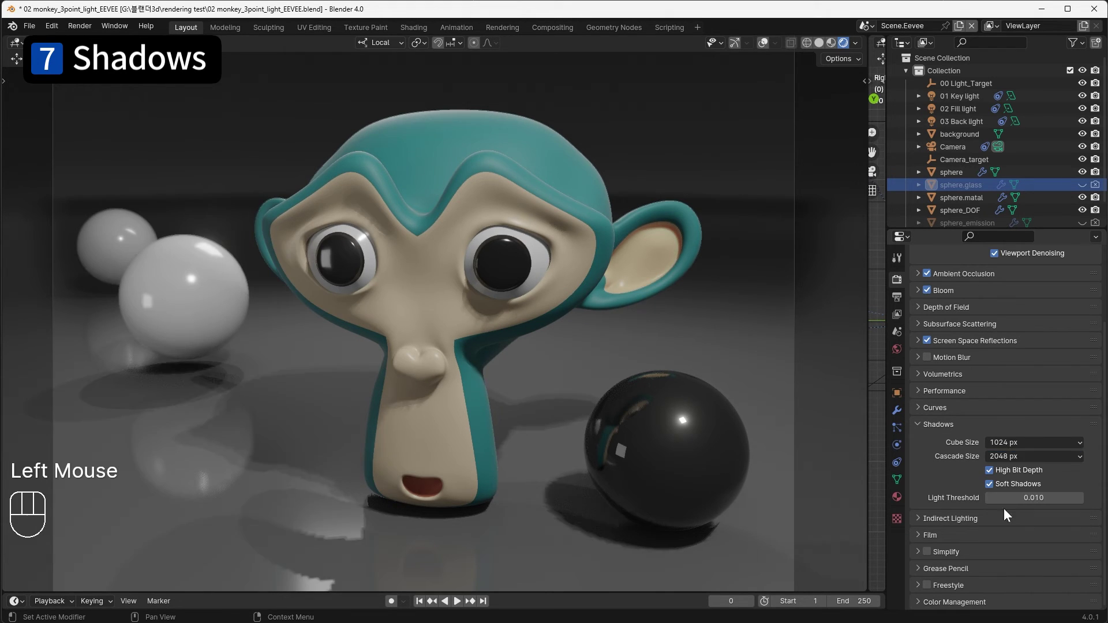
pyautogui.moveTo(1024, 445); pyautogui.dragTo(1044, 442)
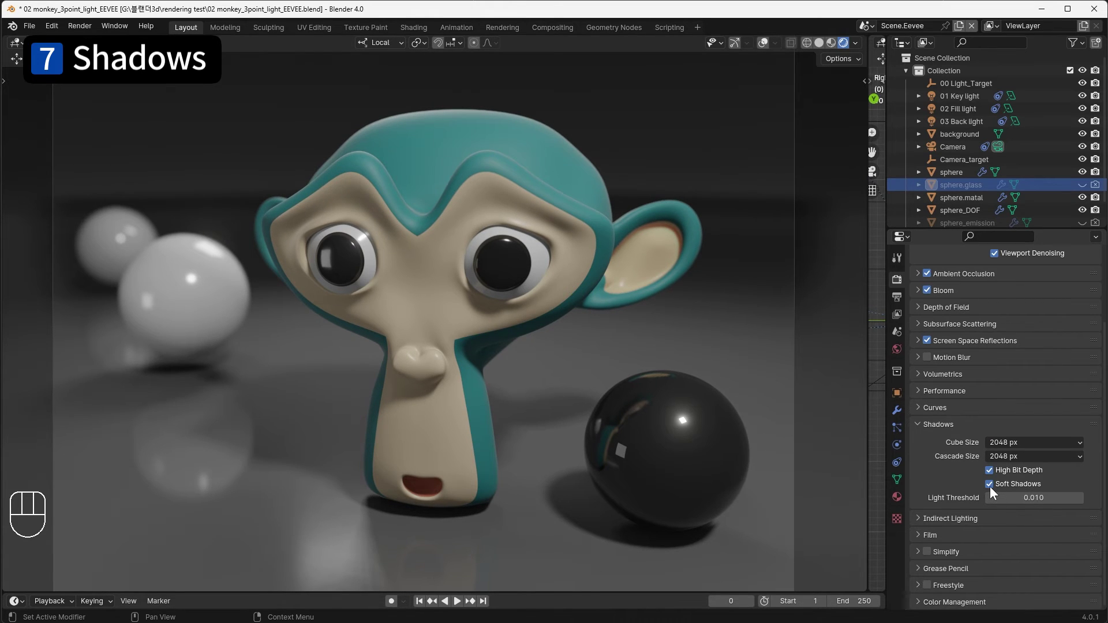
pyautogui.click(997, 494)
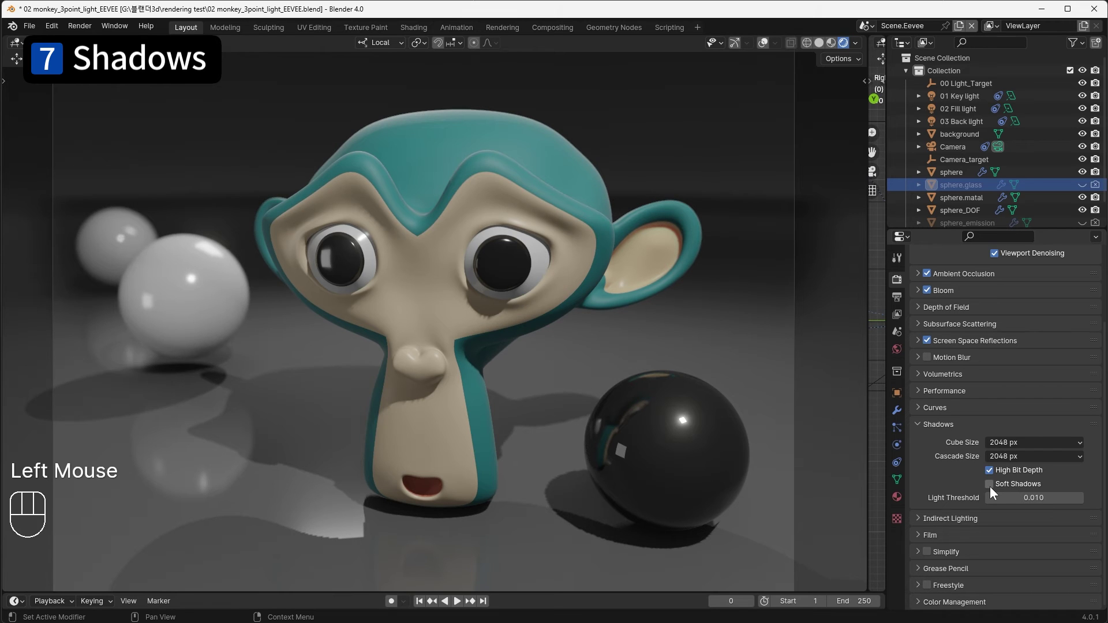
pyautogui.click(997, 494)
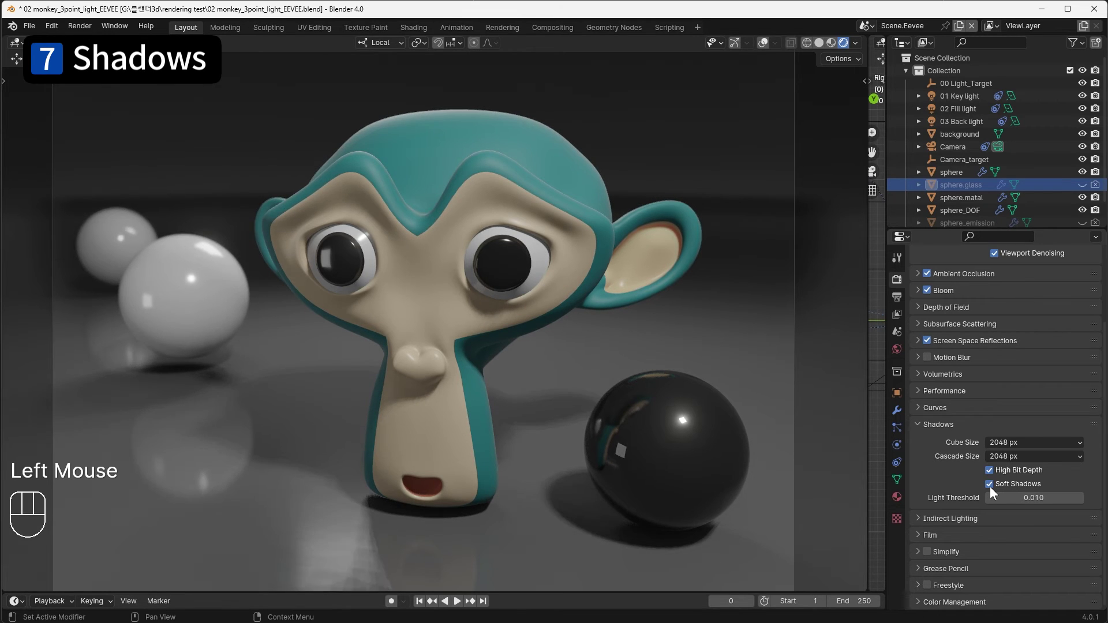
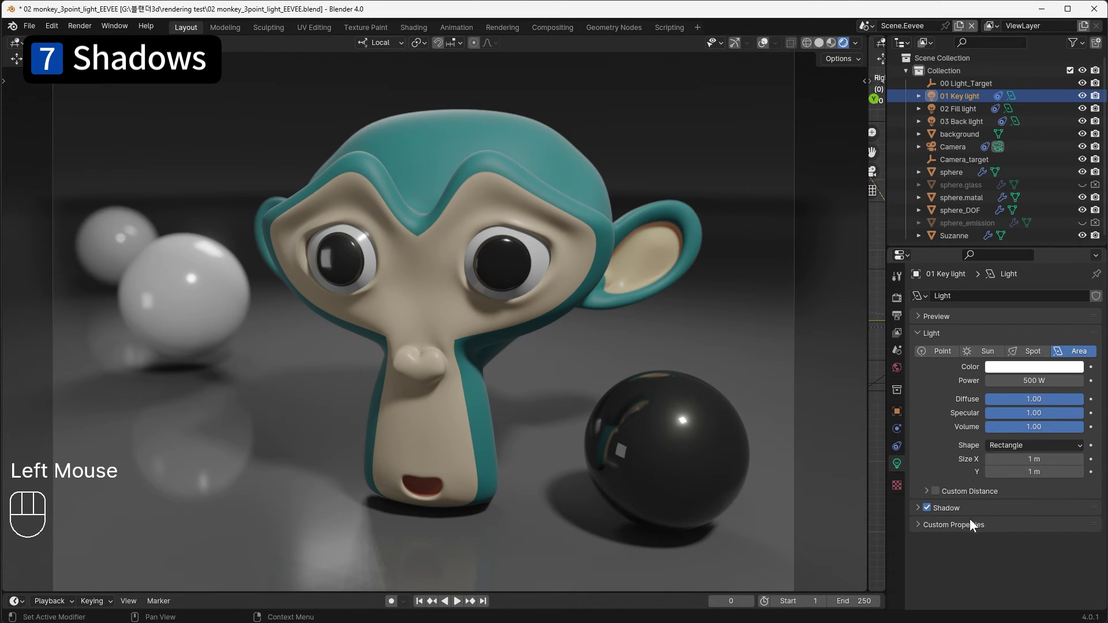
# Enable Contact Shadows on the key light, toggling it to compare.
pyautogui.click(933, 512)
pyautogui.click(932, 512)
pyautogui.moveTo(926, 509); pyautogui.dragTo(1005, 496)
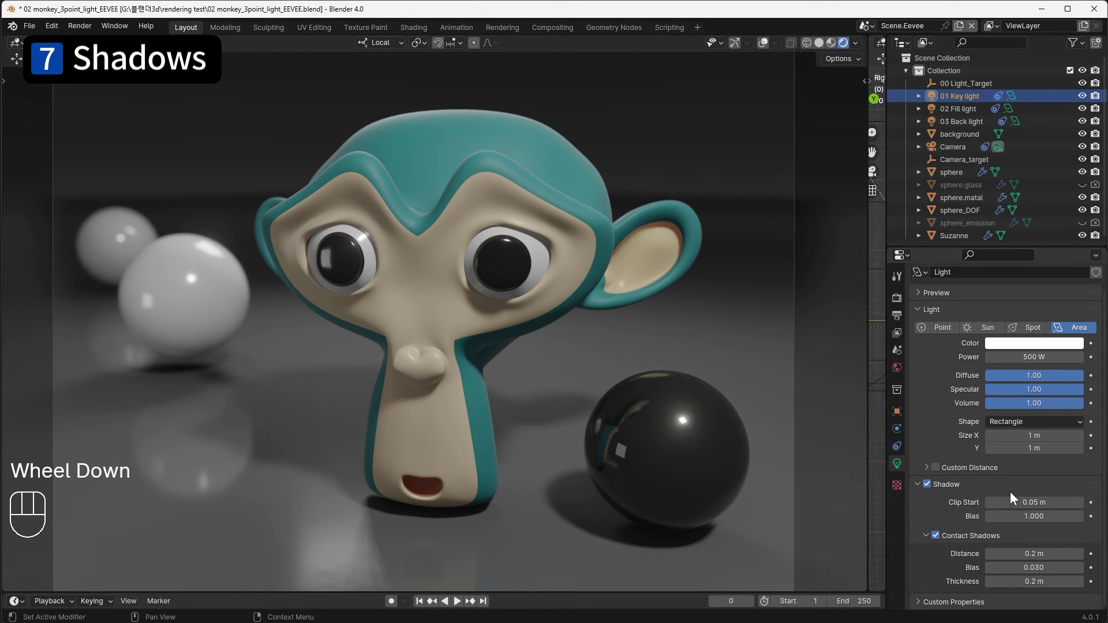
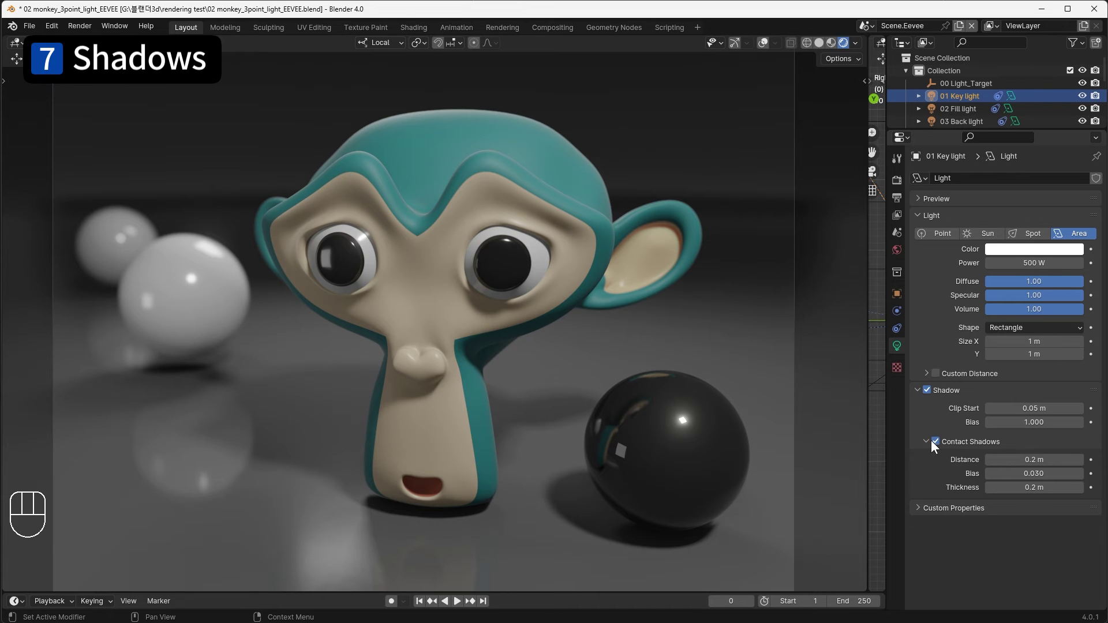
pyautogui.click(939, 446)
pyautogui.scroll(3)
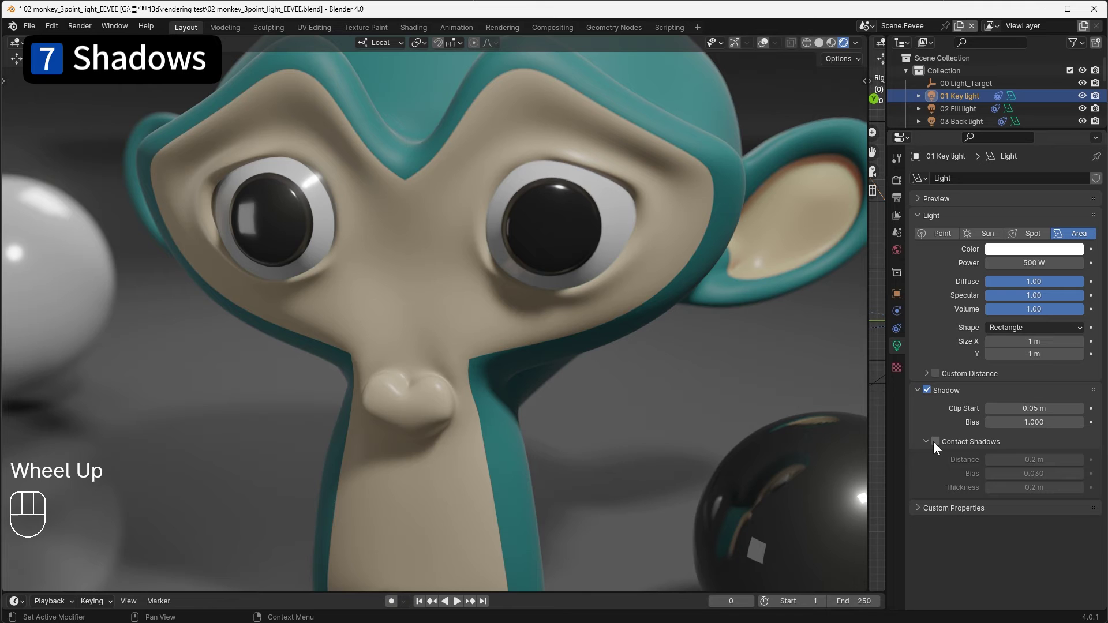
pyautogui.click(939, 447)
pyautogui.click(939, 446)
pyautogui.click(939, 446)
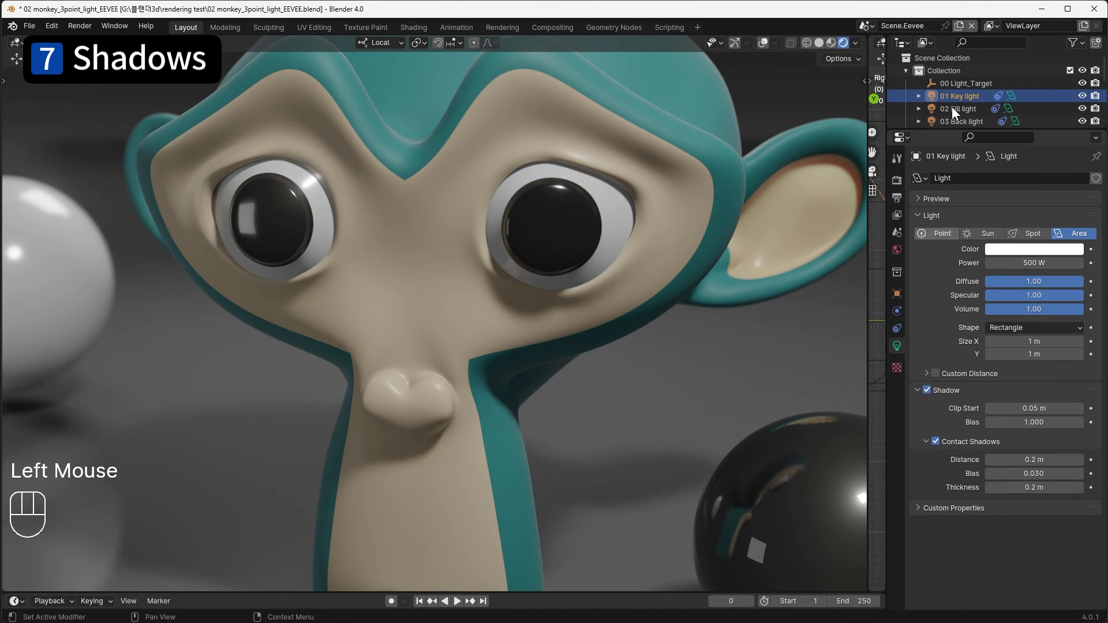
# Enable Contact Shadows on the fill light and check the back light's shadows.
pyautogui.click(960, 117)
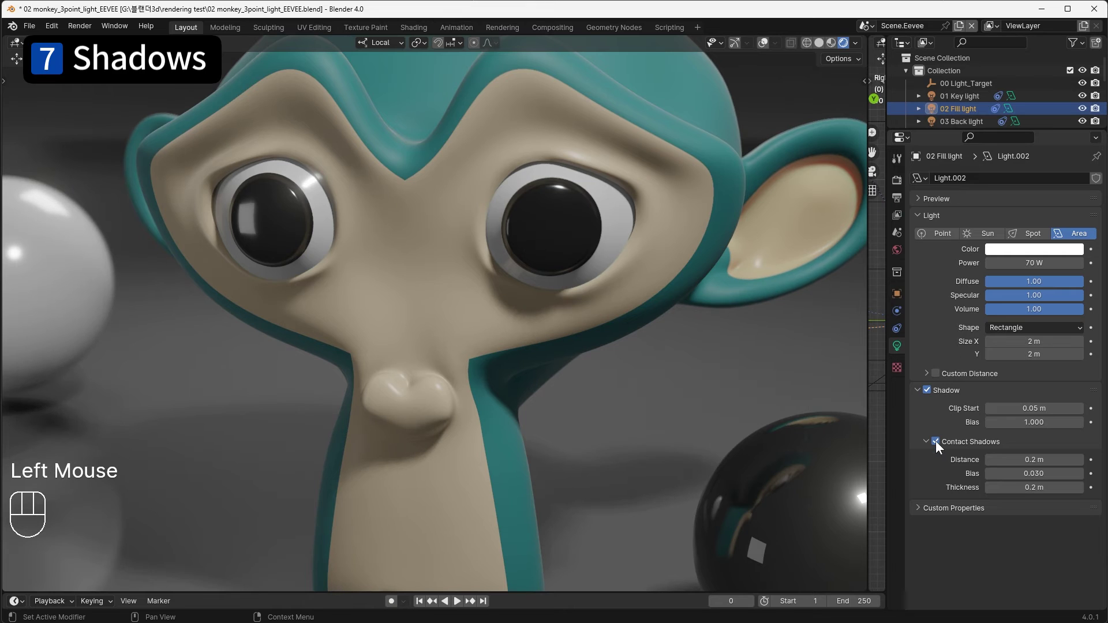
pyautogui.click(941, 446)
pyautogui.click(941, 446)
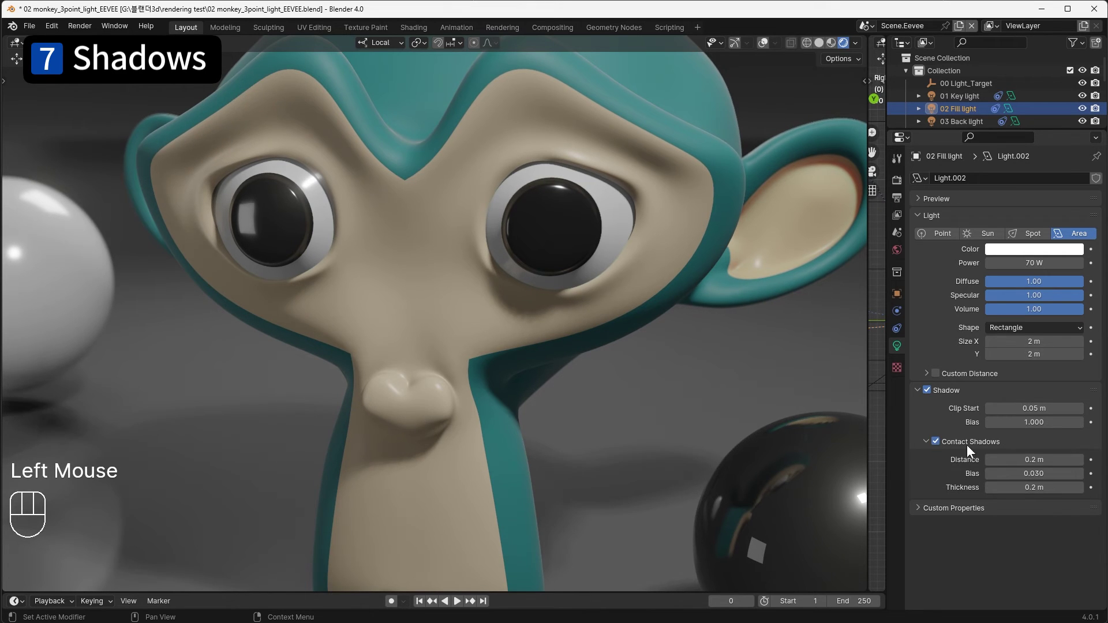
pyautogui.click(968, 127)
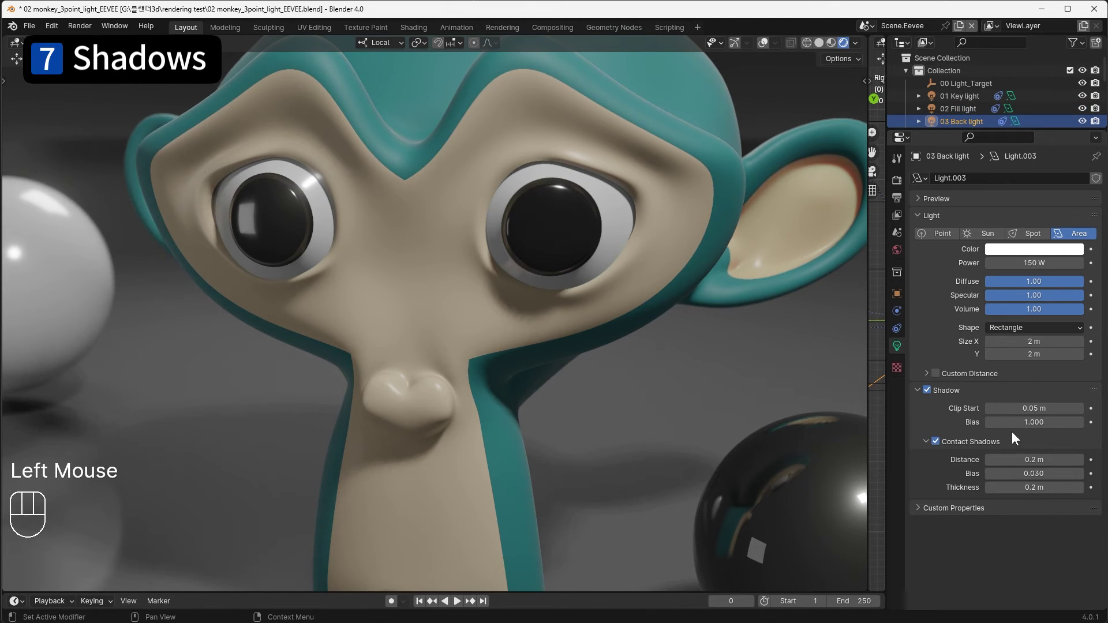
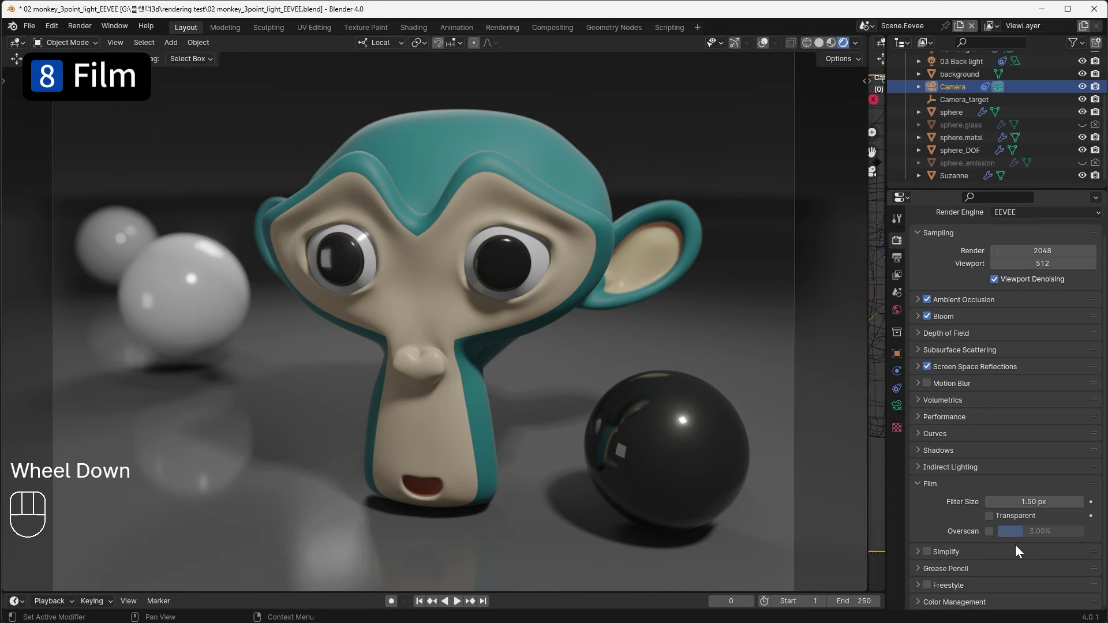
# Toggle Film Transparent, hide the backdrop object, test-render Suzanne and close the render.
pyautogui.click(995, 521)
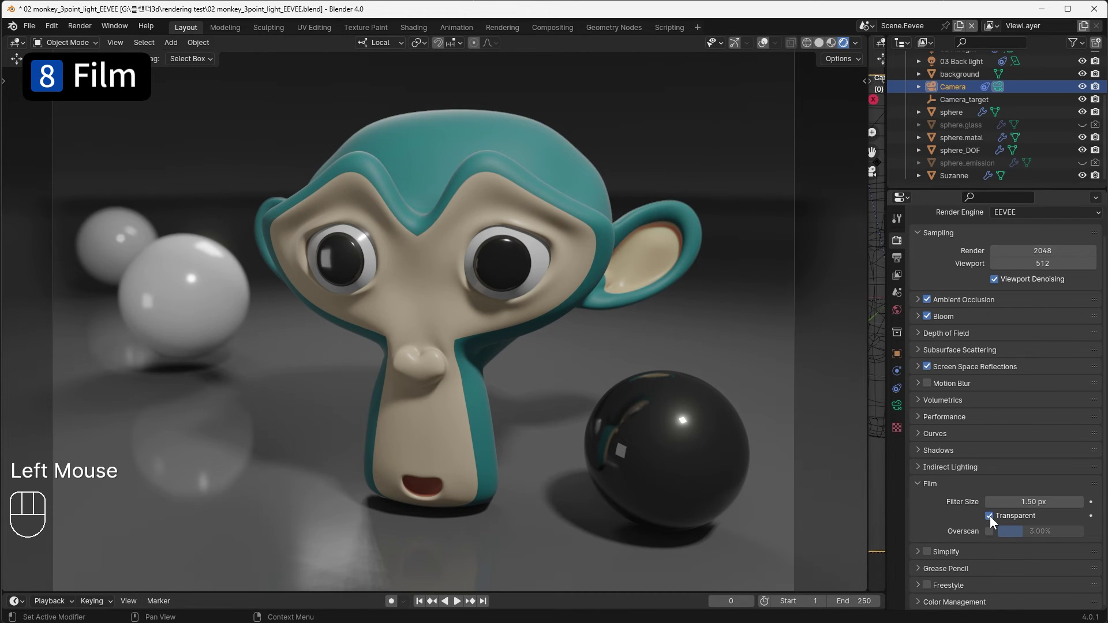
pyautogui.click(996, 521)
pyautogui.scroll(-3)
pyautogui.click(749, 401)
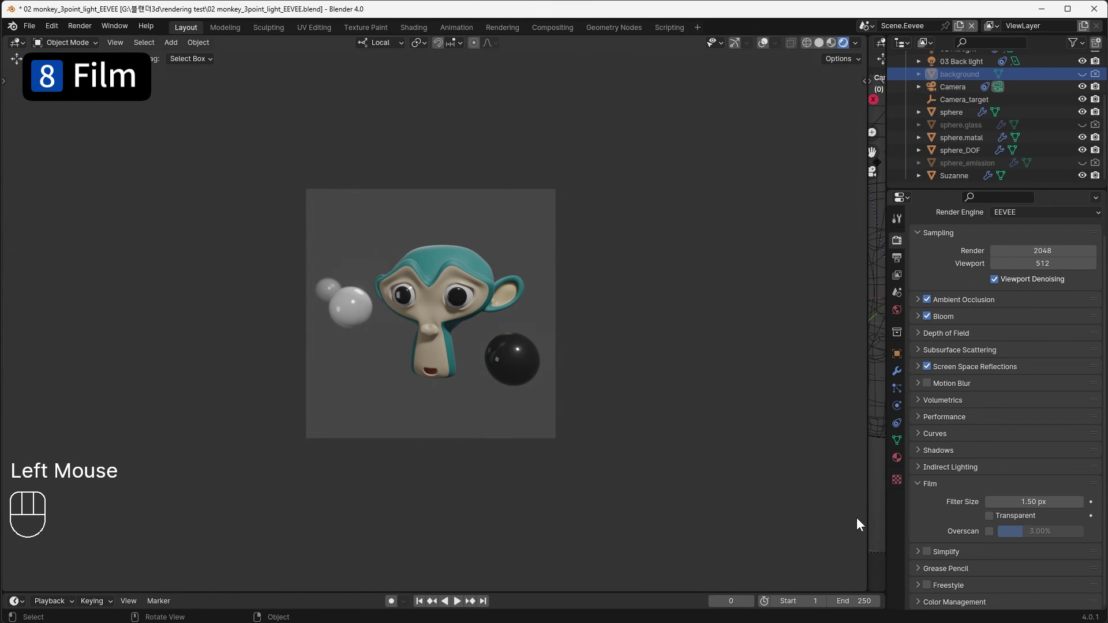
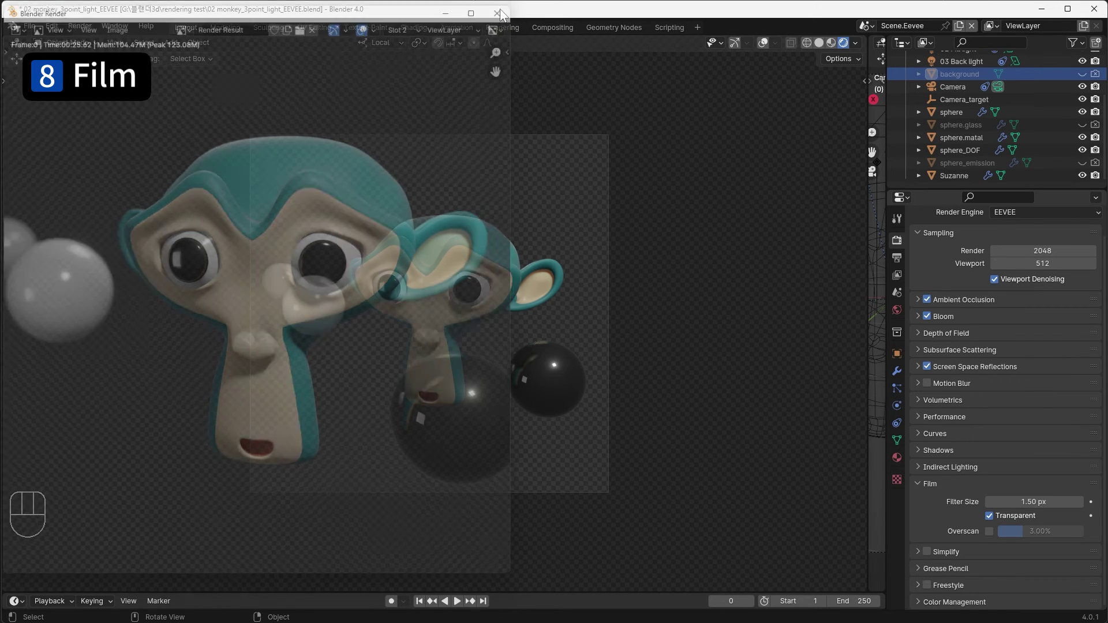
pyautogui.click(1089, 77)
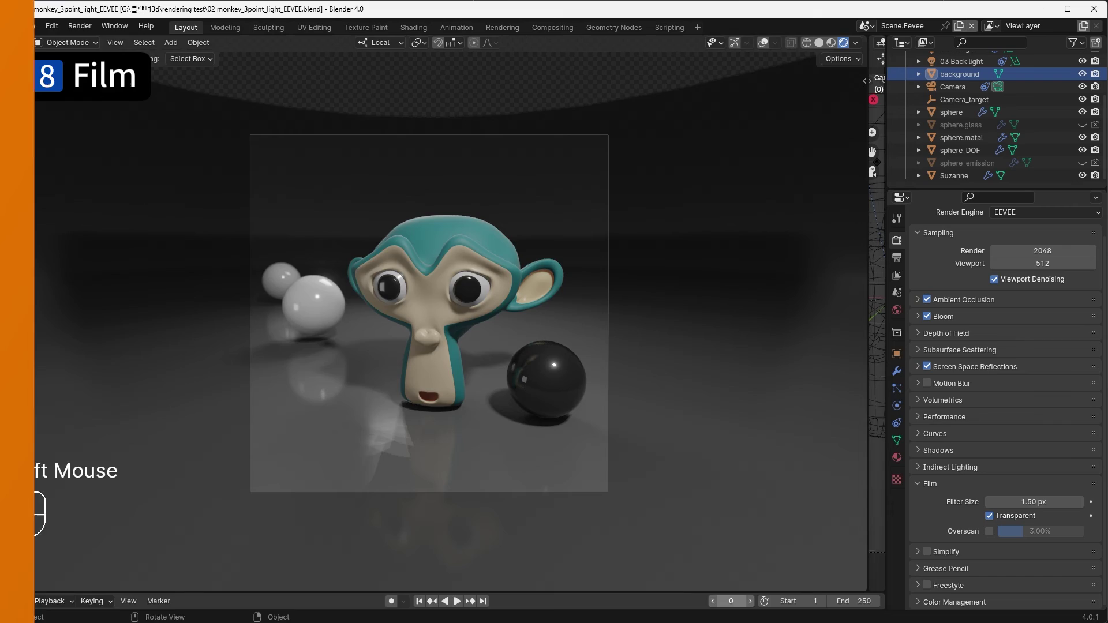
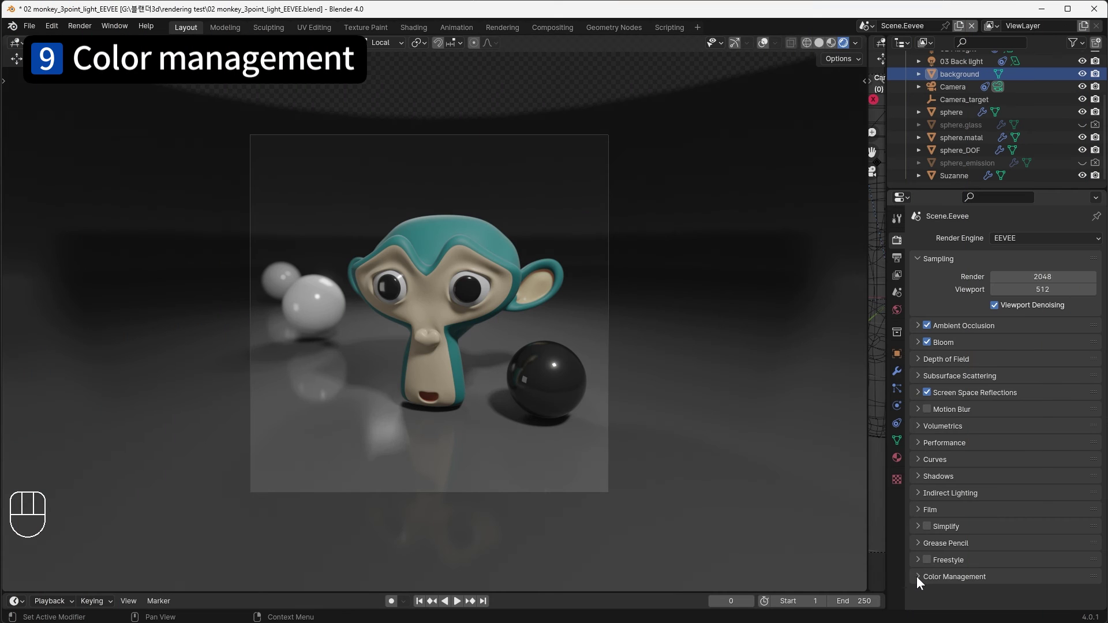
# Switch the Color Management view transform to AgX with the Medium High Contrast look.
pyautogui.click(922, 581)
pyautogui.scroll(-3)
pyautogui.scroll(3)
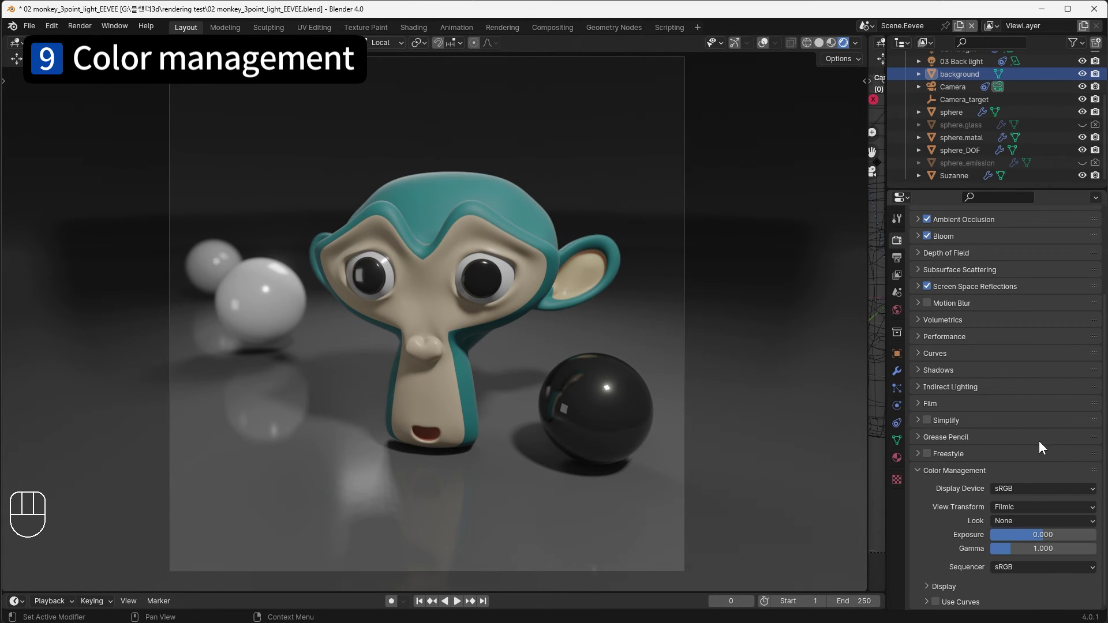
pyautogui.moveTo(1046, 512); pyautogui.dragTo(1035, 525)
pyautogui.moveTo(1042, 513); pyautogui.dragTo(1014, 557)
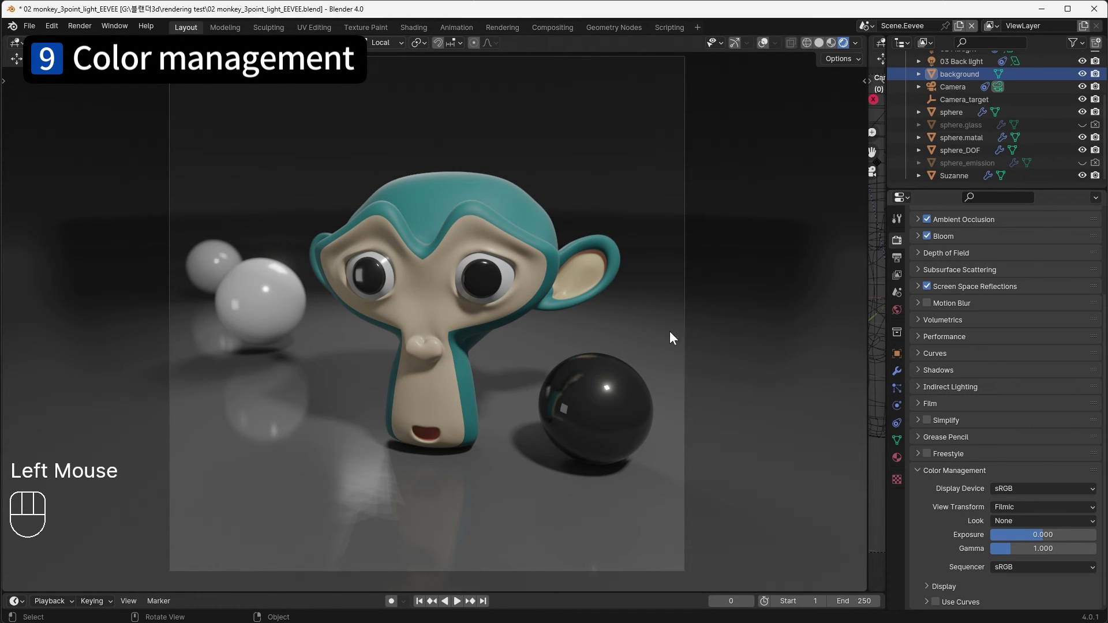
pyautogui.moveTo(1029, 511); pyautogui.dragTo(1021, 540)
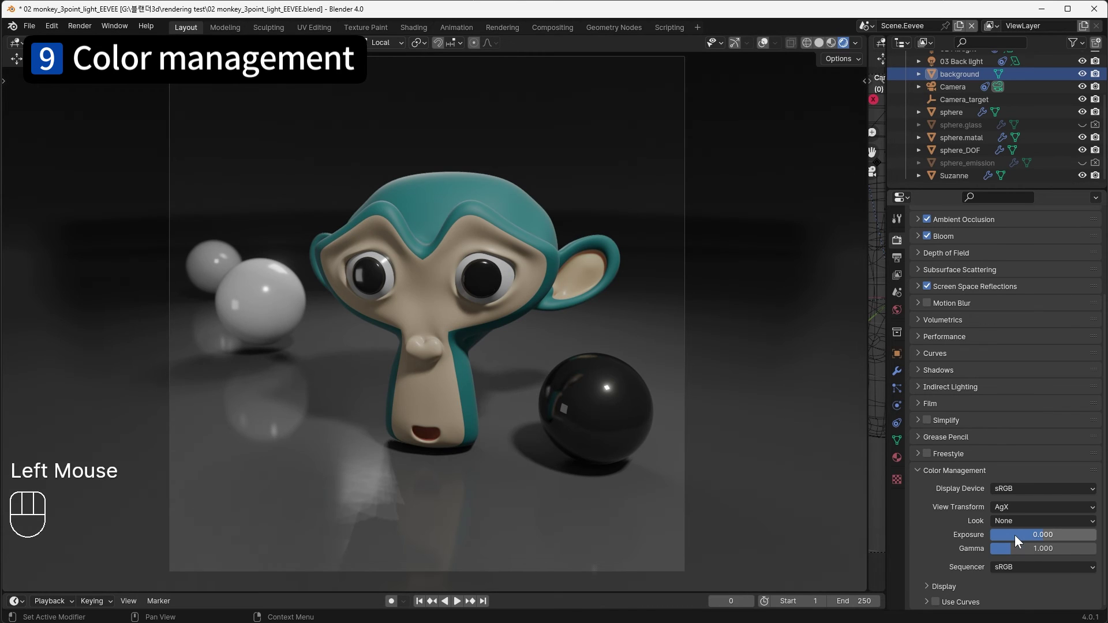
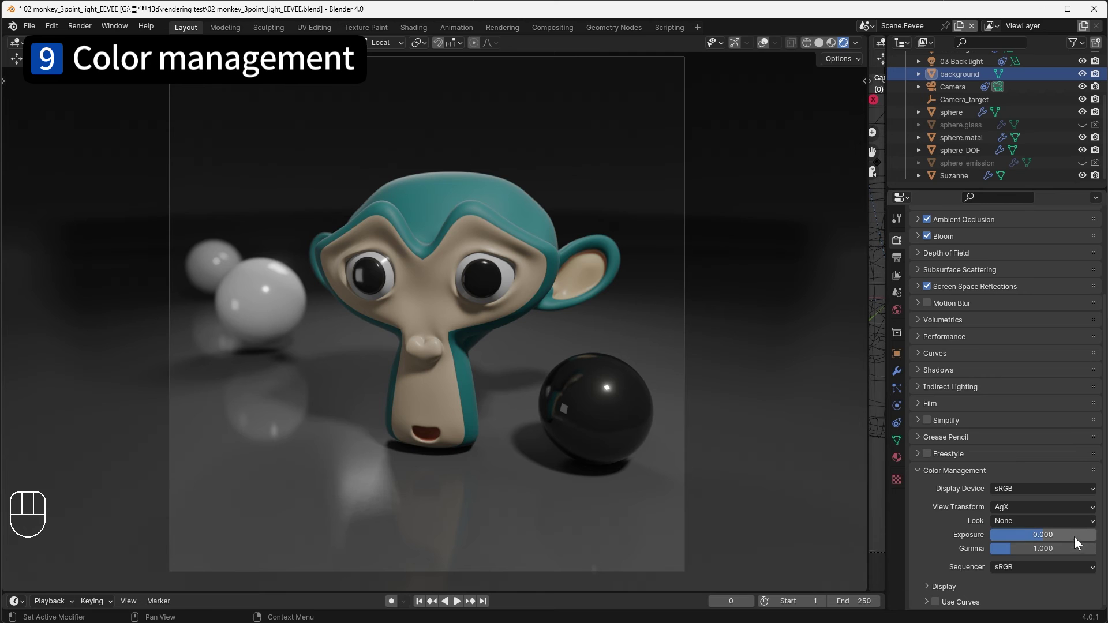
# Raise Color Management exposure to 0.5 and gamma to 1.1.
pyautogui.moveTo(1079, 530); pyautogui.dragTo(1006, 483)
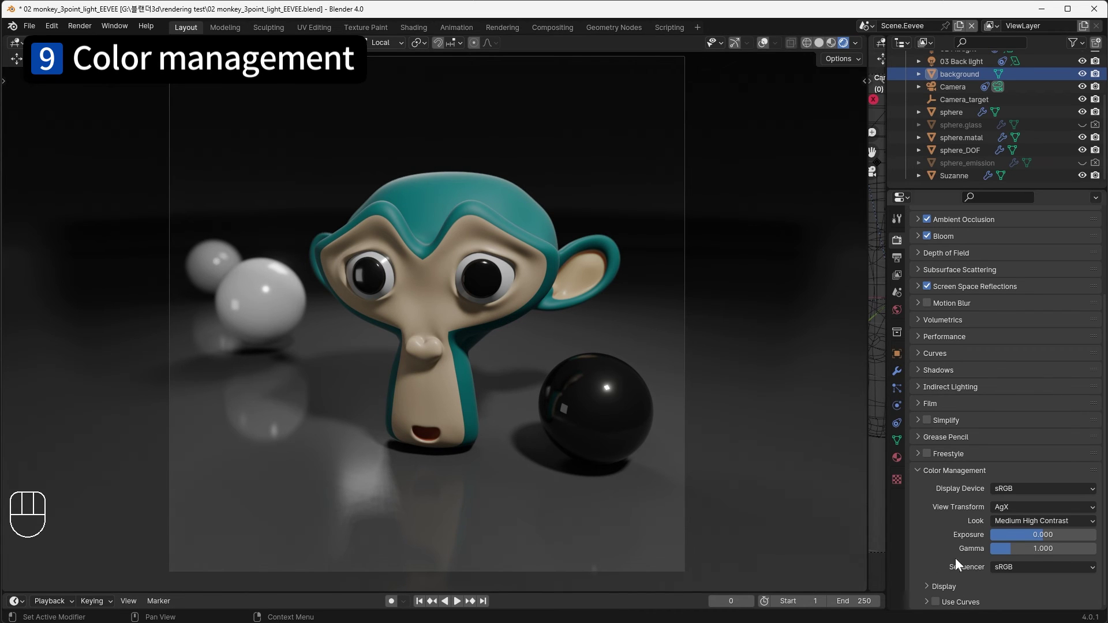
pyautogui.click(1043, 542)
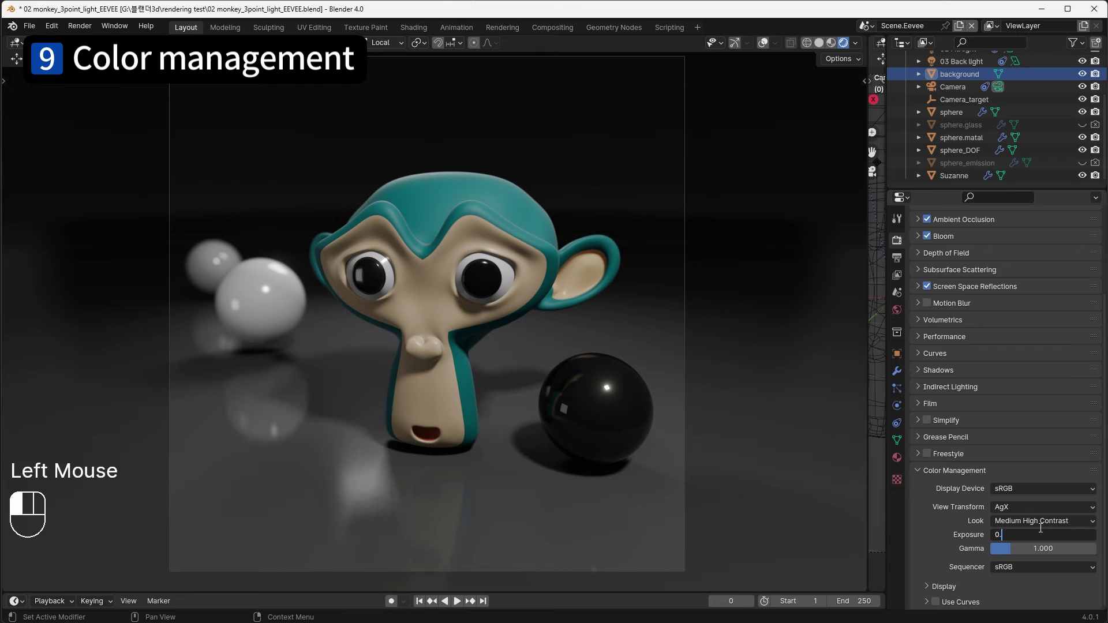
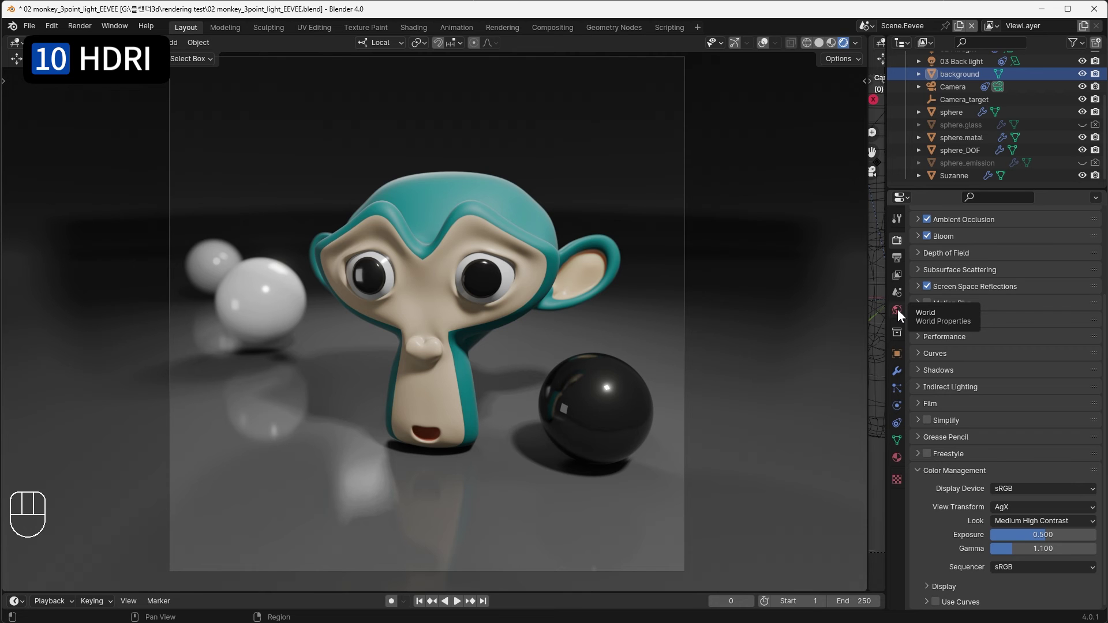
# Switch an area to the Shader Editor in World mode and frame the world nodes.
pyautogui.click(903, 314)
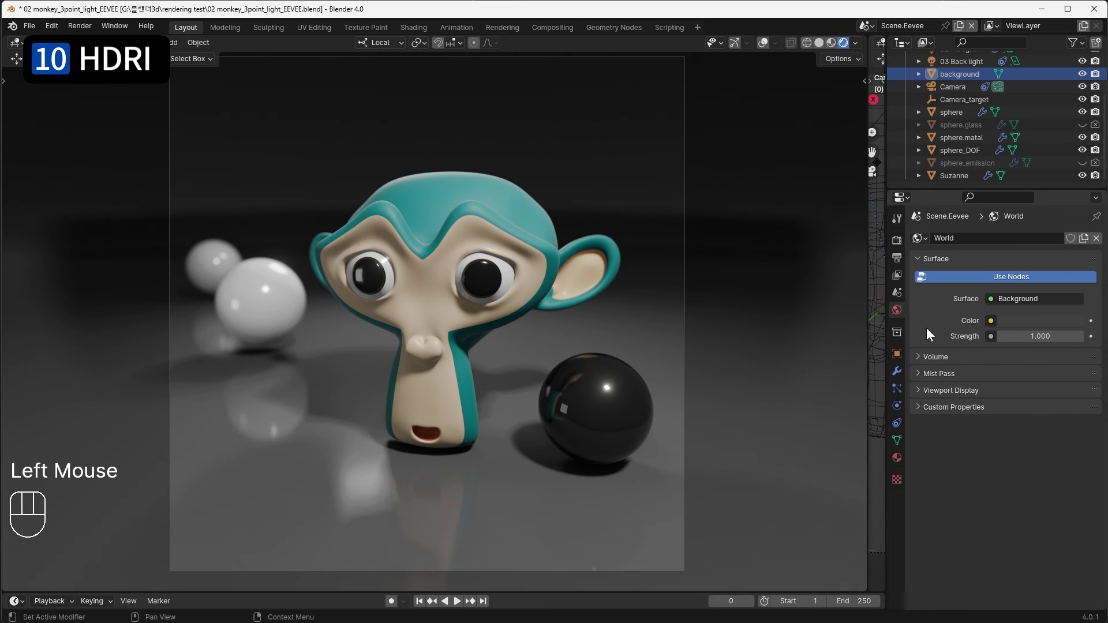
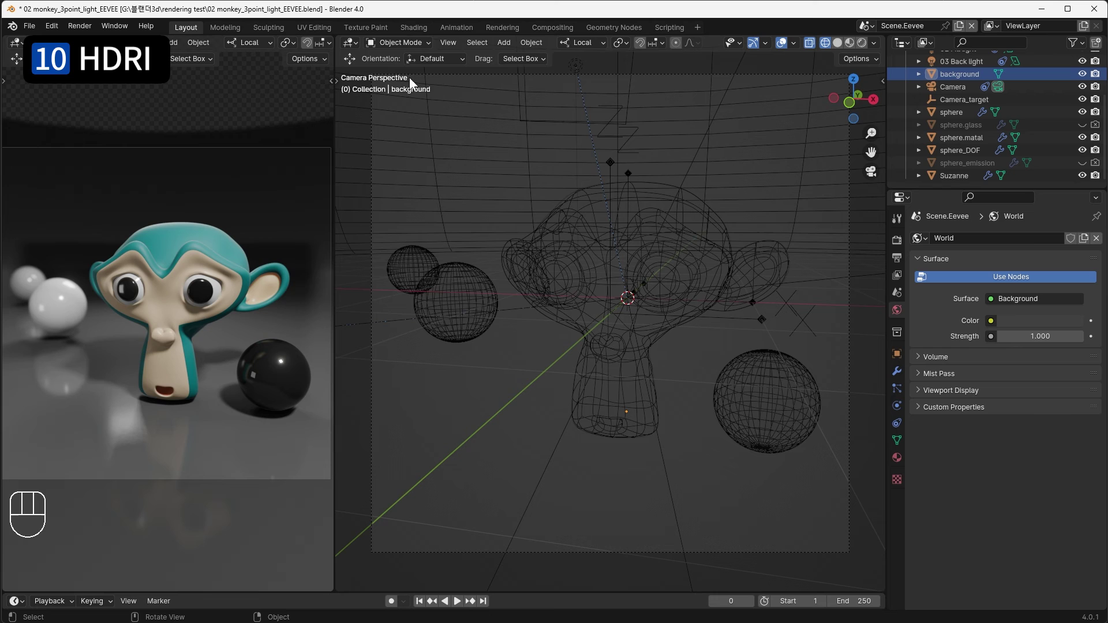
pyautogui.moveTo(359, 45); pyautogui.dragTo(393, 161)
pyautogui.middleClick(599, 201)
pyautogui.moveTo(416, 52); pyautogui.dragTo(399, 93)
pyautogui.moveTo(638, 235); pyautogui.dragTo(537, 216)
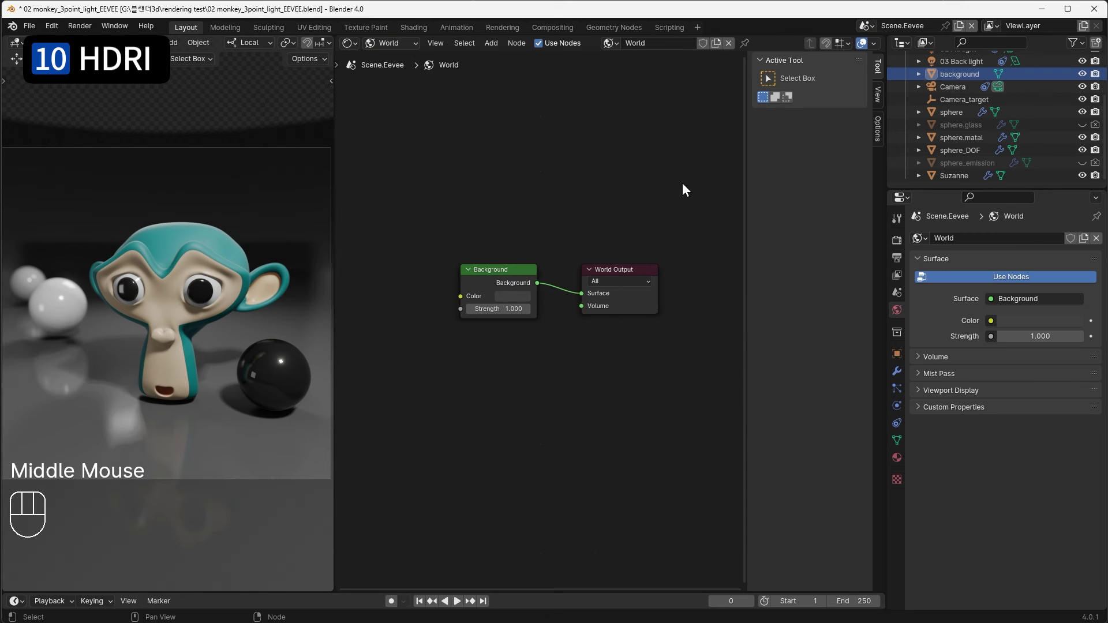
pyautogui.press('n')
pyautogui.middleClick(715, 209)
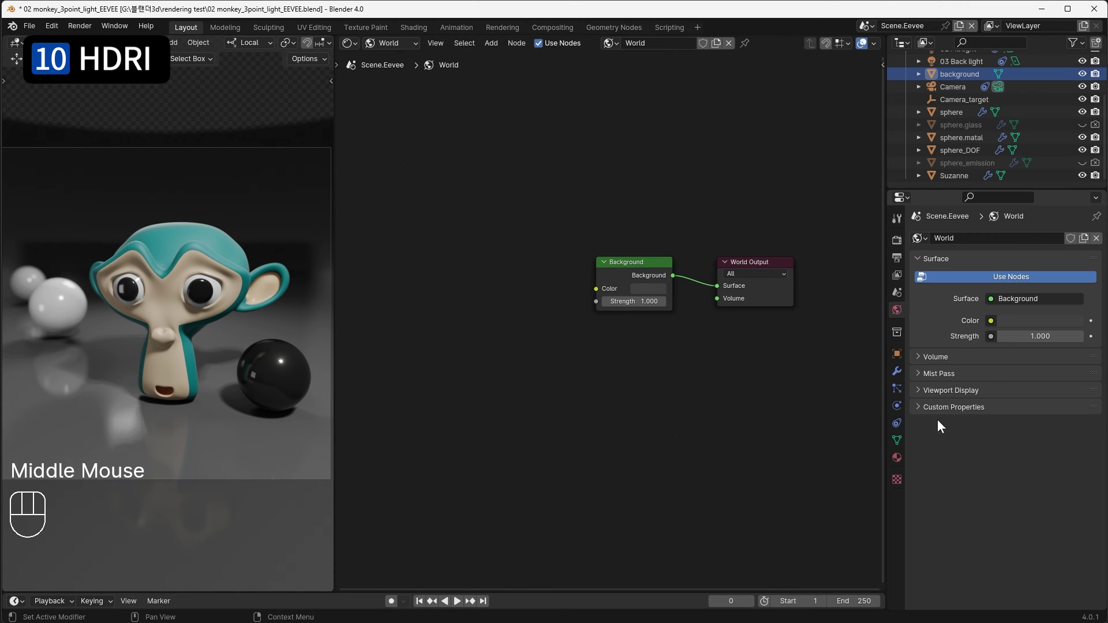
# Add an Environment Texture node linked into the Background node's Color input.
pyautogui.moveTo(997, 324); pyautogui.dragTo(742, 381)
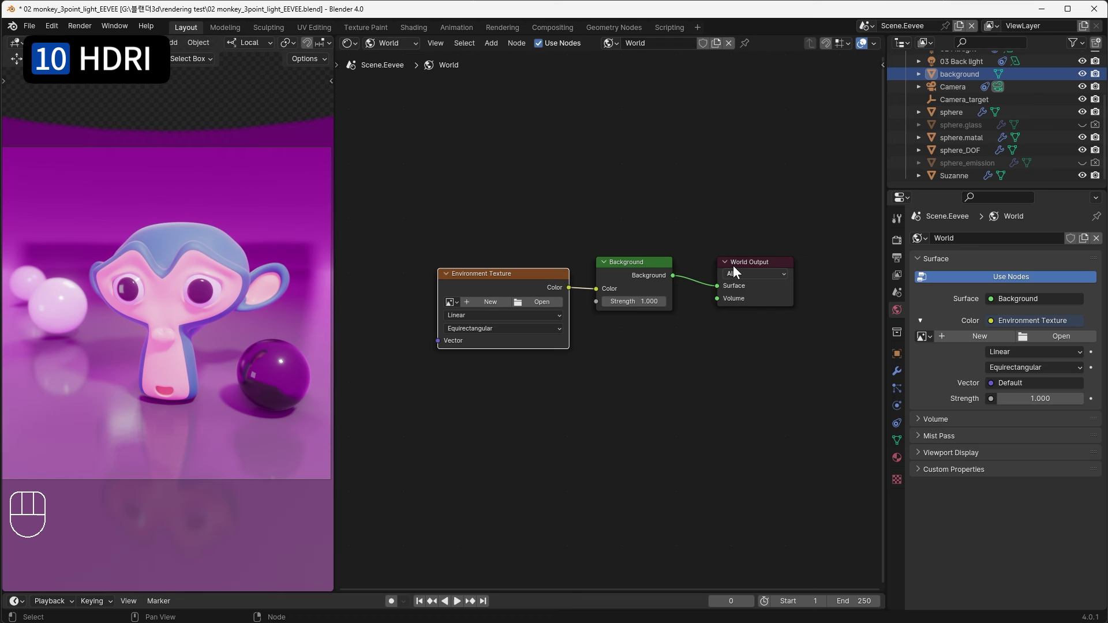
# Load studio_small_02_1k.hdr from the HDRI folder into the Environment Texture node.
pyautogui.click(753, 268)
pyautogui.moveTo(647, 263); pyautogui.dragTo(717, 268)
pyautogui.moveTo(551, 272); pyautogui.dragTo(661, 276)
pyautogui.click(654, 299)
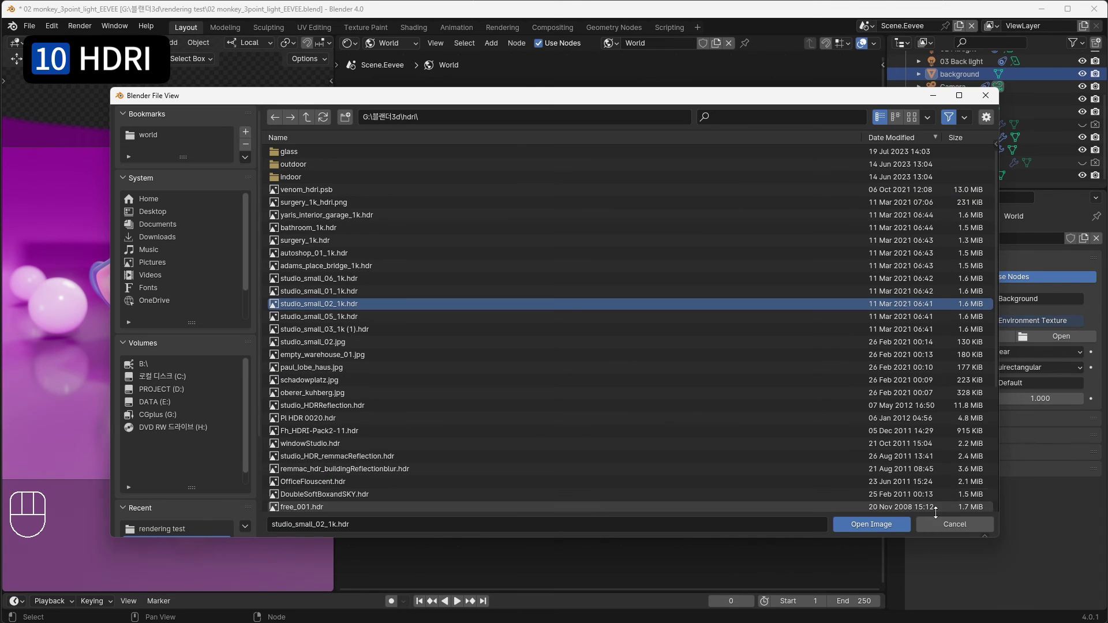
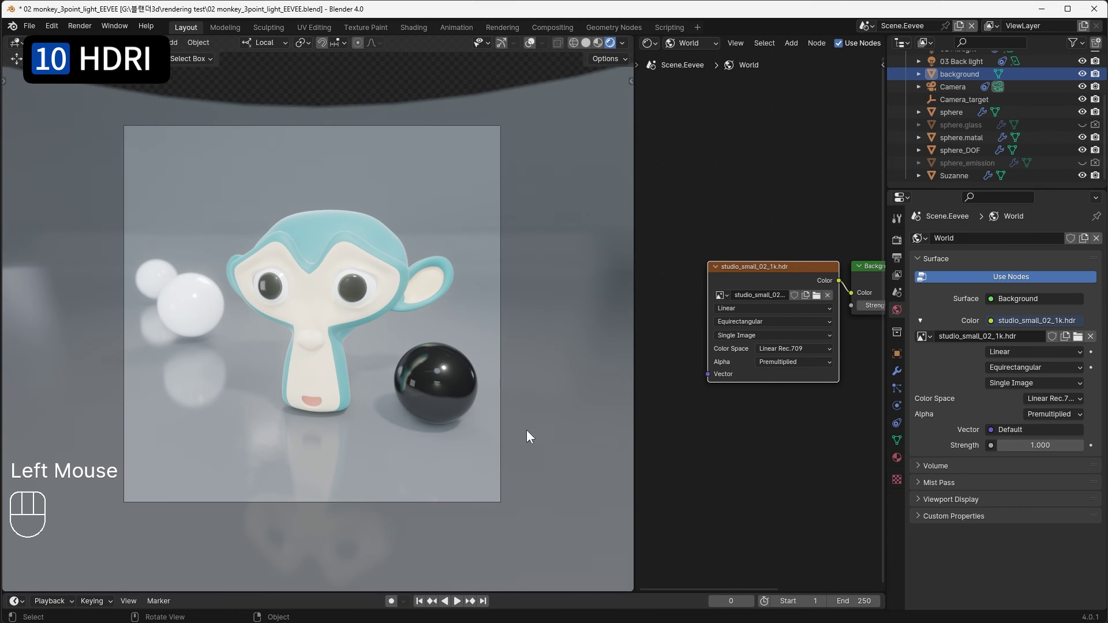
# Reset Color Management exposure to 0 and gamma to 1.
pyautogui.click(904, 246)
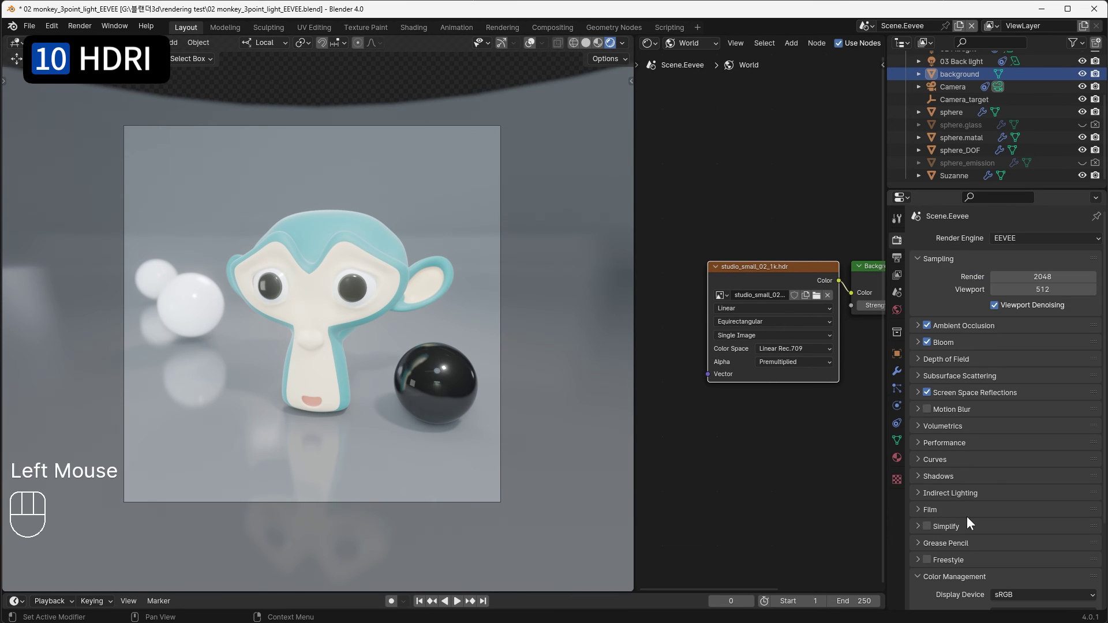
pyautogui.scroll(-3)
pyautogui.moveTo(1041, 540); pyautogui.dragTo(1028, 534)
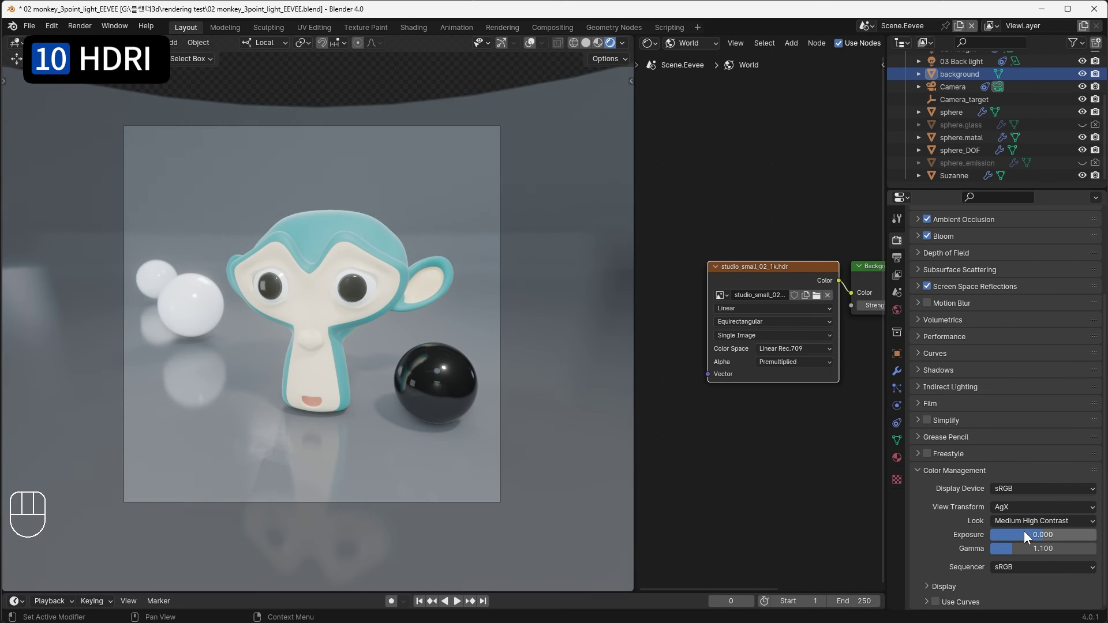
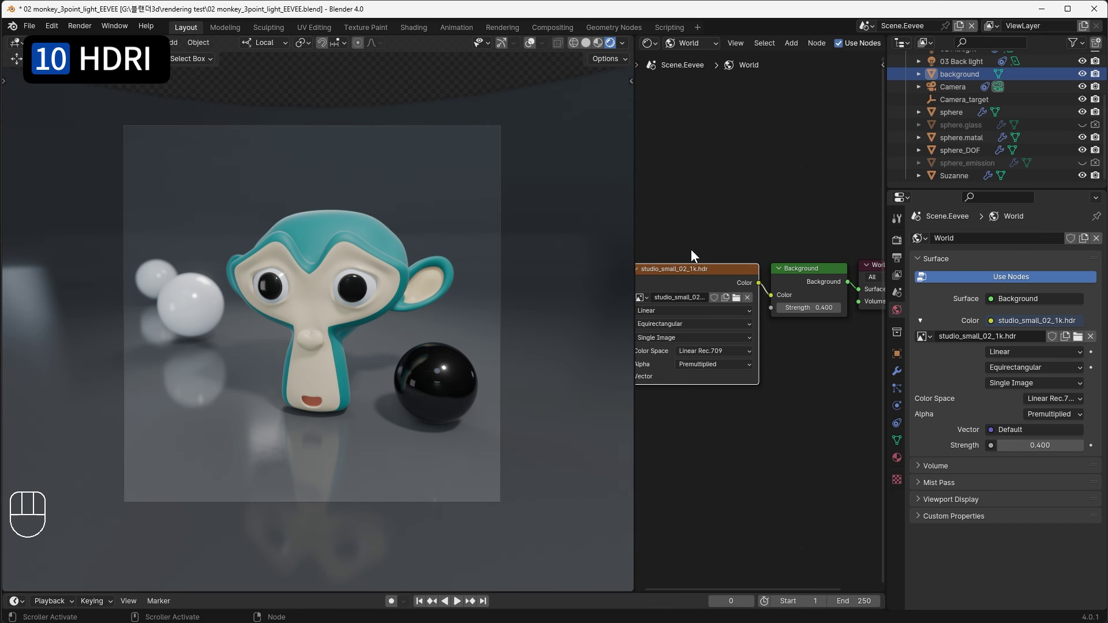
pyautogui.click(643, 219)
# Set the Background node strength to 0.4 and turn Film transparency off so the HDRI shows.
pyautogui.moveTo(607, 298); pyautogui.dragTo(792, 358)
pyautogui.click(901, 244)
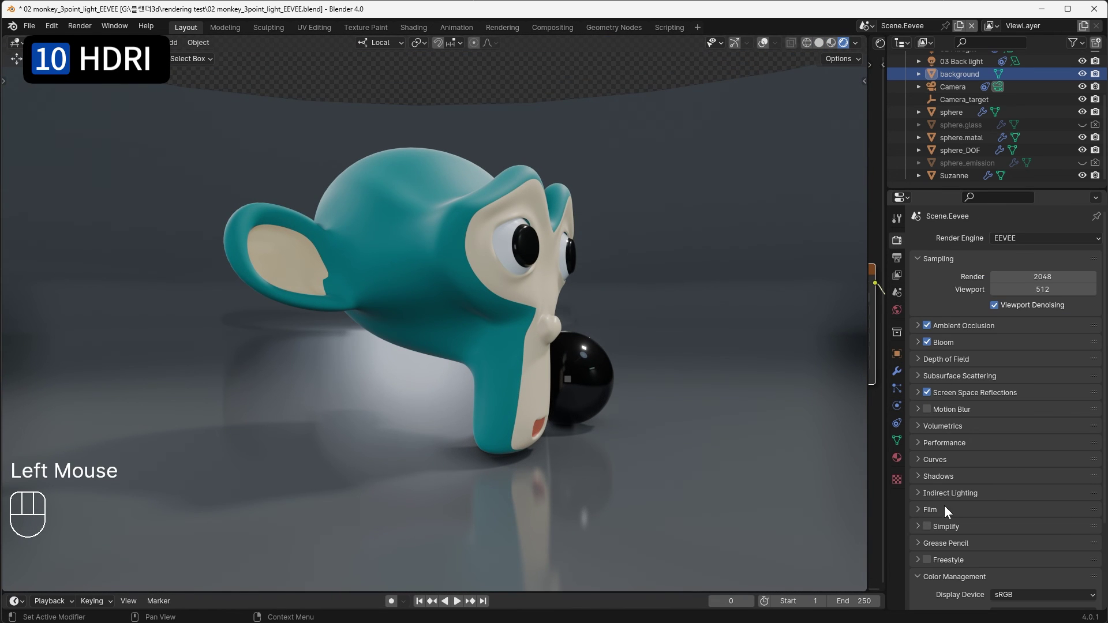
pyautogui.click(922, 513)
pyautogui.scroll(-3)
pyautogui.click(988, 398)
pyautogui.scroll(-3)
pyautogui.moveTo(551, 270); pyautogui.dragTo(366, 219)
pyautogui.scroll(-3)
pyautogui.moveTo(515, 249); pyautogui.dragTo(615, 227)
# Orbit around Suzanne to inspect the studio HDRI, then return to the camera view.
pyautogui.middleClick(677, 237)
pyautogui.middleClick(778, 227)
pyautogui.middleClick(786, 236)
pyautogui.middleClick(822, 325)
pyautogui.middleClick(851, 356)
pyautogui.moveTo(483, 223); pyautogui.dragTo(534, 177)
pyautogui.middleClick(575, 227)
pyautogui.moveTo(646, 219); pyautogui.dragTo(706, 202)
pyautogui.moveTo(708, 203); pyautogui.dragTo(743, 220)
pyautogui.middleClick(768, 235)
pyautogui.middleClick(766, 298)
pyautogui.moveTo(766, 336); pyautogui.dragTo(438, 330)
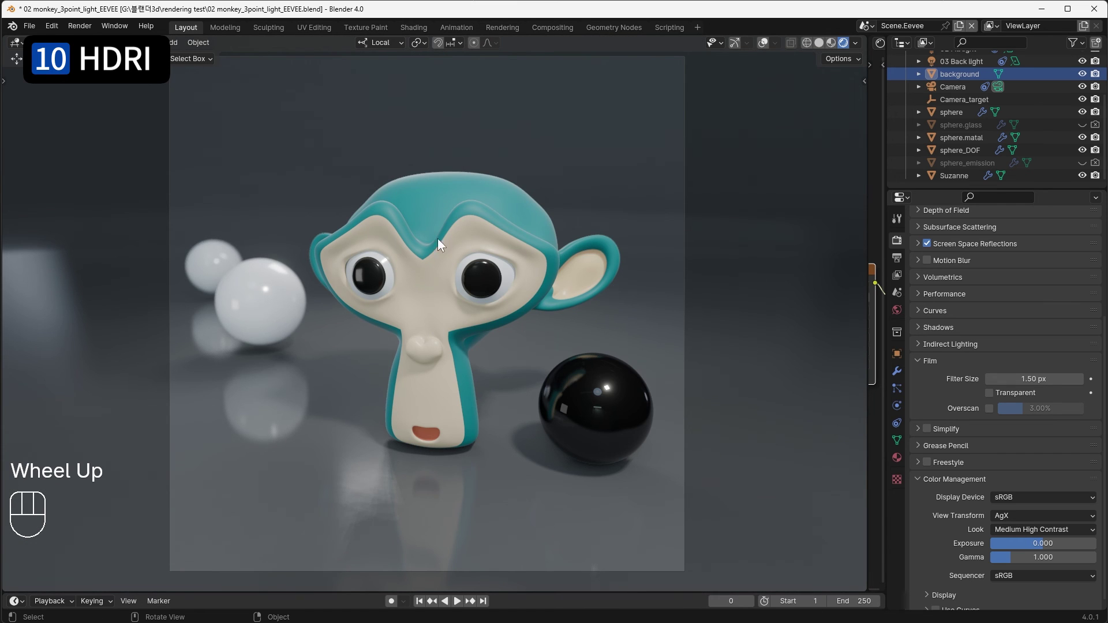
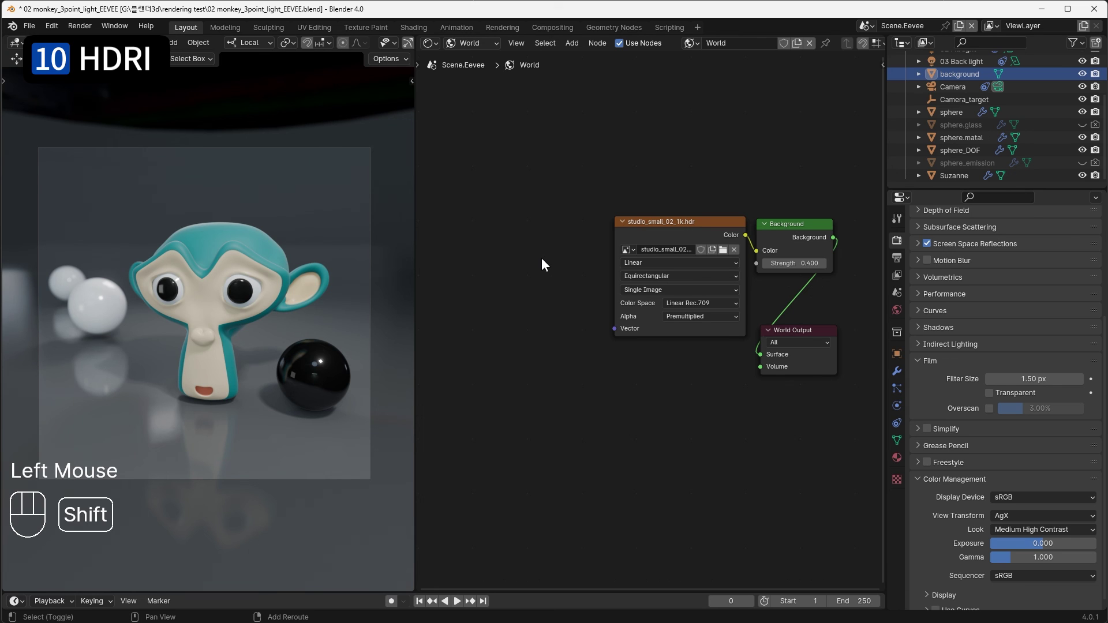
# Add Texture Coordinate and Mapping nodes, linking Generated → Mapping → Environment Texture Vector.
pyautogui.press('shift+a')
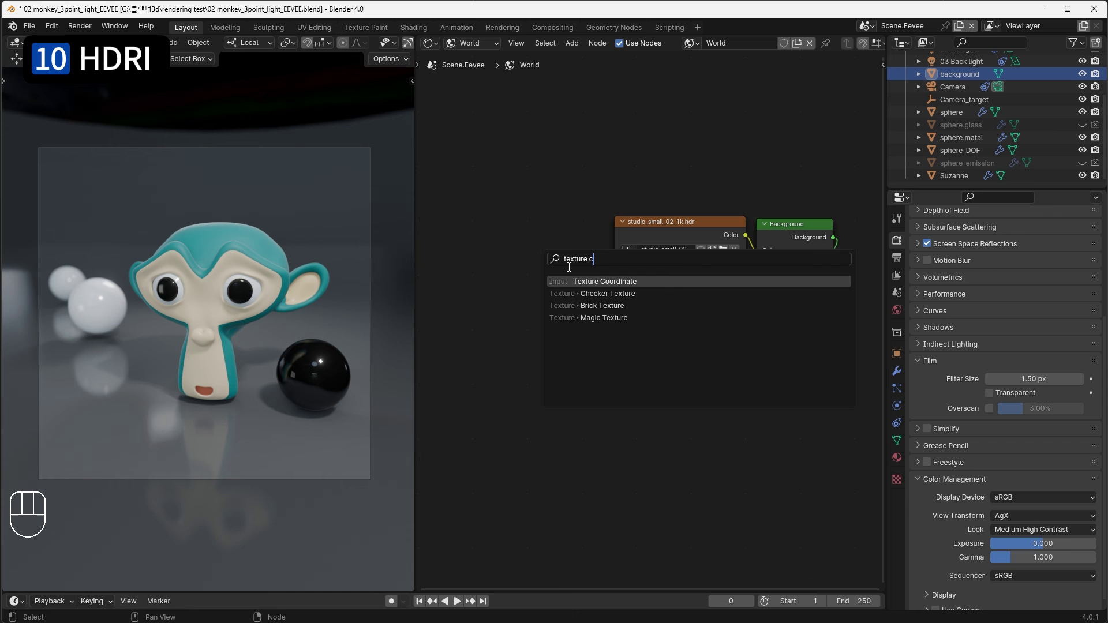
pyautogui.middleClick(574, 277)
pyautogui.click(576, 280)
pyautogui.press('shift+a')
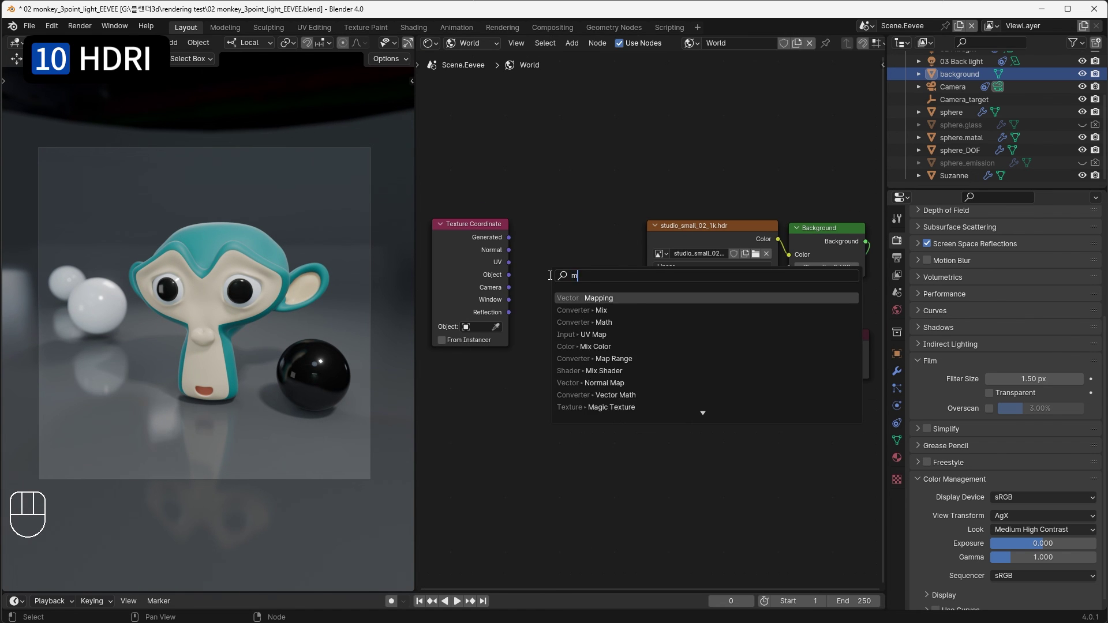
pyautogui.press('p')
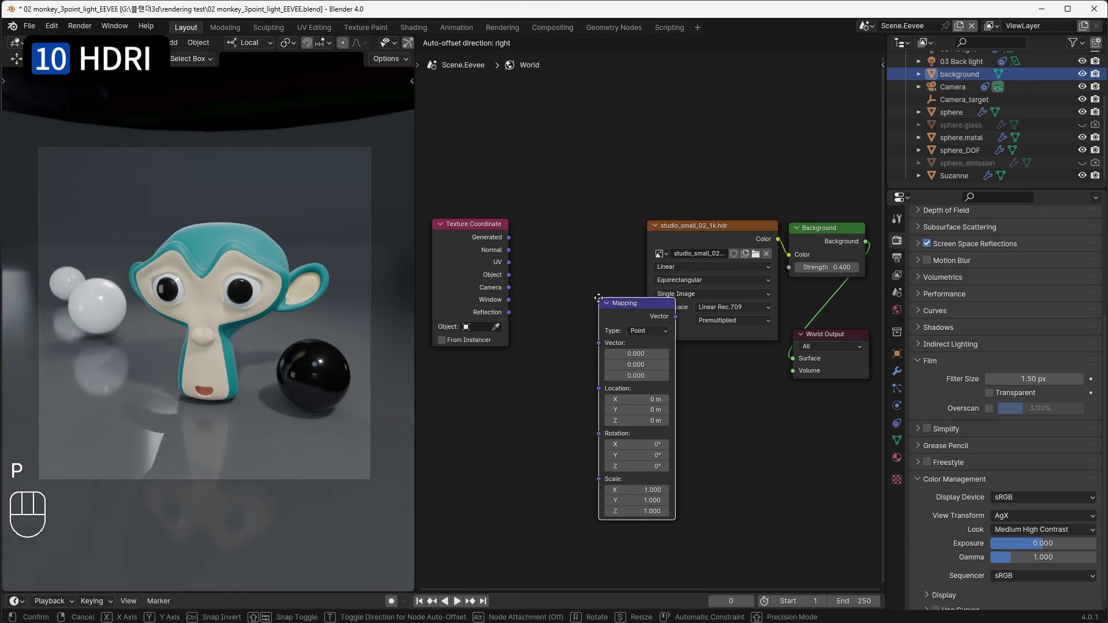
pyautogui.click(617, 247)
pyautogui.moveTo(621, 253); pyautogui.dragTo(646, 331)
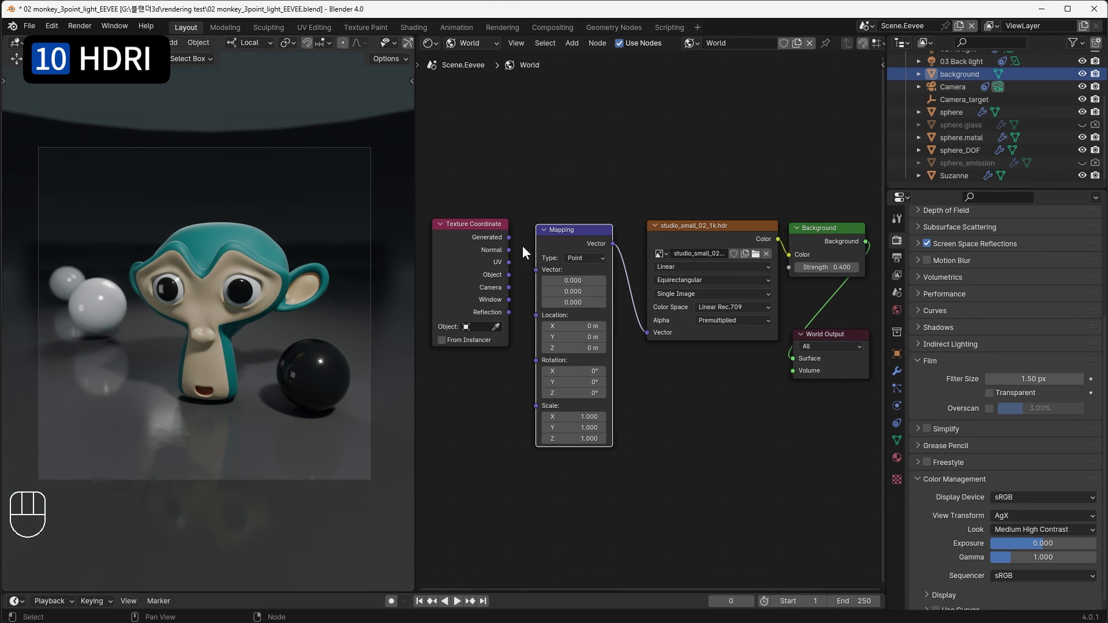
pyautogui.moveTo(513, 241); pyautogui.dragTo(541, 277)
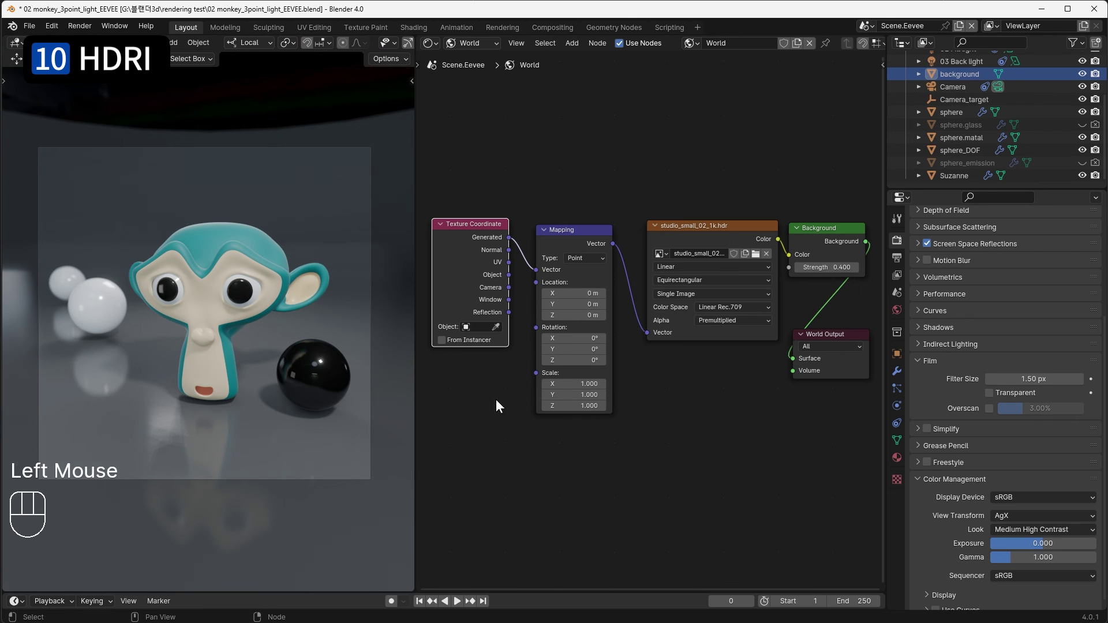
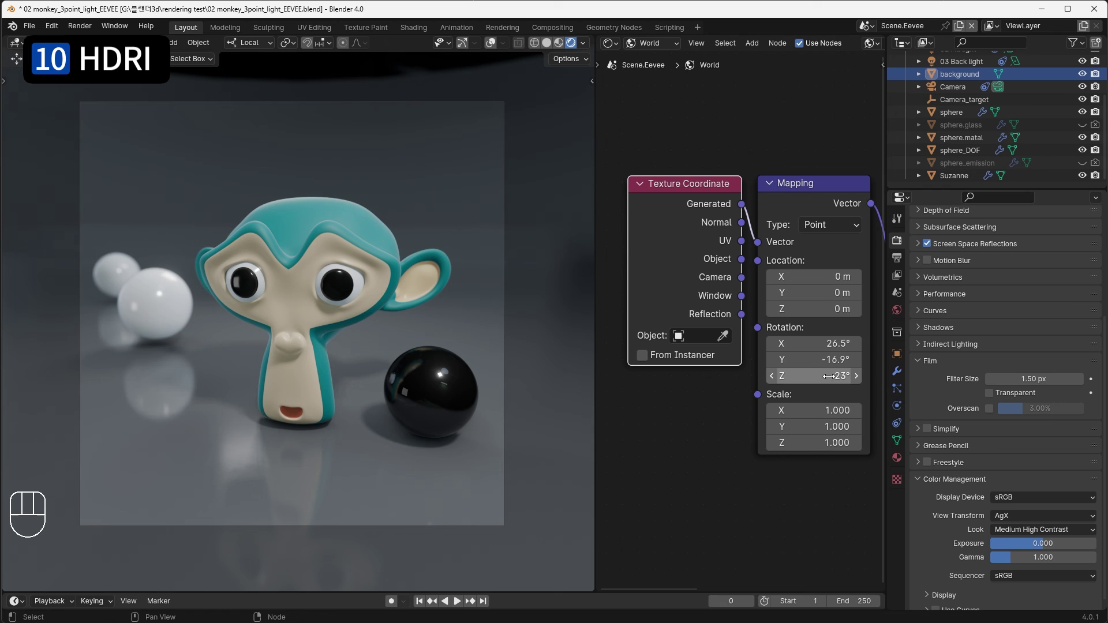
# Set the Mapping rotation to X 26.5°, Y -16.9°, Z -23° and reattach the Vector link.
pyautogui.moveTo(819, 486); pyautogui.dragTo(721, 398)
pyautogui.click(746, 413)
pyautogui.moveTo(730, 352); pyautogui.dragTo(720, 369)
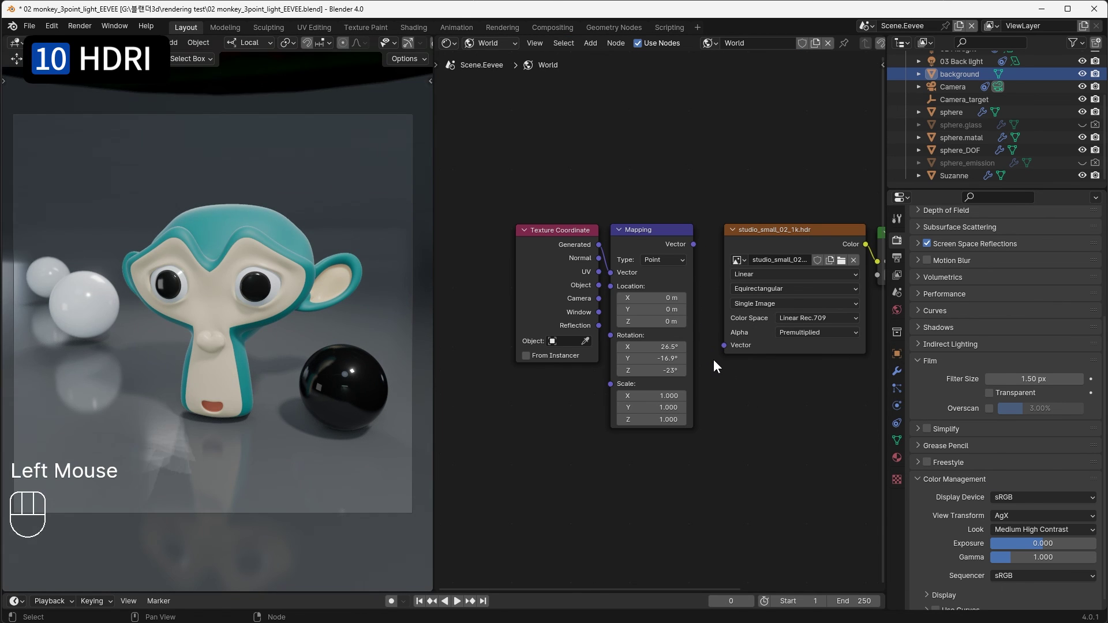
pyautogui.moveTo(702, 261); pyautogui.dragTo(730, 352)
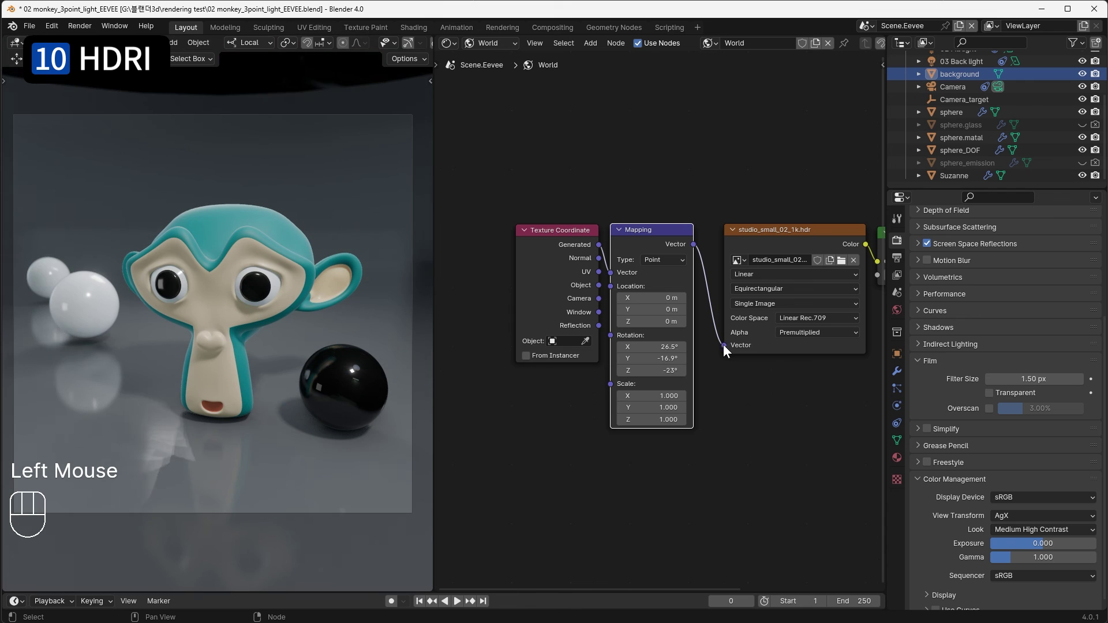